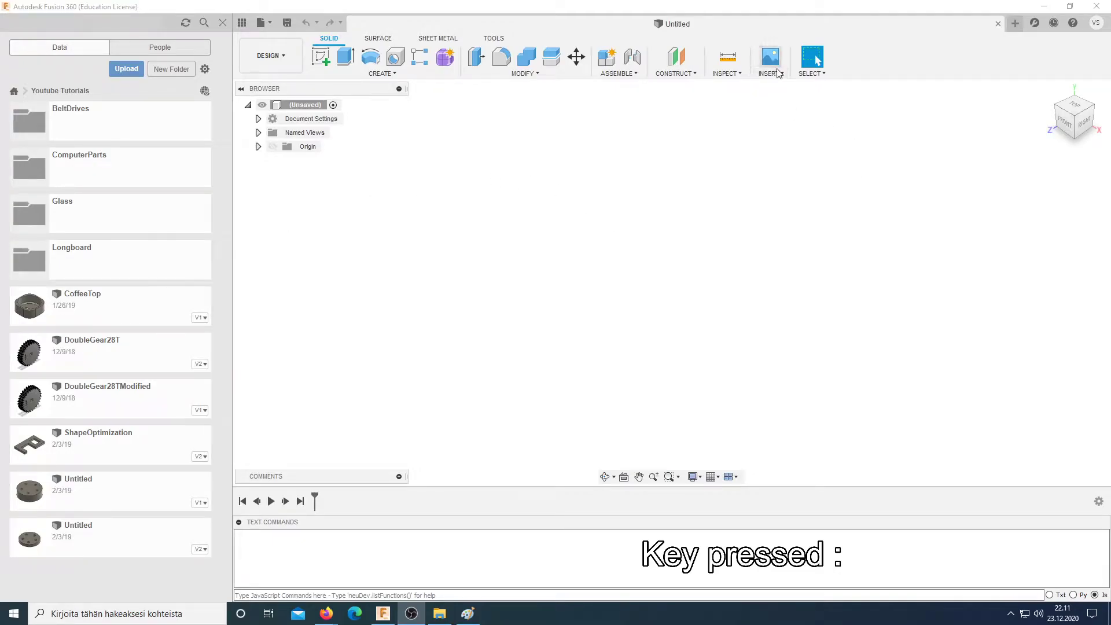
Step: Insert the Trampa.jpg longboard drawing as a reference canvas
click(783, 76)
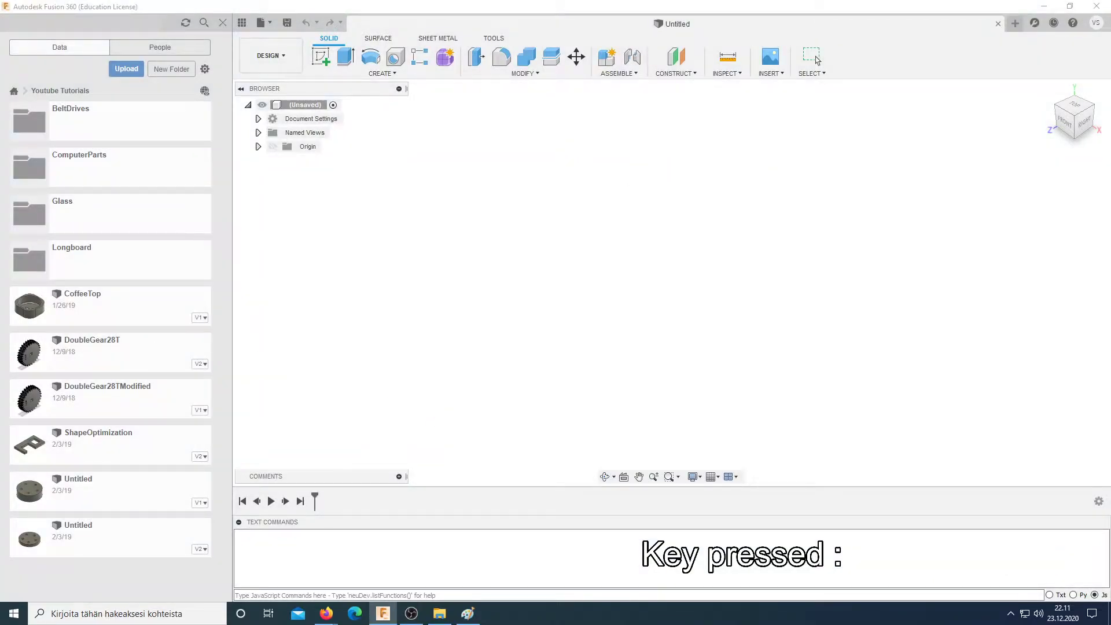
click(689, 558)
key(t)
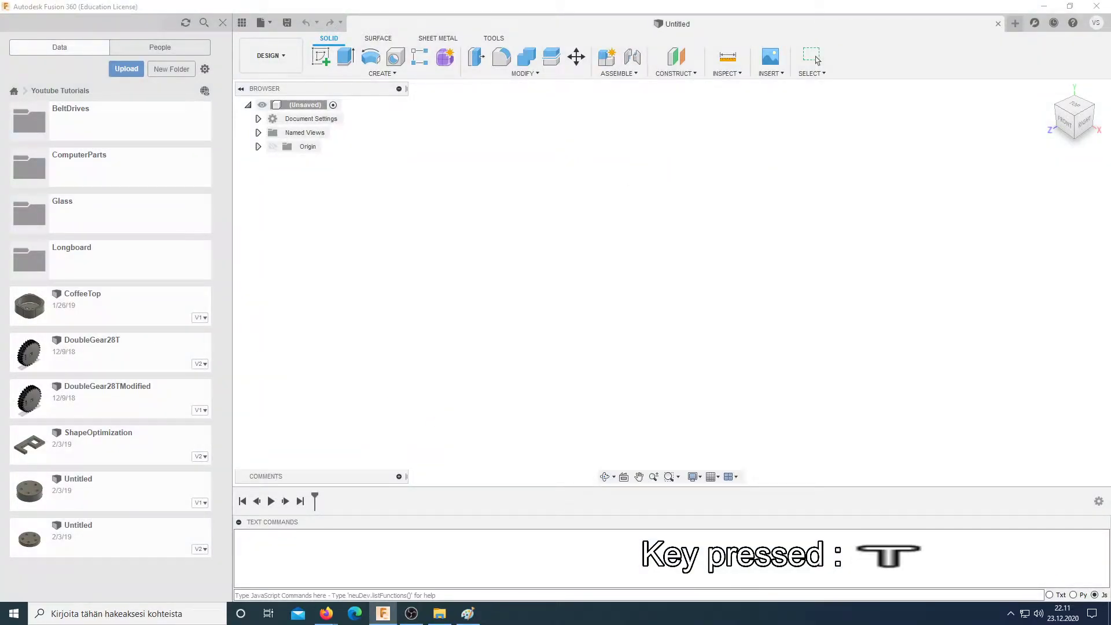
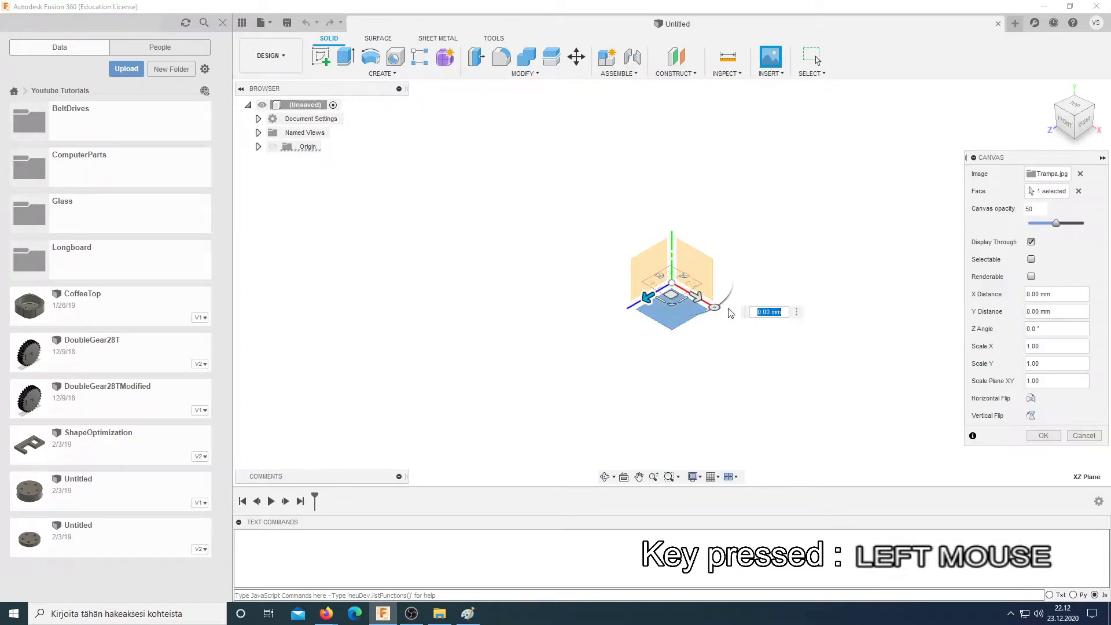
Step: Zoom to frame the canvas placed flat on the horizontal plane
scroll(up, 3)
scroll(down, 3)
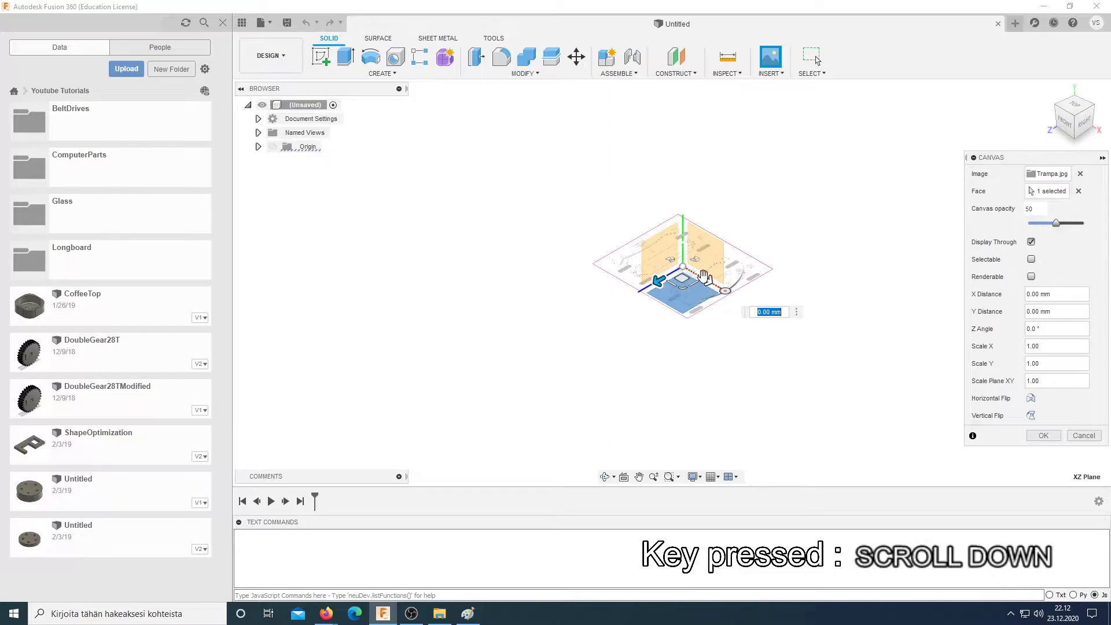
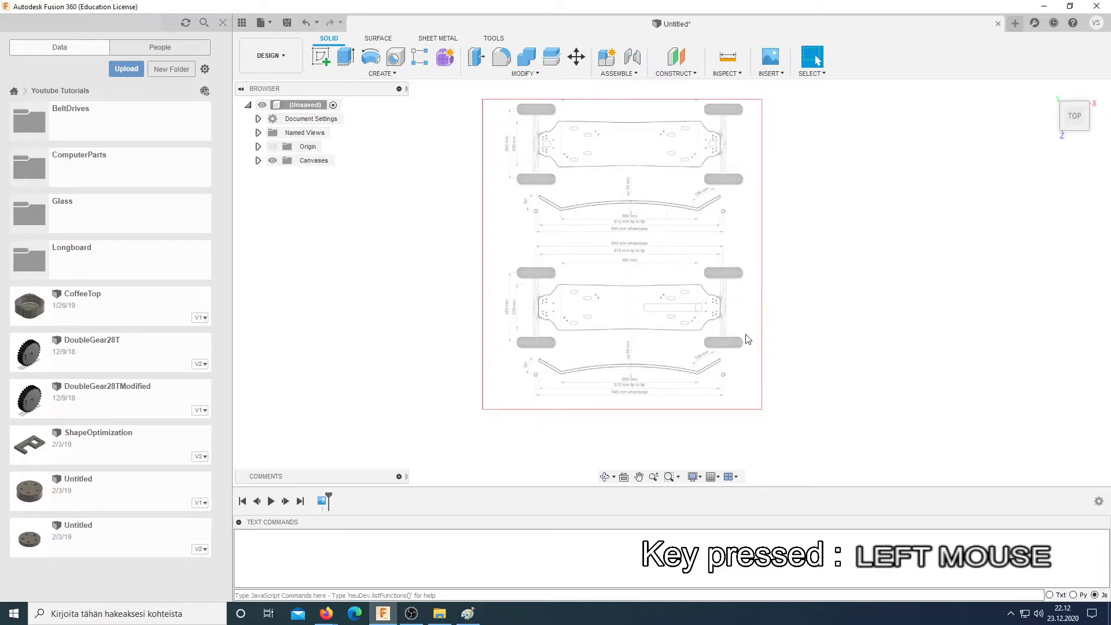
Step: Zoom in on the Trampa canvas before calibrating it
scroll(down, 3)
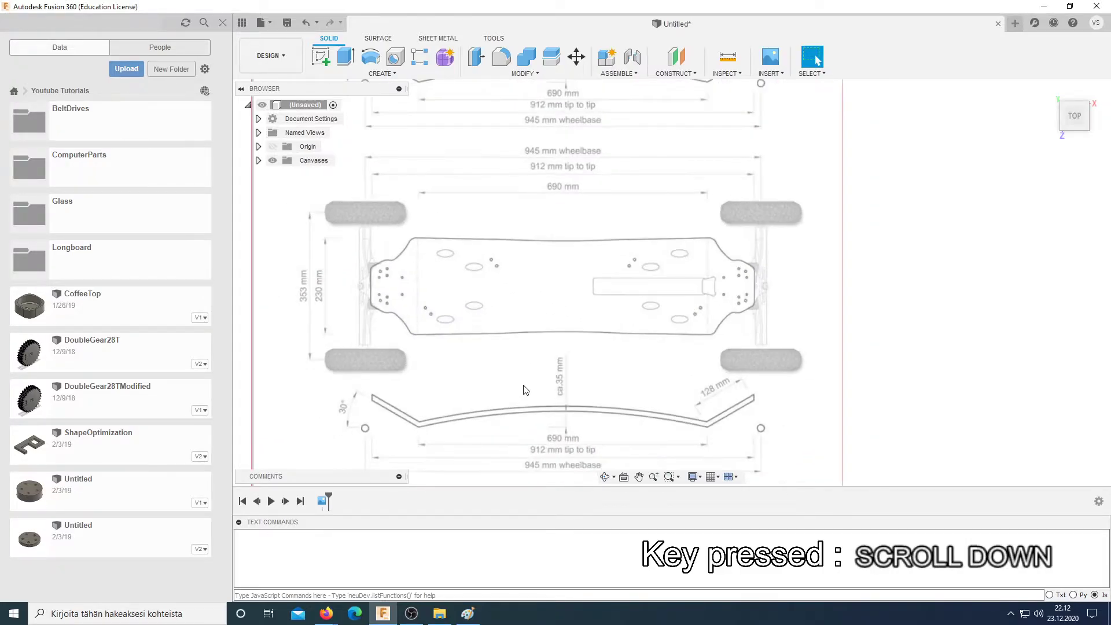
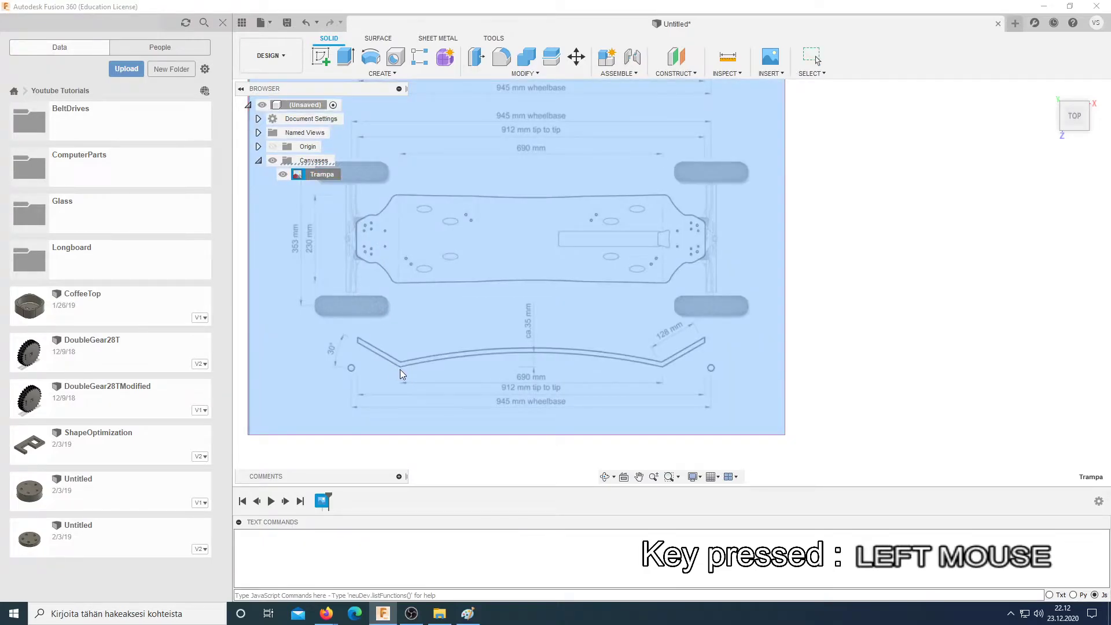
Step: Calibrate the canvas from the span between the deck's left and right bends
click(403, 373)
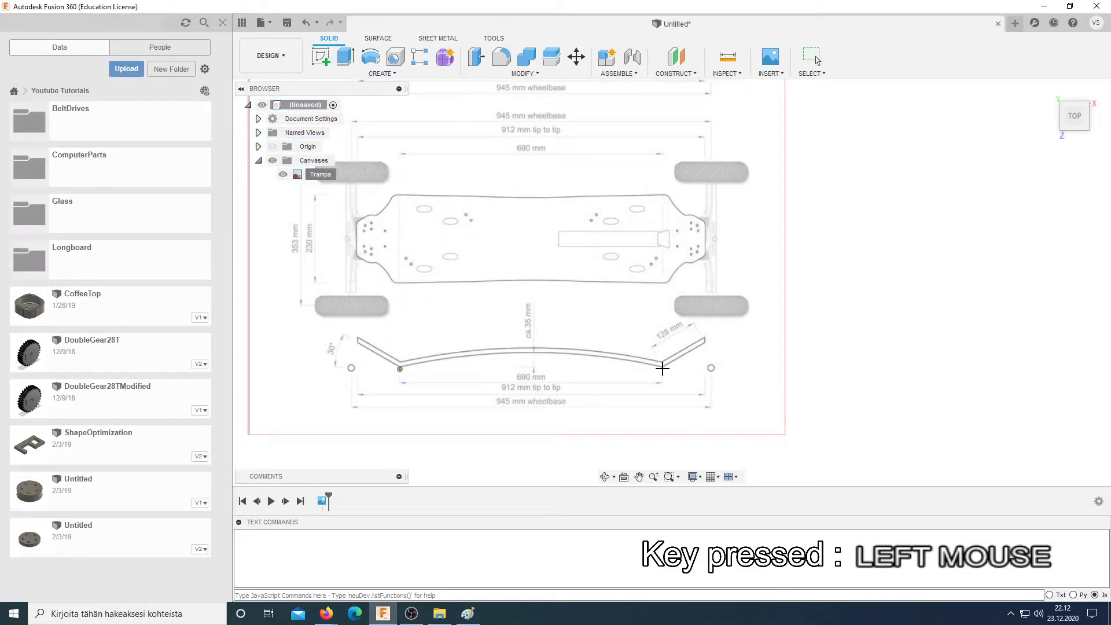
click(664, 369)
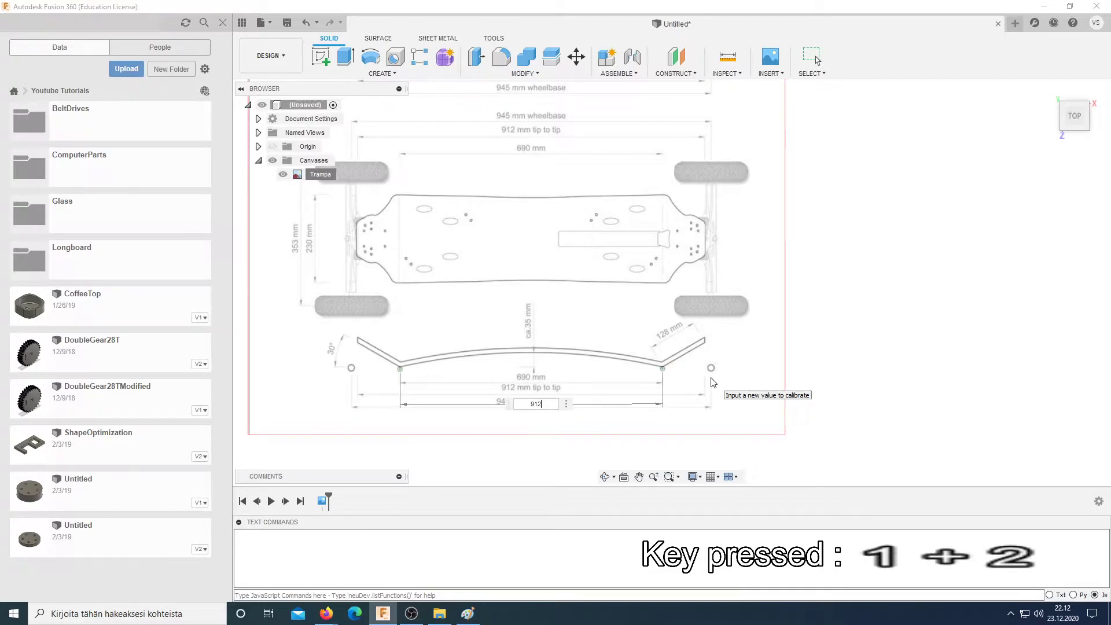
key(2)
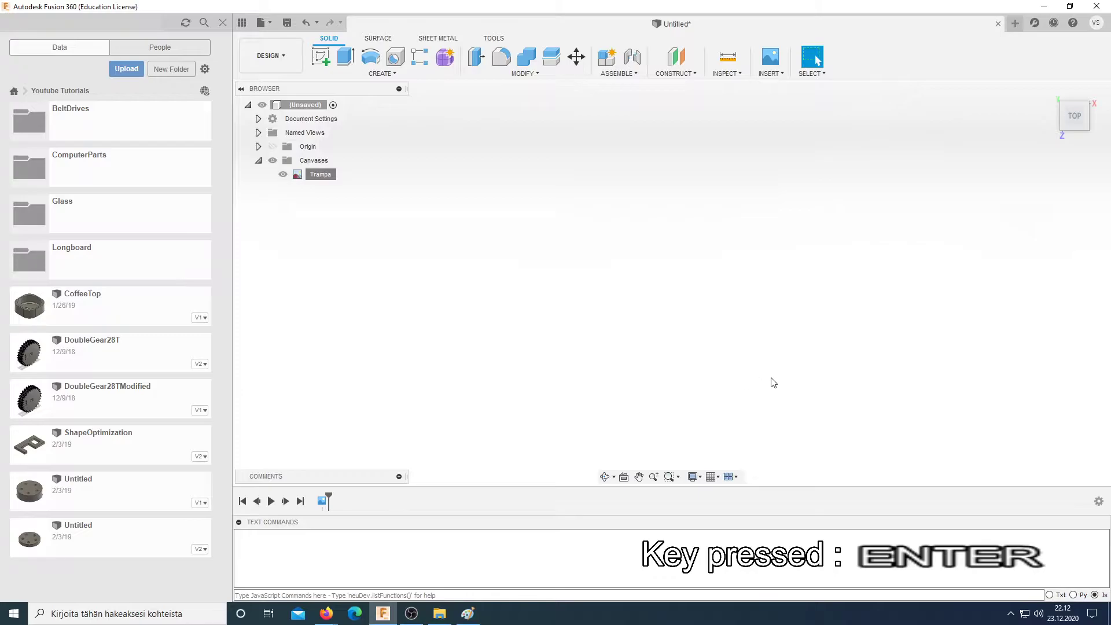
scroll(down, 3)
scroll(up, 3)
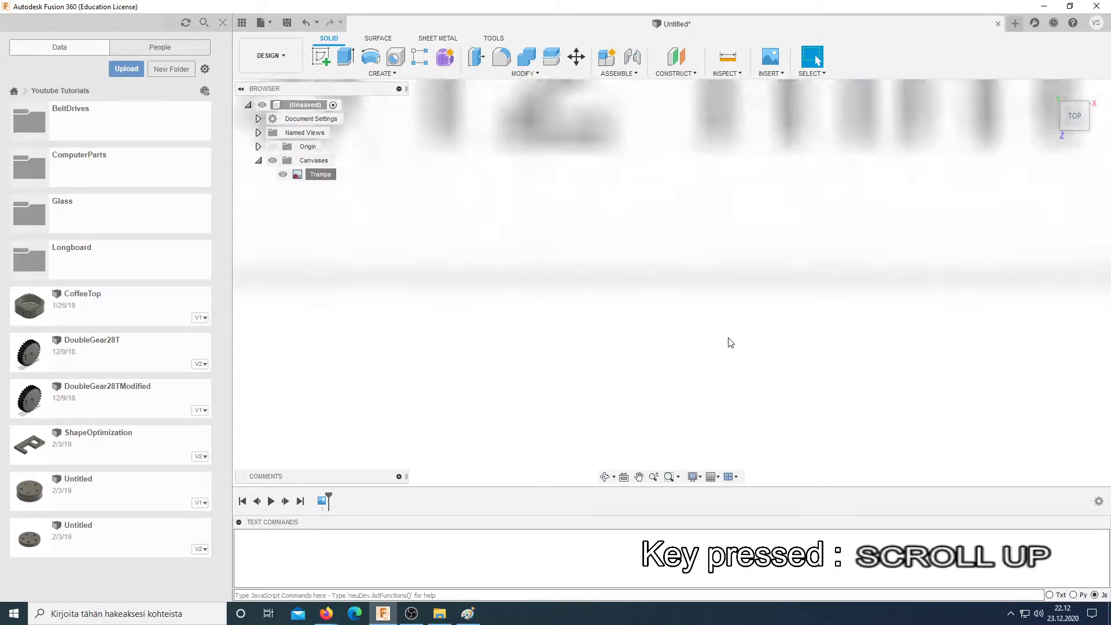
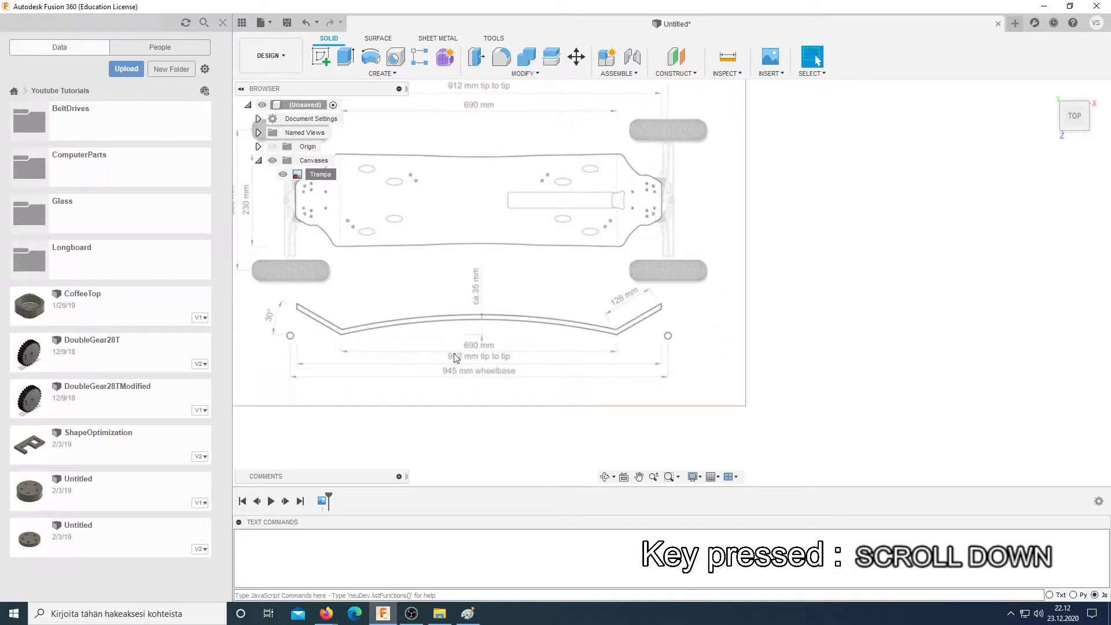
Step: Recalibrate the Trampa canvas, re-picking both bends and applying the corrected length
right_click(316, 181)
click(338, 215)
scroll(down, 3)
scroll(up, 3)
scroll(down, 3)
click(349, 339)
scroll(up, 3)
scroll(down, 3)
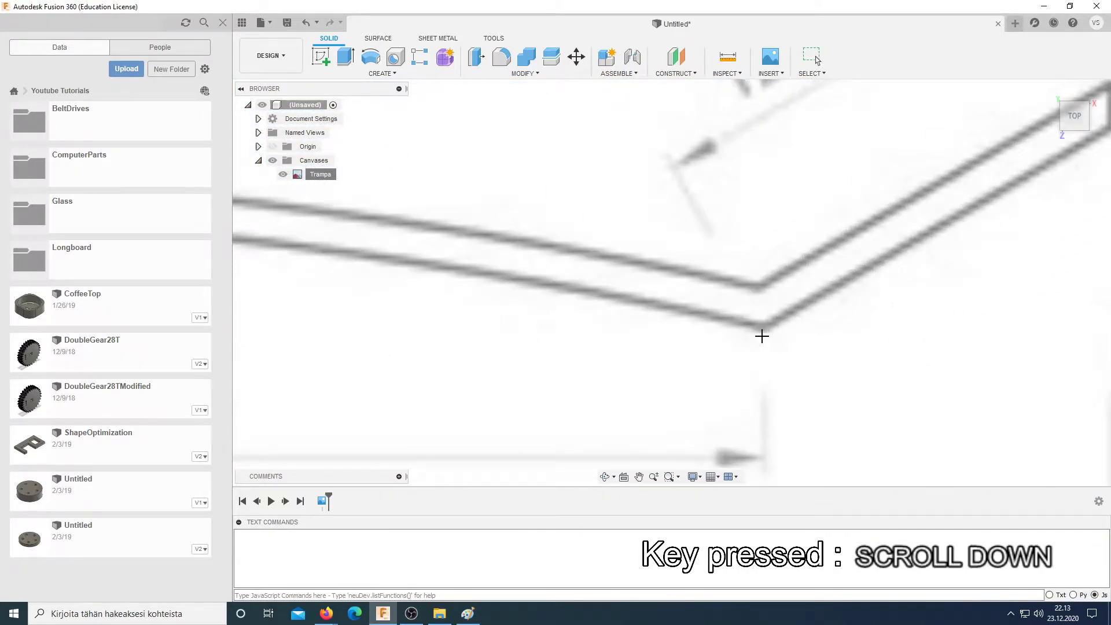
click(764, 337)
scroll(up, 3)
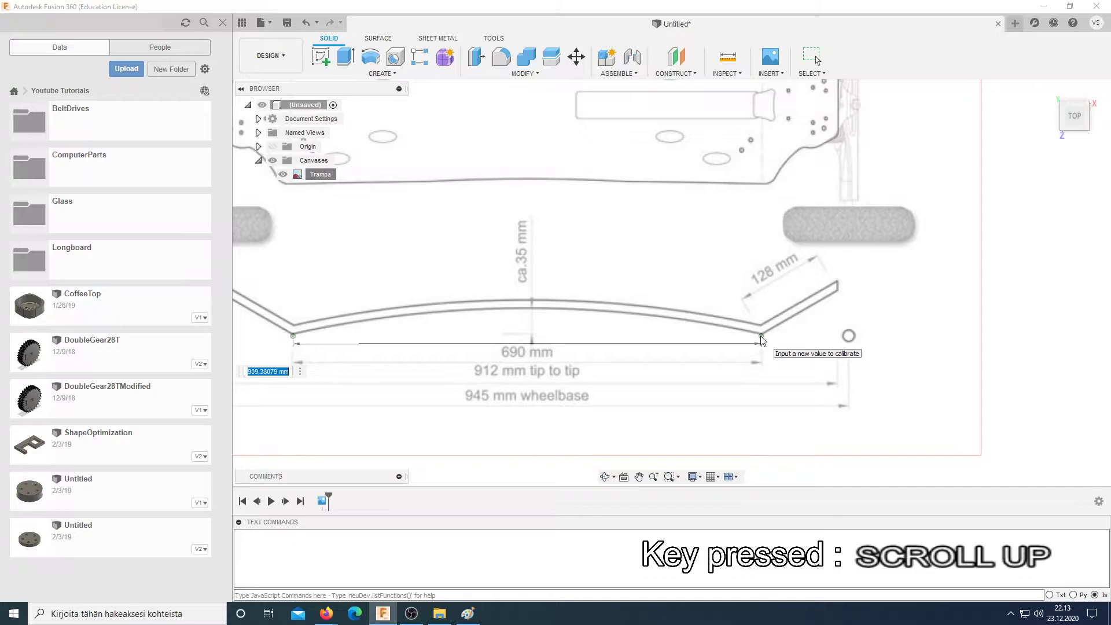
key(Return)
scroll(up, 3)
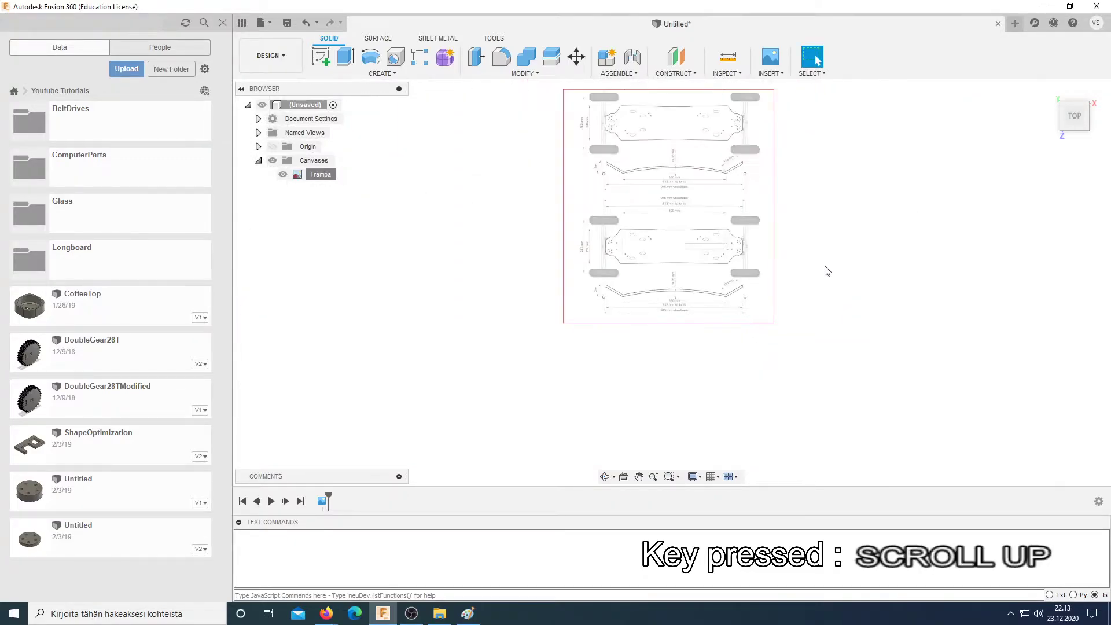
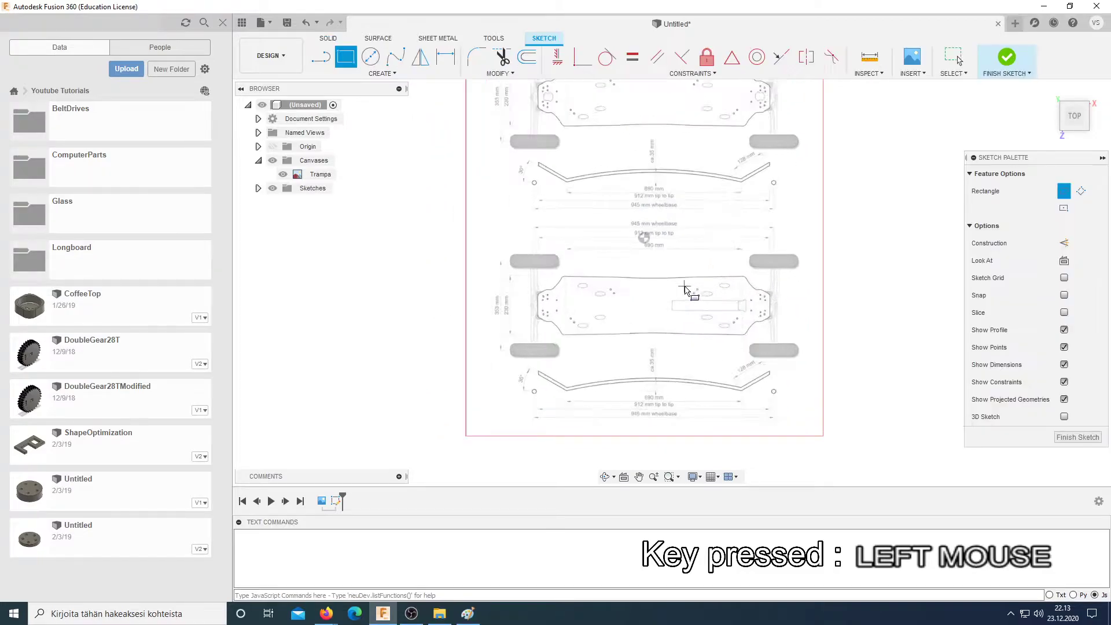
Step: Start the Line tool in construction mode over the calibrated deck drawing
scroll(down, 3)
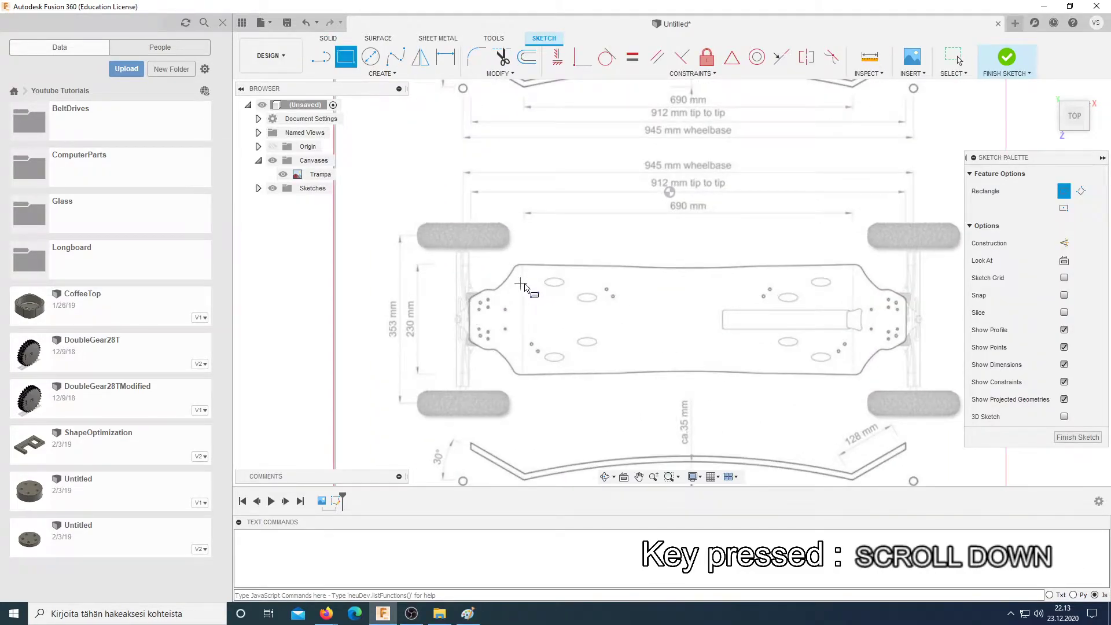
middle_click(606, 328)
key(l)
key(x)
scroll(down, 3)
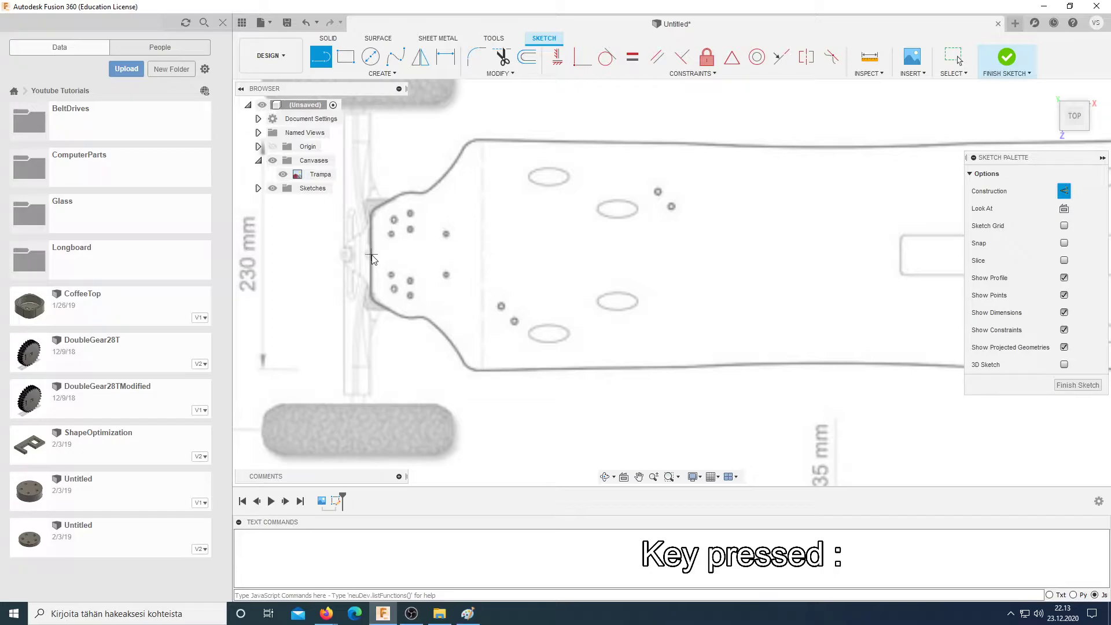
scroll(down, 3)
scroll(up, 3)
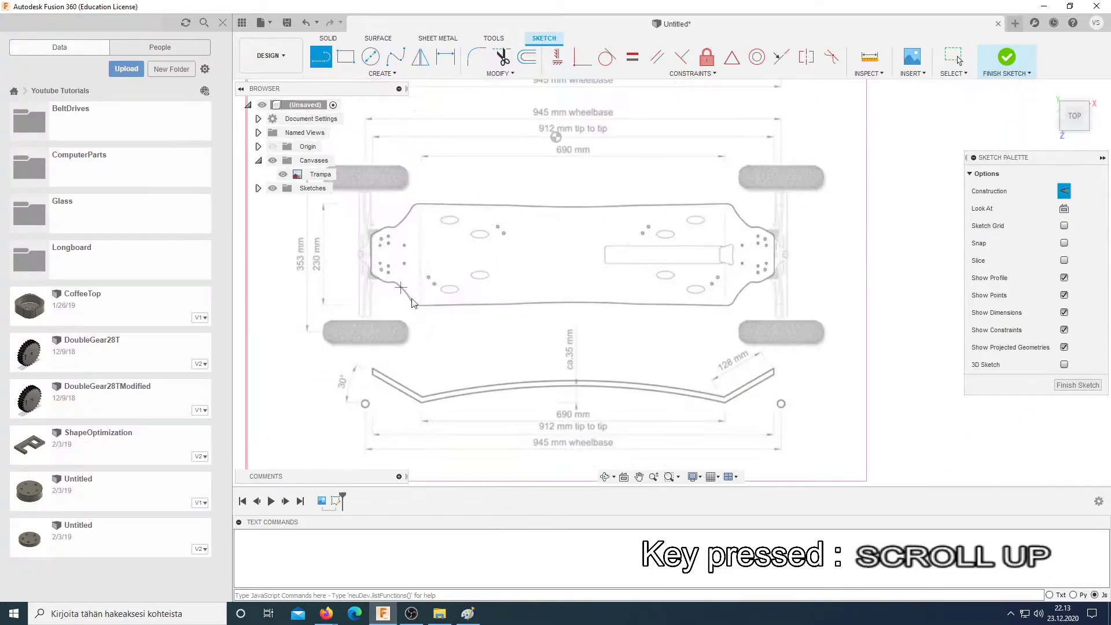
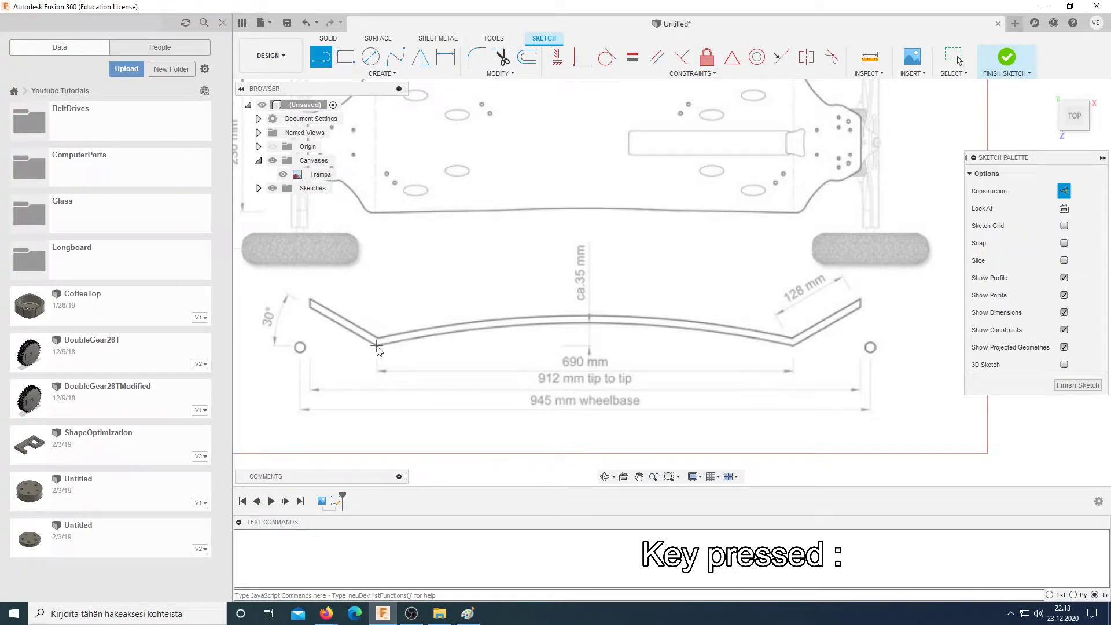
Step: Draw a construction baseline between the deck bends and dimension it to 690 mm
click(378, 347)
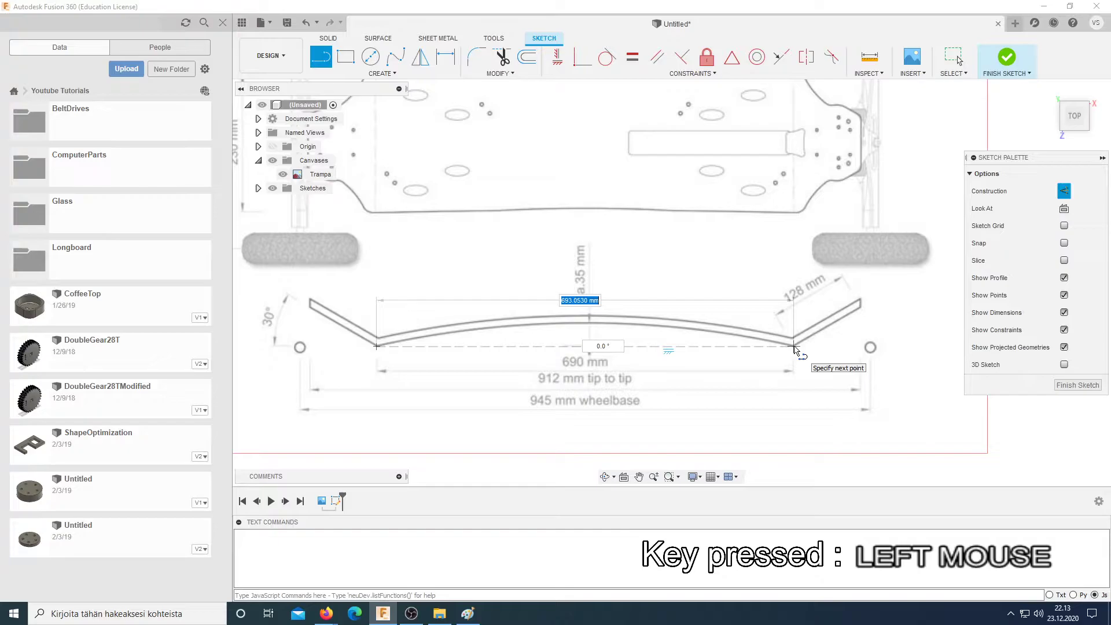
key(Escape)
click(659, 348)
key(d)
click(661, 365)
key(6)
key(0)
key(Return)
scroll(down, 3)
key(Escape)
click(368, 347)
scroll(up, 3)
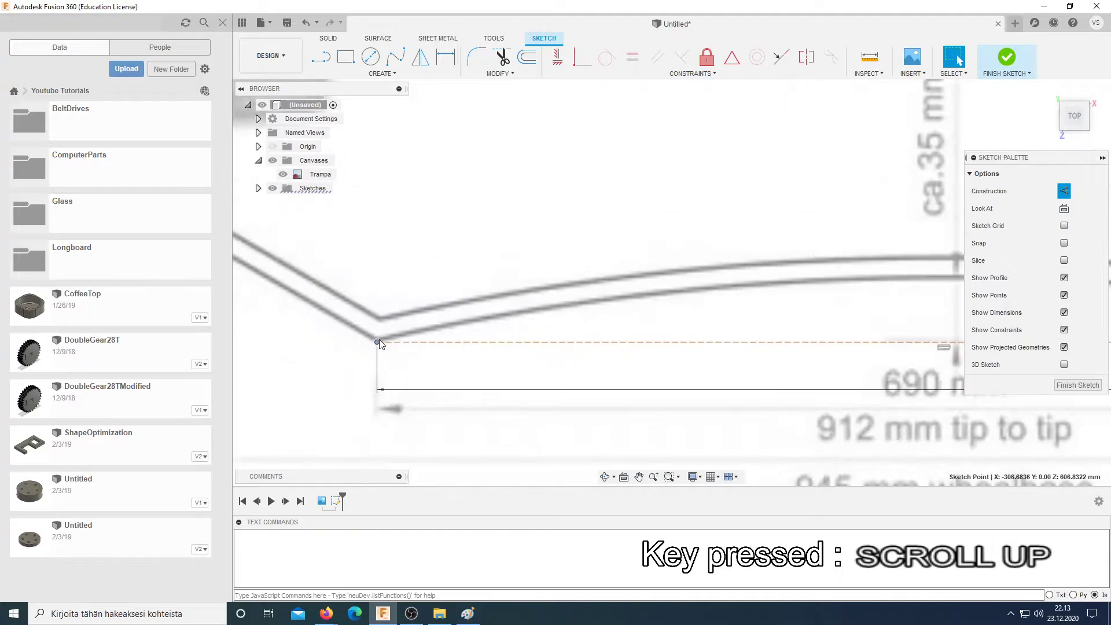
key(l)
scroll(down, 3)
key(x)
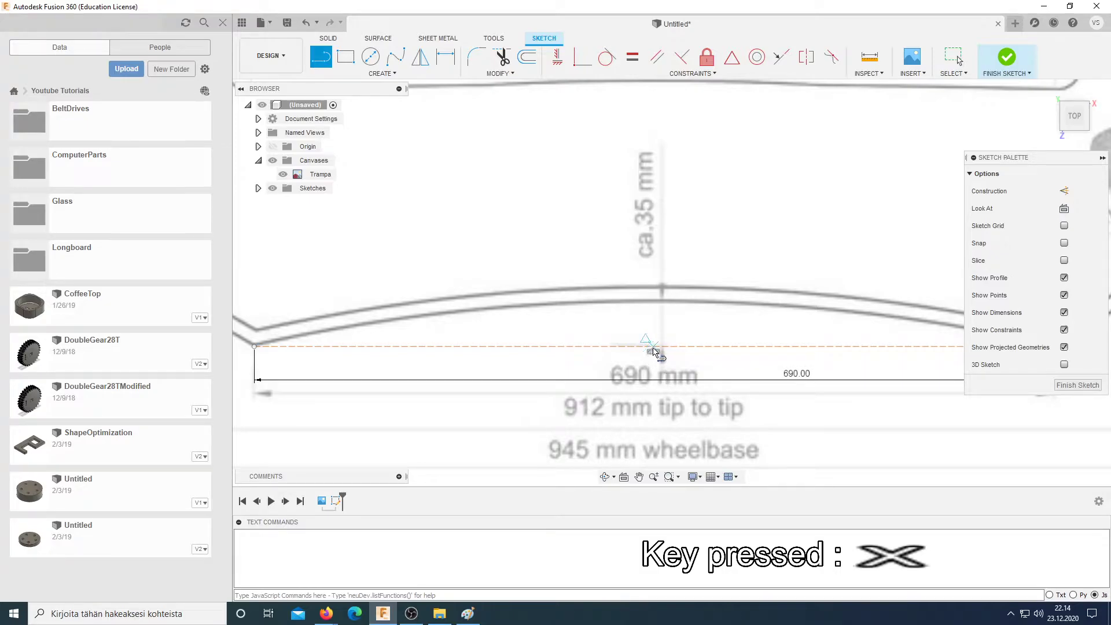
Step: Draw a vertical construction line from the baseline midpoint and dimension it 35 mm
click(661, 356)
key(Escape)
scroll(down, 3)
scroll(up, 3)
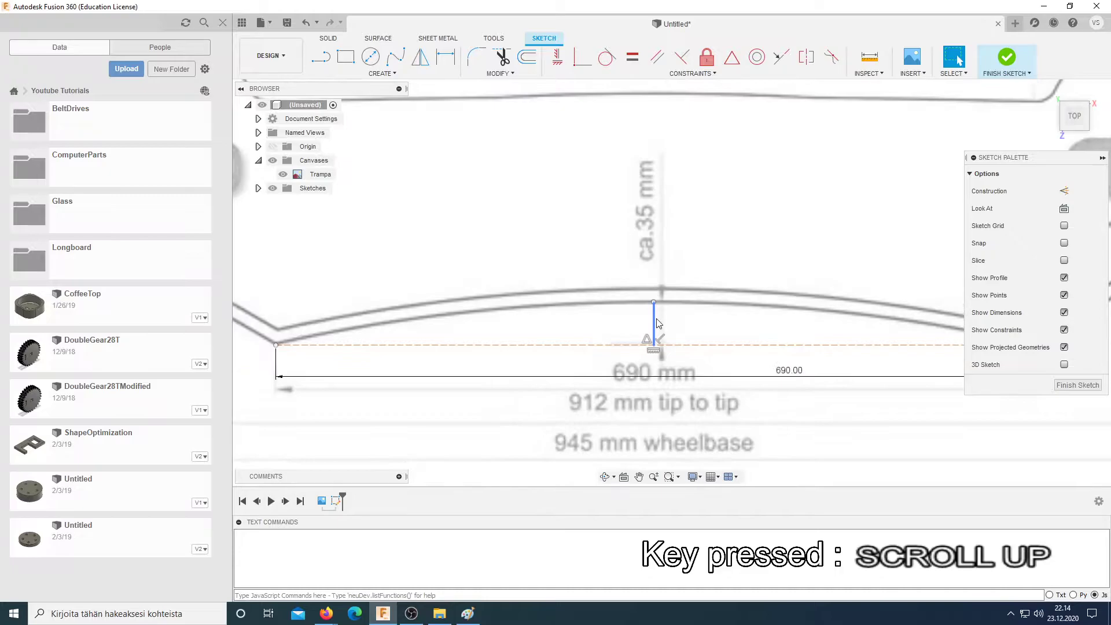
click(657, 319)
key(d)
click(684, 321)
key(Return)
key(Escape)
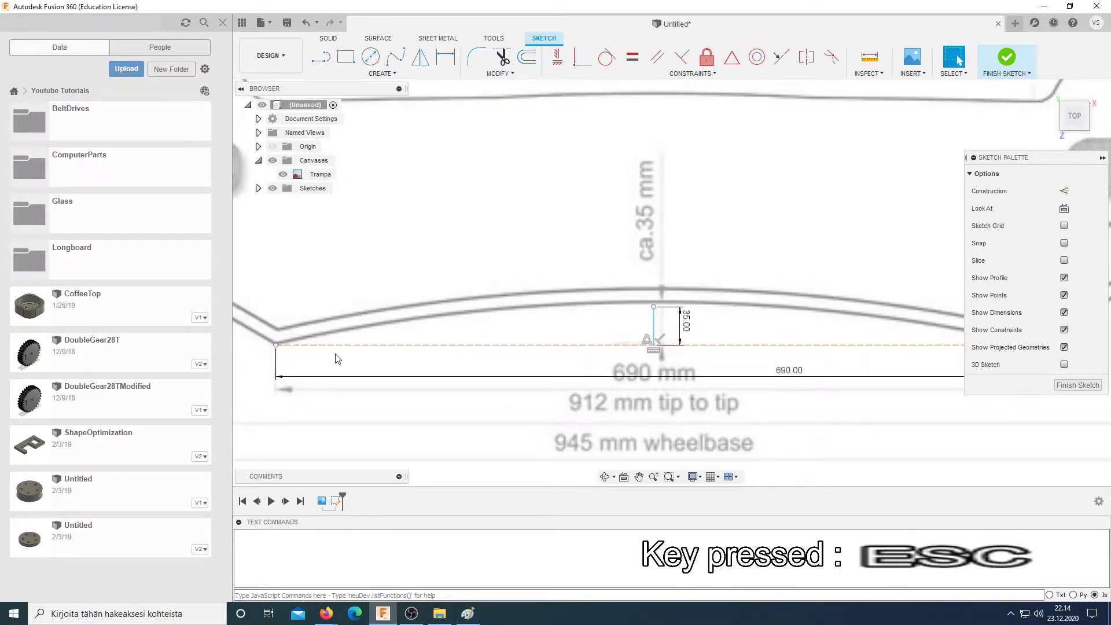
key(l)
key(x)
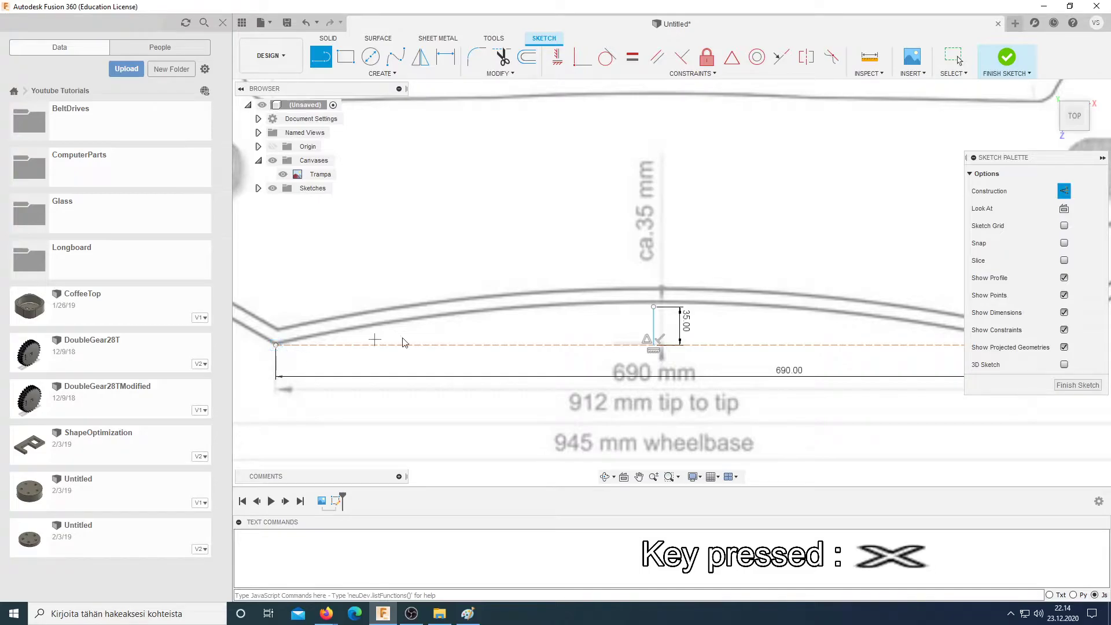
key(Escape)
key(l)
key(x)
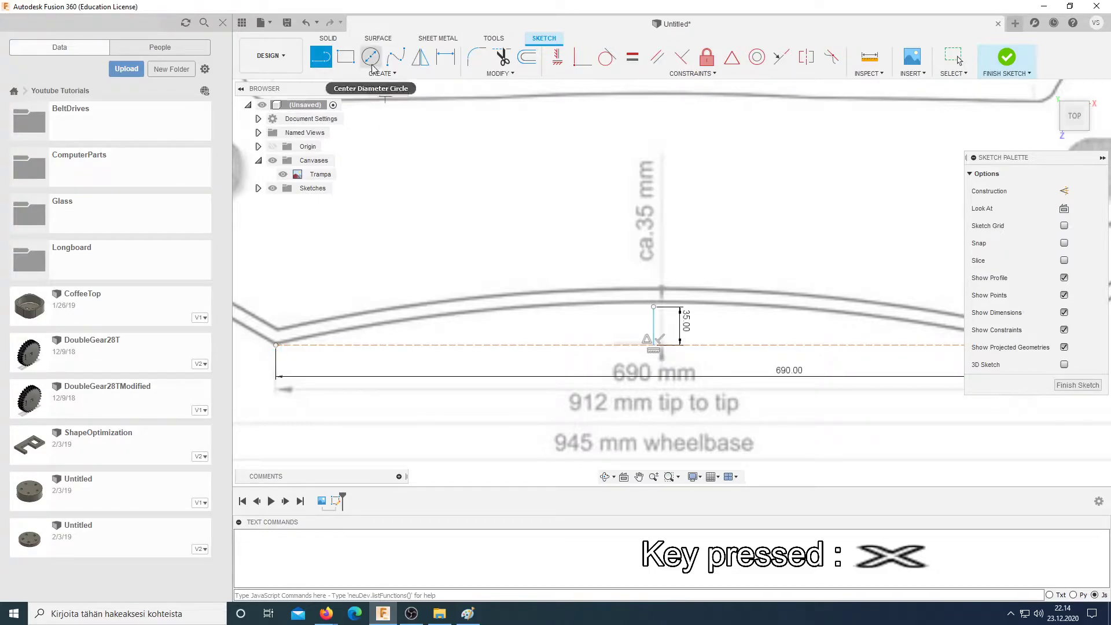
Step: Draw the deck arc over the 690 mm baseline and trace the angled tail kick line
click(376, 78)
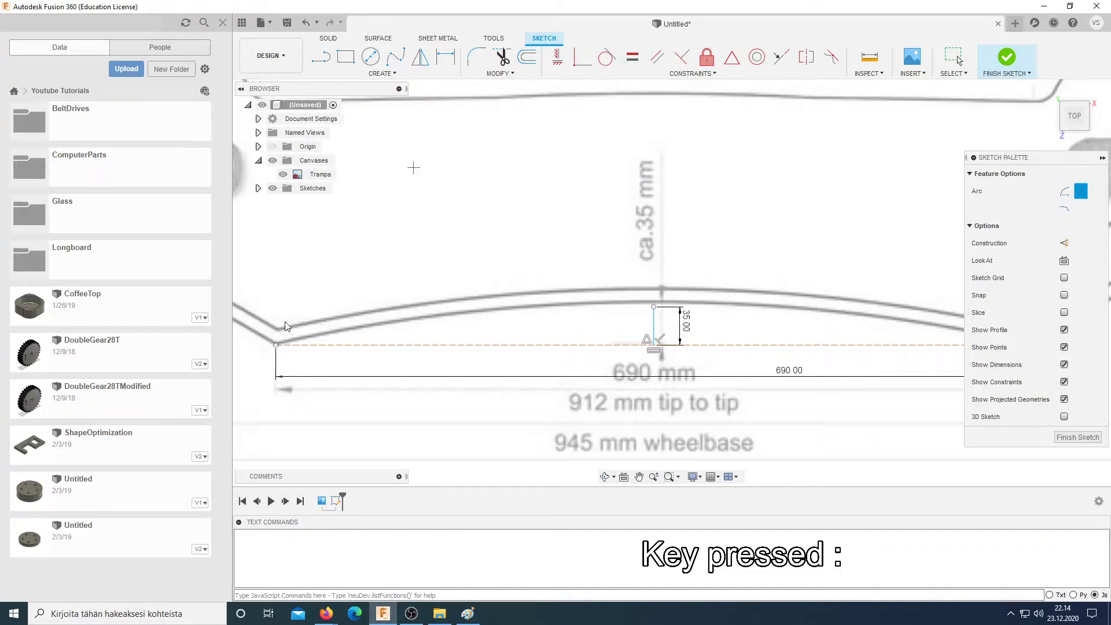
click(301, 305)
key(Escape)
click(399, 76)
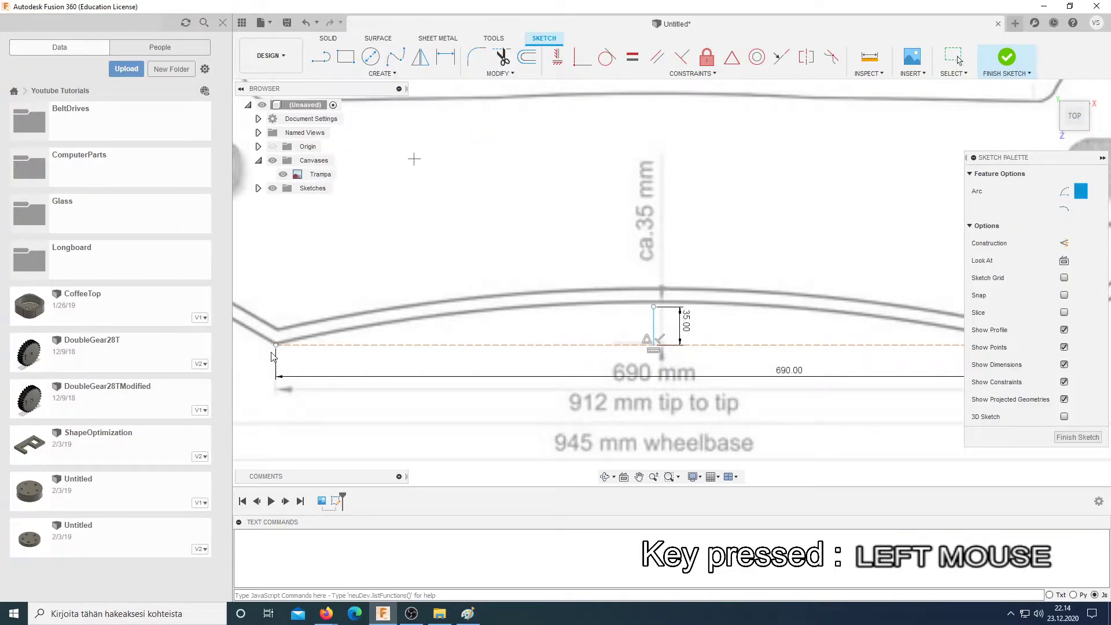
scroll(up, 3)
click(371, 301)
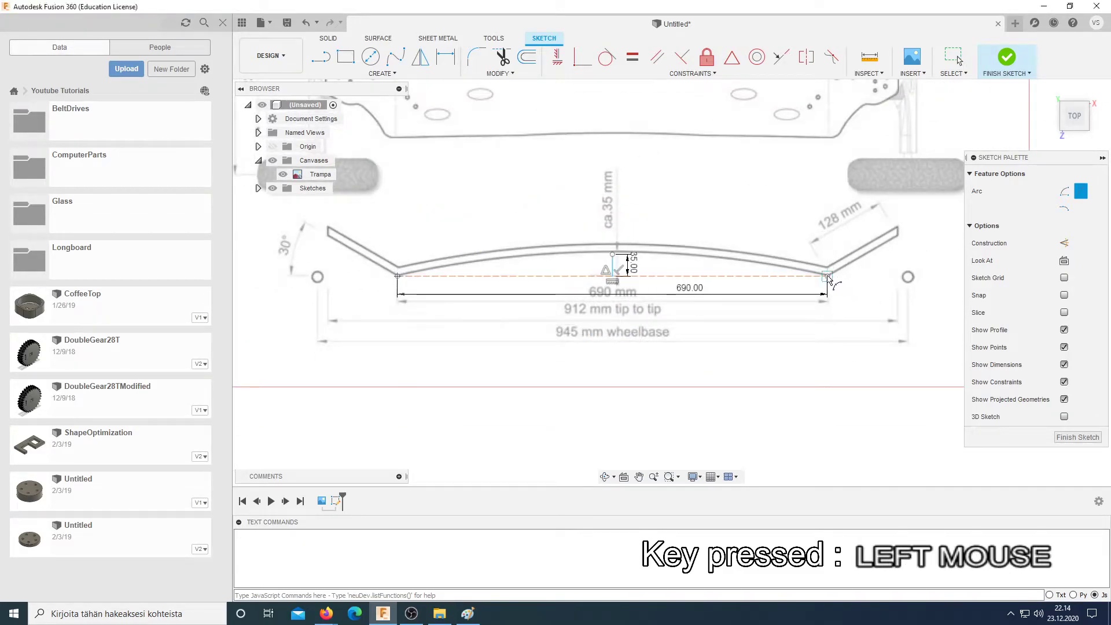
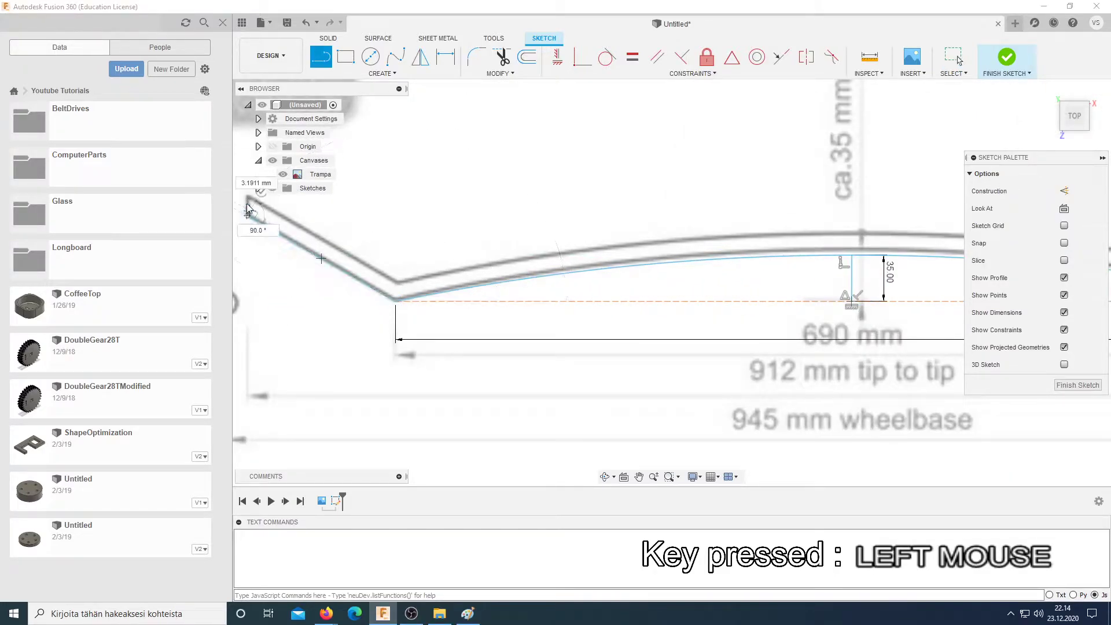
click(251, 199)
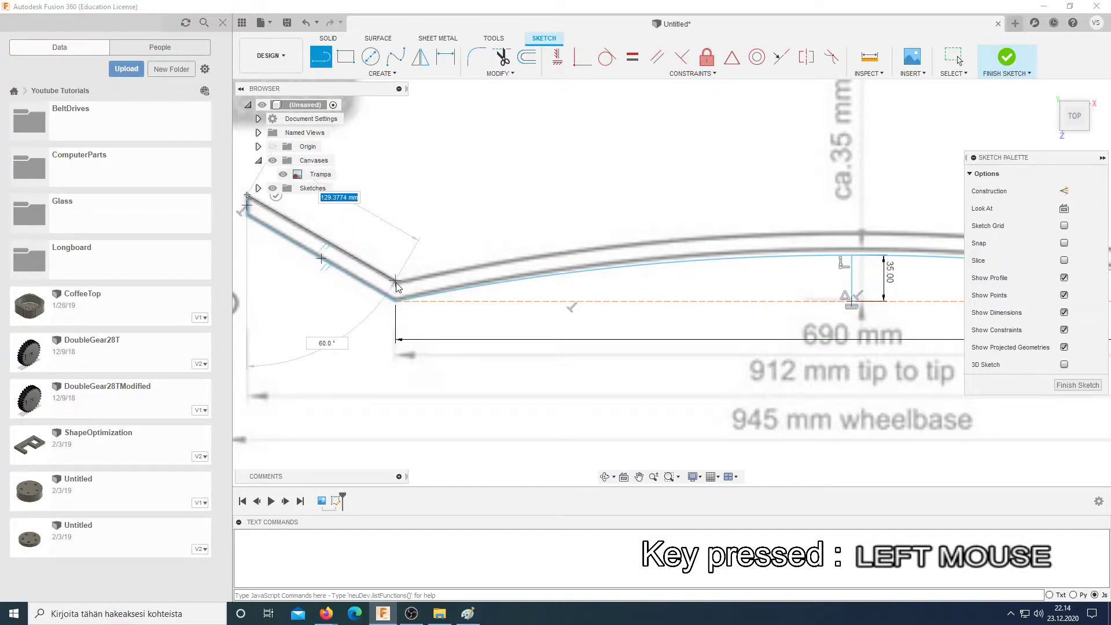
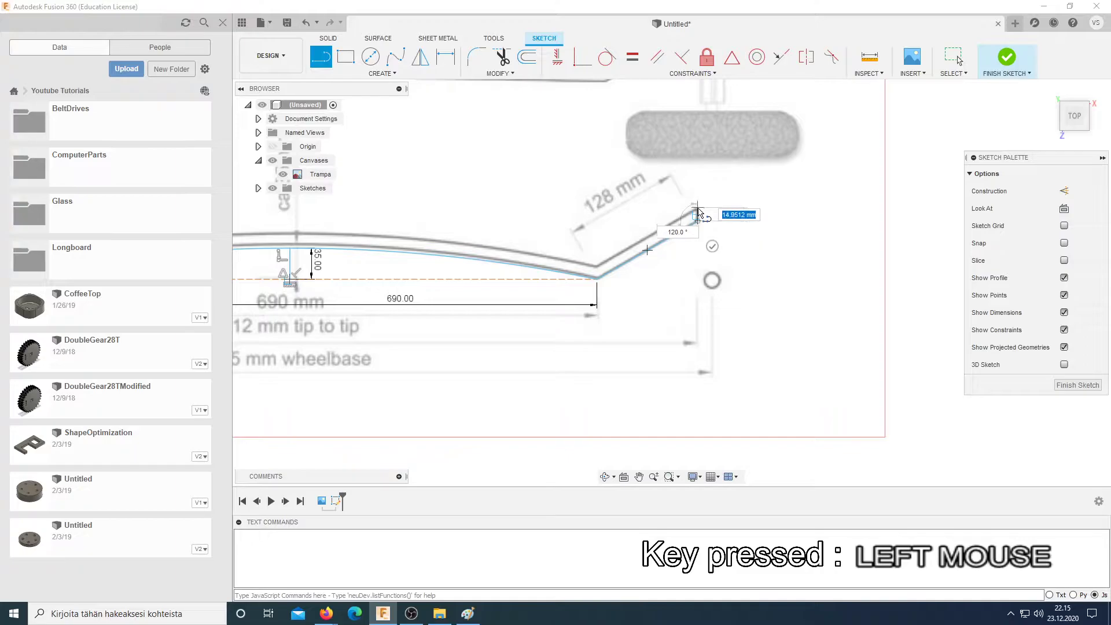
Step: Sketch an arc along the deck curve with construction mode toggled
key(Escape)
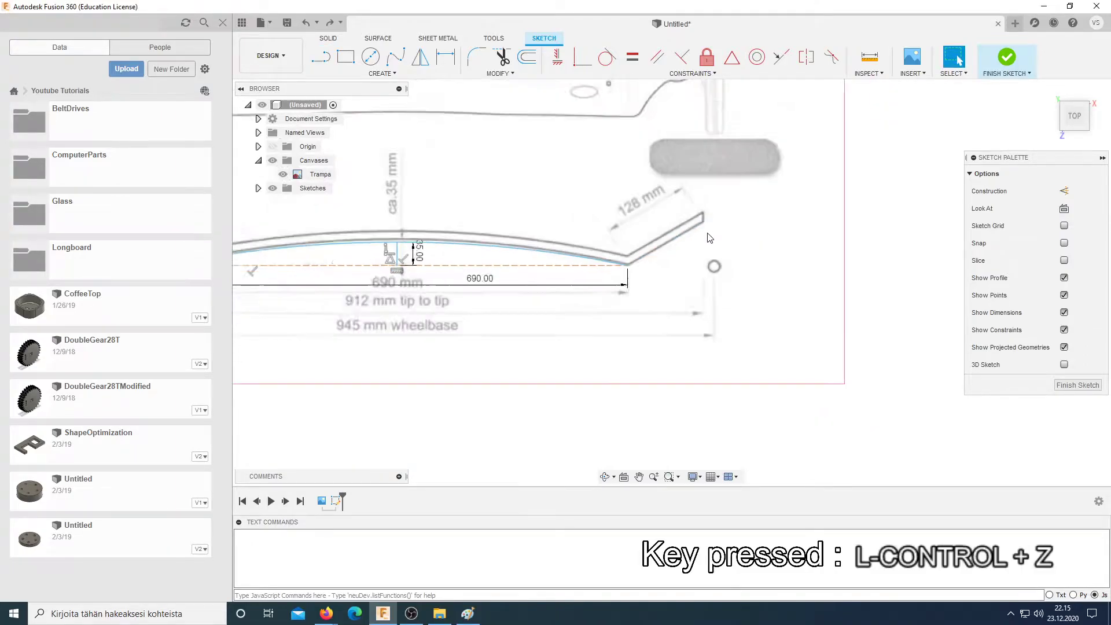
scroll(down, 3)
scroll(down, 3)
key(l)
key(x)
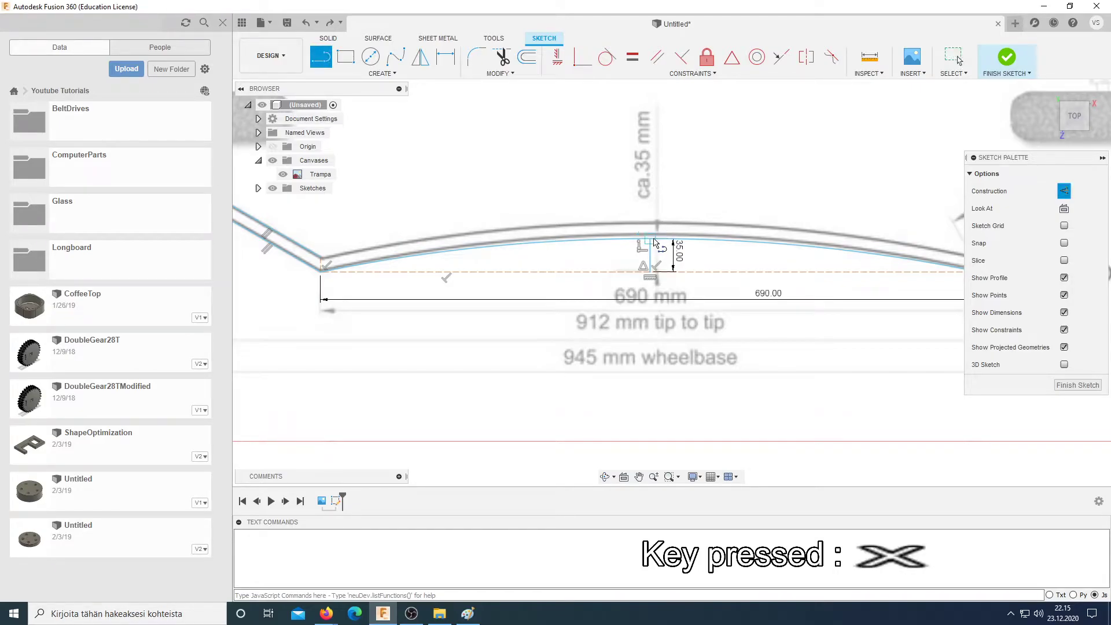
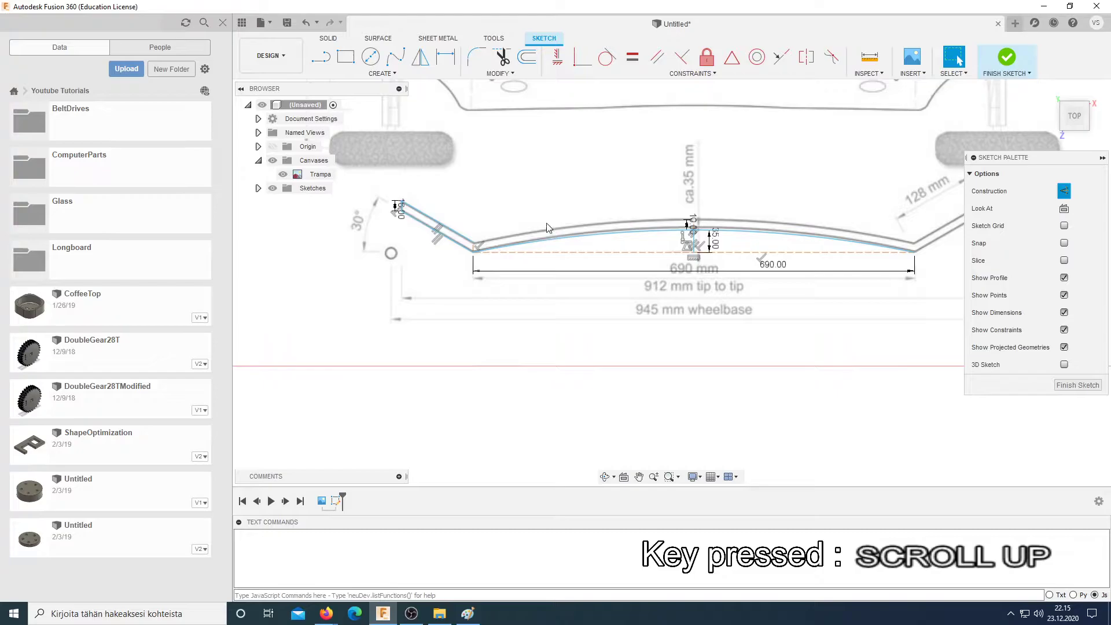
click(378, 76)
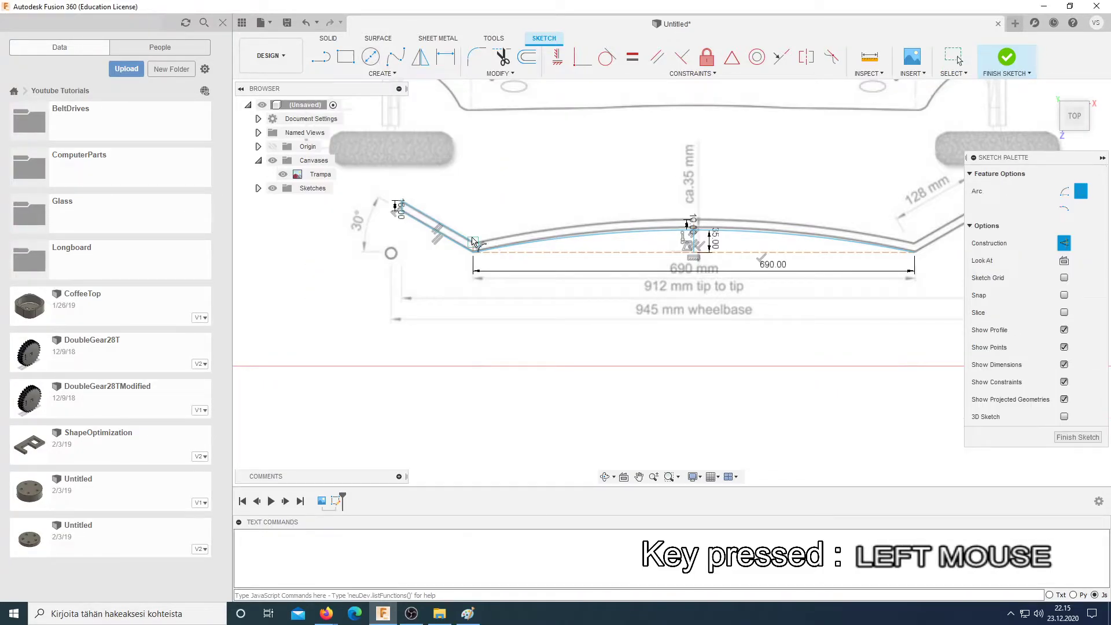
key(Escape)
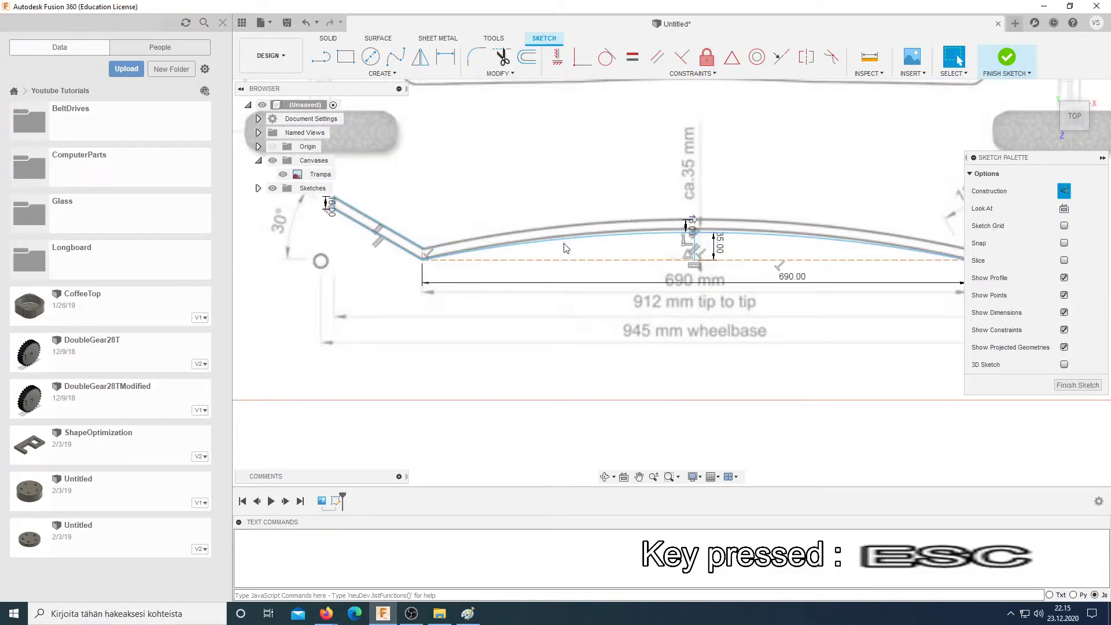
Step: Draw a short thickness edge at the bend and dimension it to 16 mm
scroll(up, 3)
scroll(down, 3)
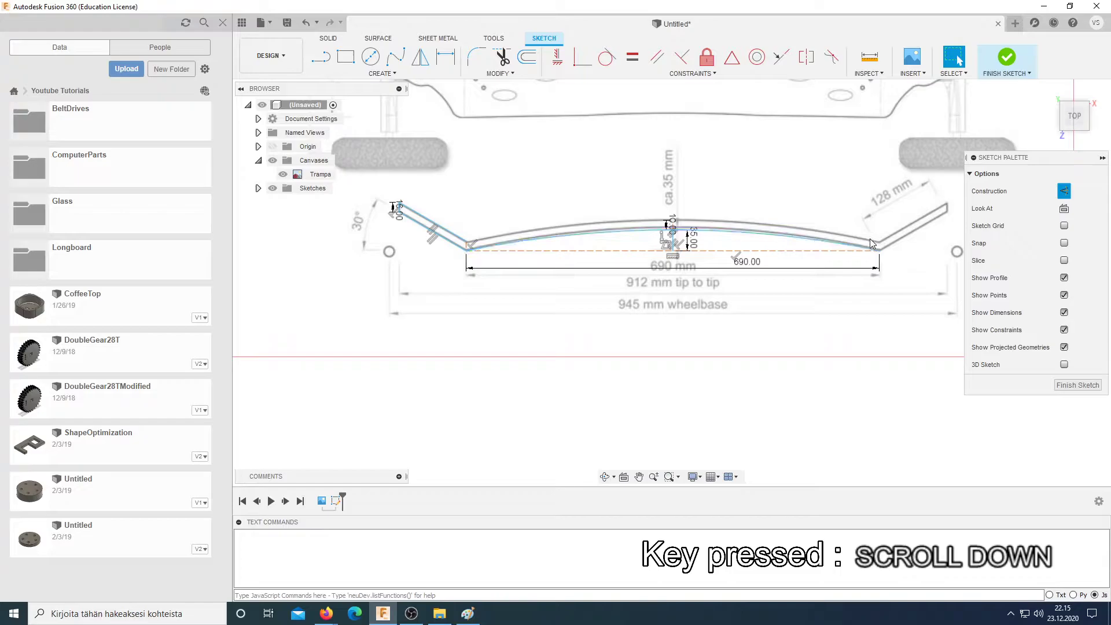
key(l)
scroll(down, 3)
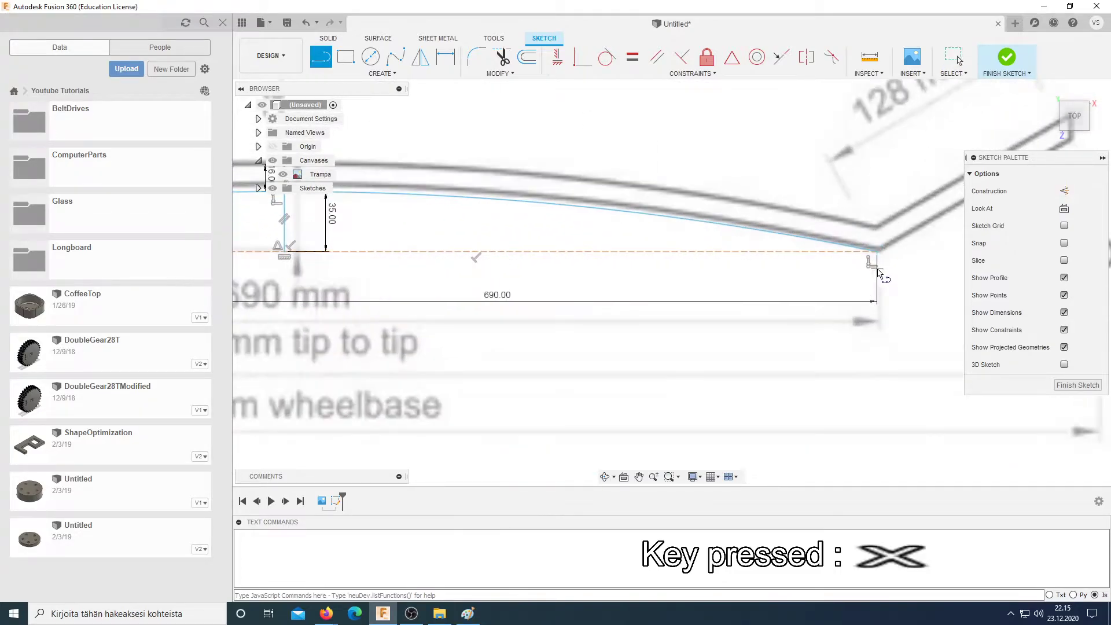
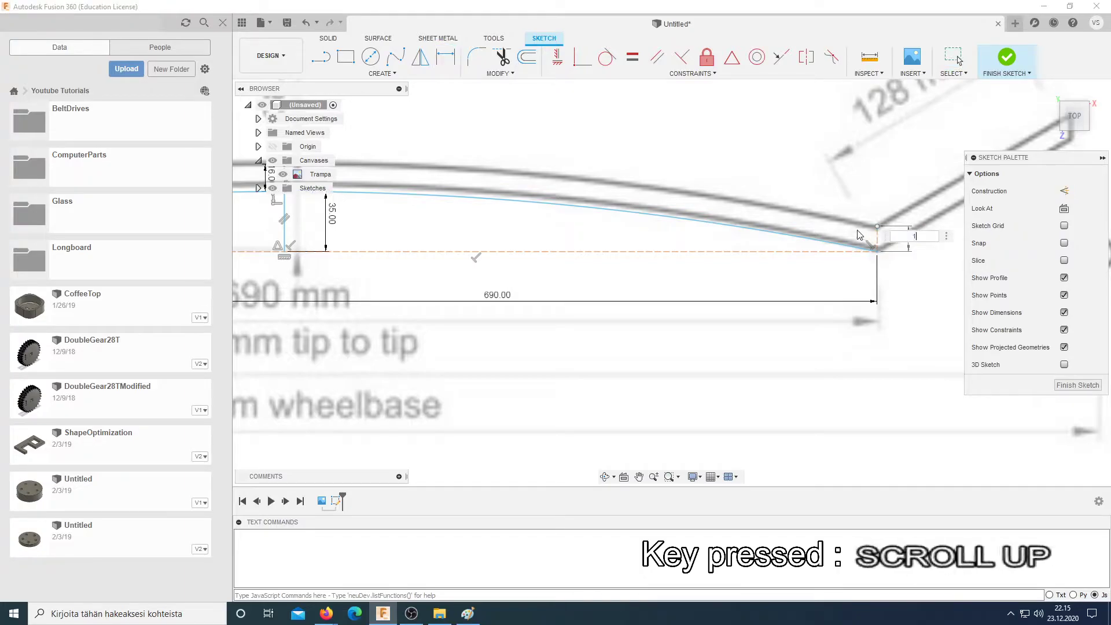
key(Return)
scroll(up, 3)
key(Escape)
key(Escape)
click(411, 77)
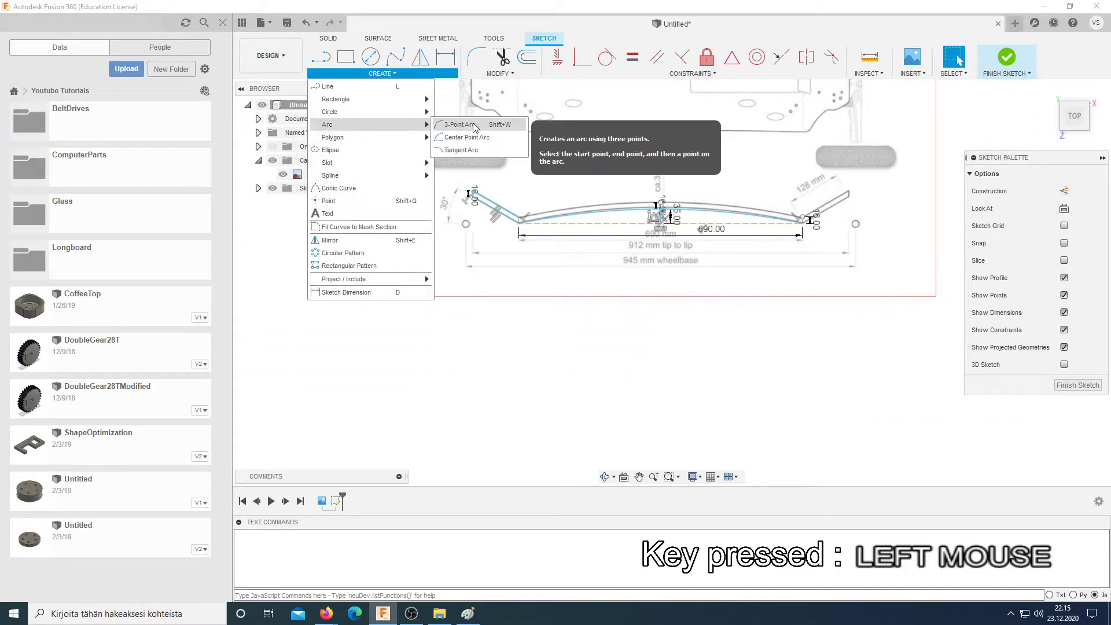
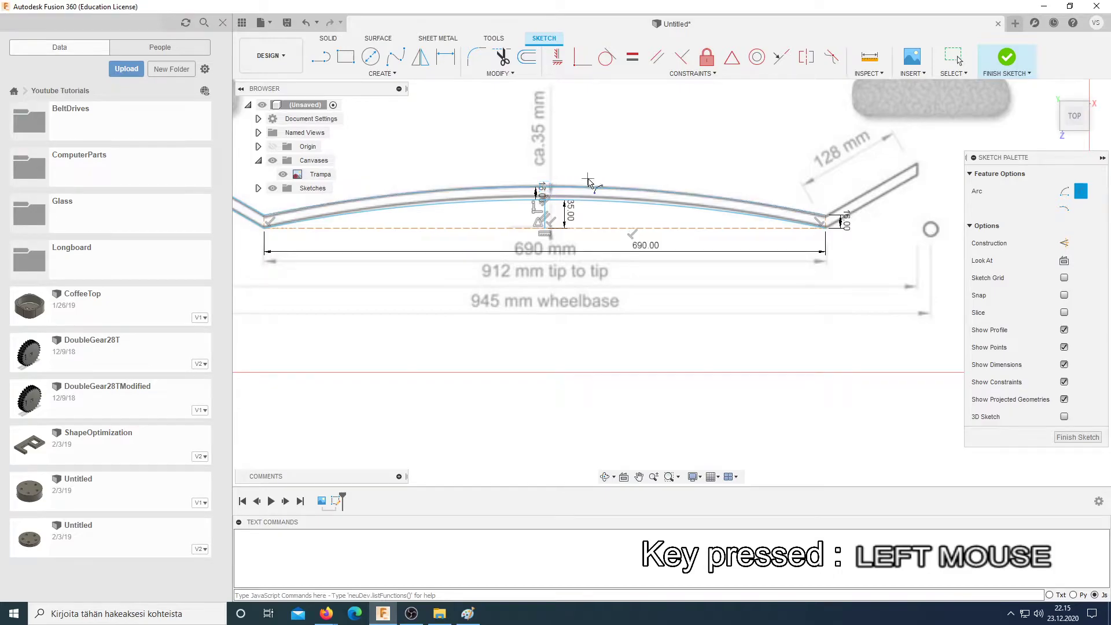
Step: Finish the second deck curve and pan across the tips to check the closed profile
key(Escape)
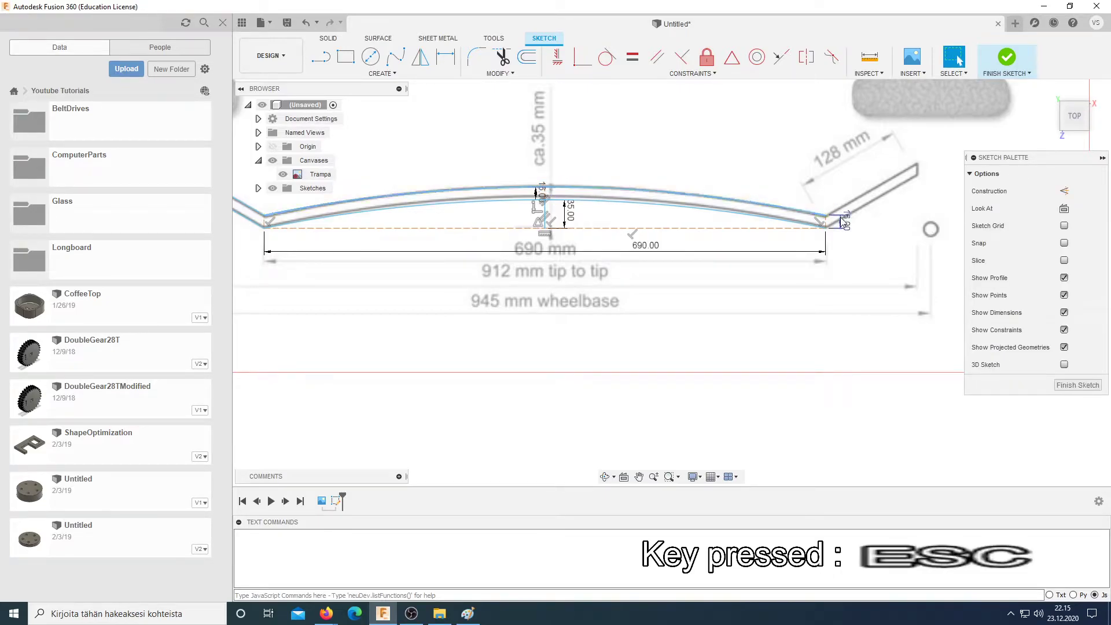
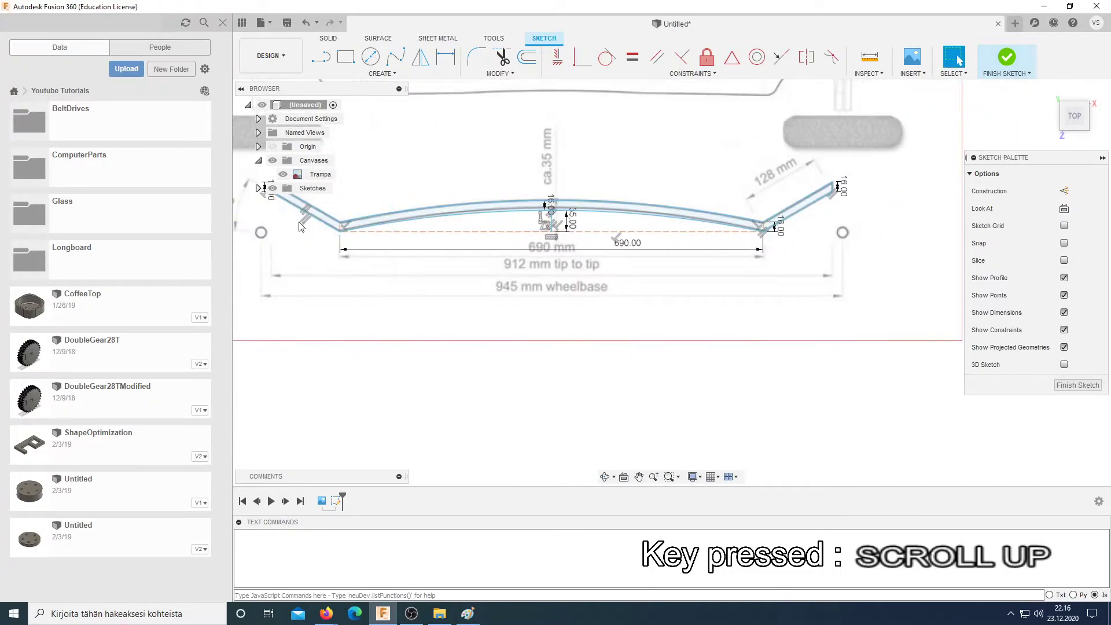
scroll(down, 3)
middle_click(416, 180)
scroll(down, 3)
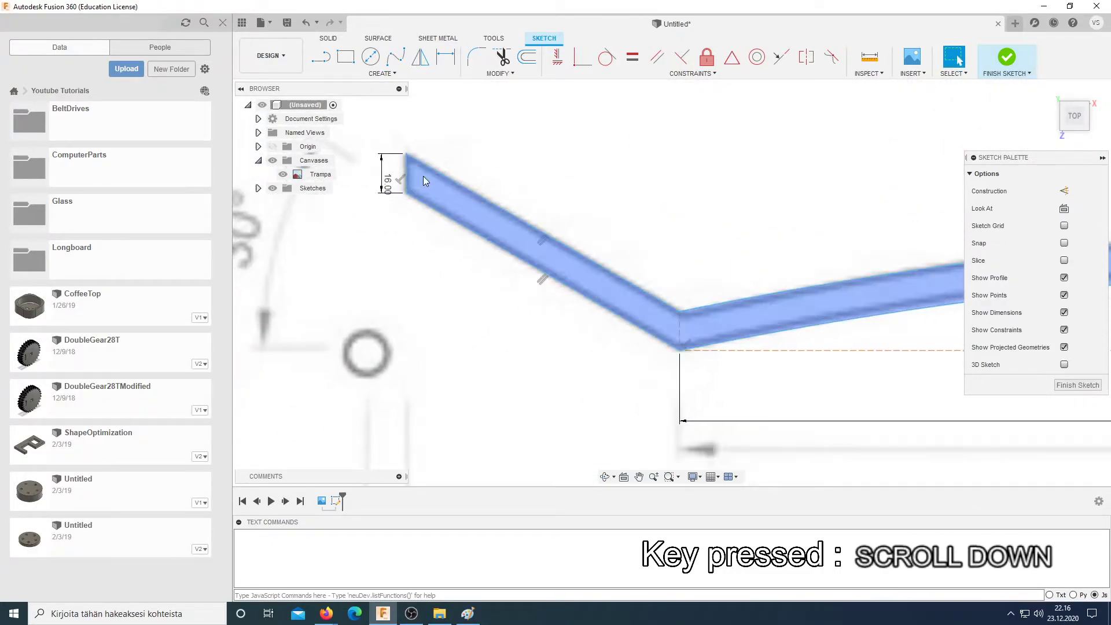
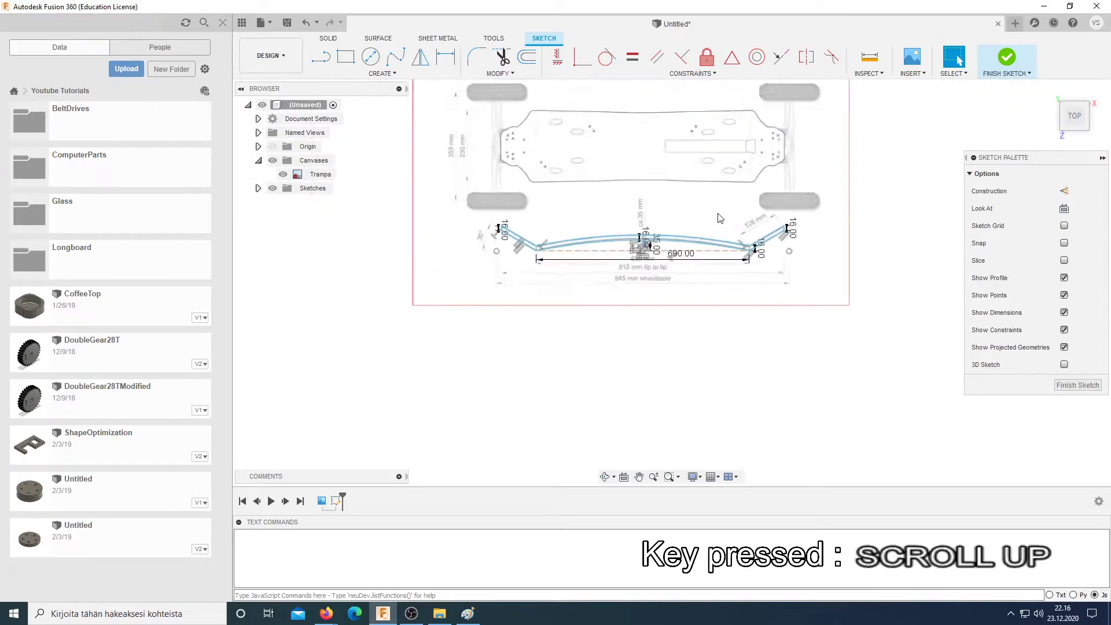
middle_click(704, 173)
Step: Extrude the closed deck profile 250 mm into a new solid body
scroll(down, 3)
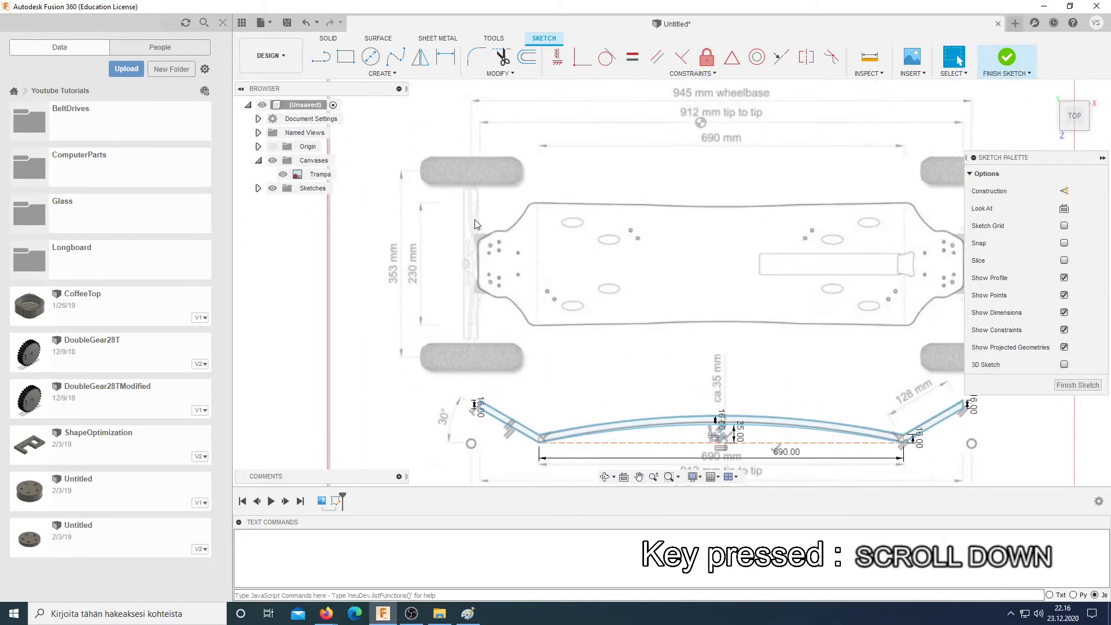
key(e)
click(713, 398)
click(718, 395)
middle_click(735, 359)
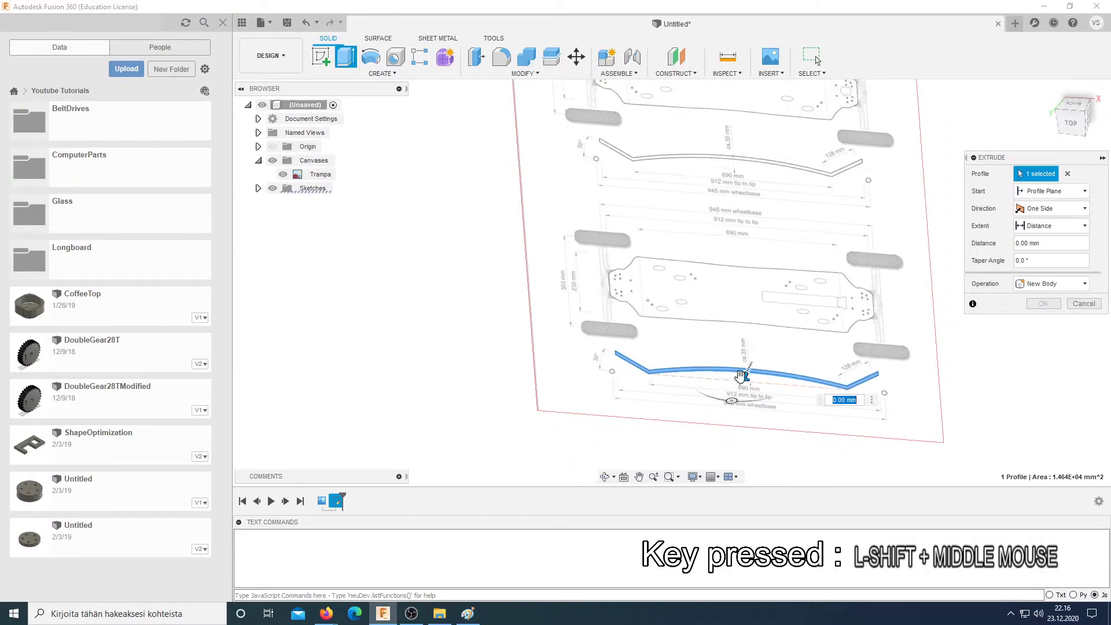
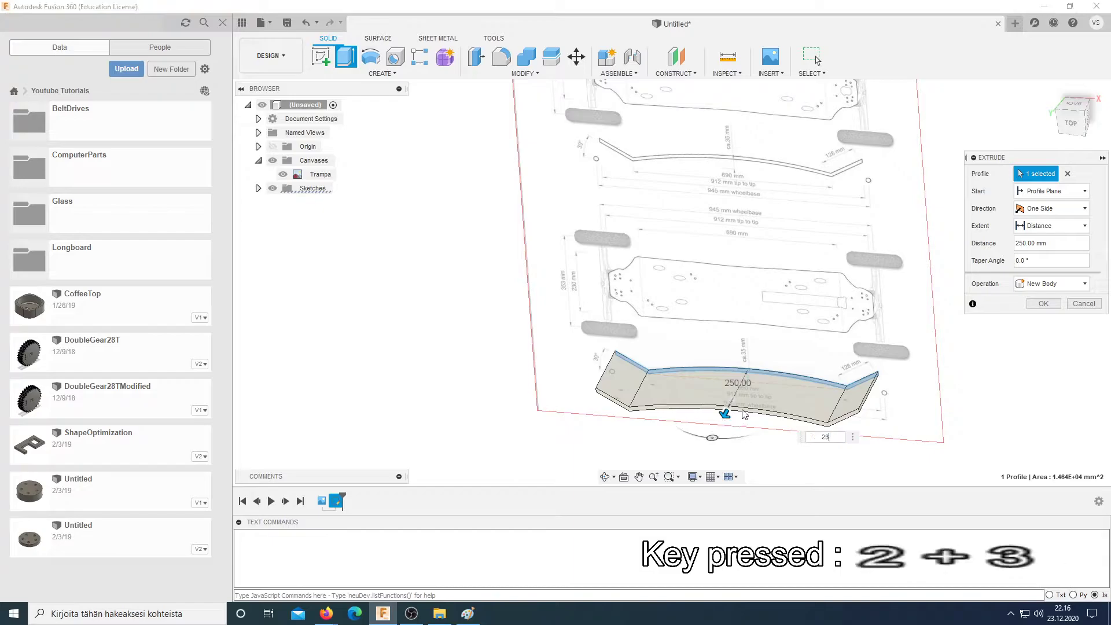
key(Return)
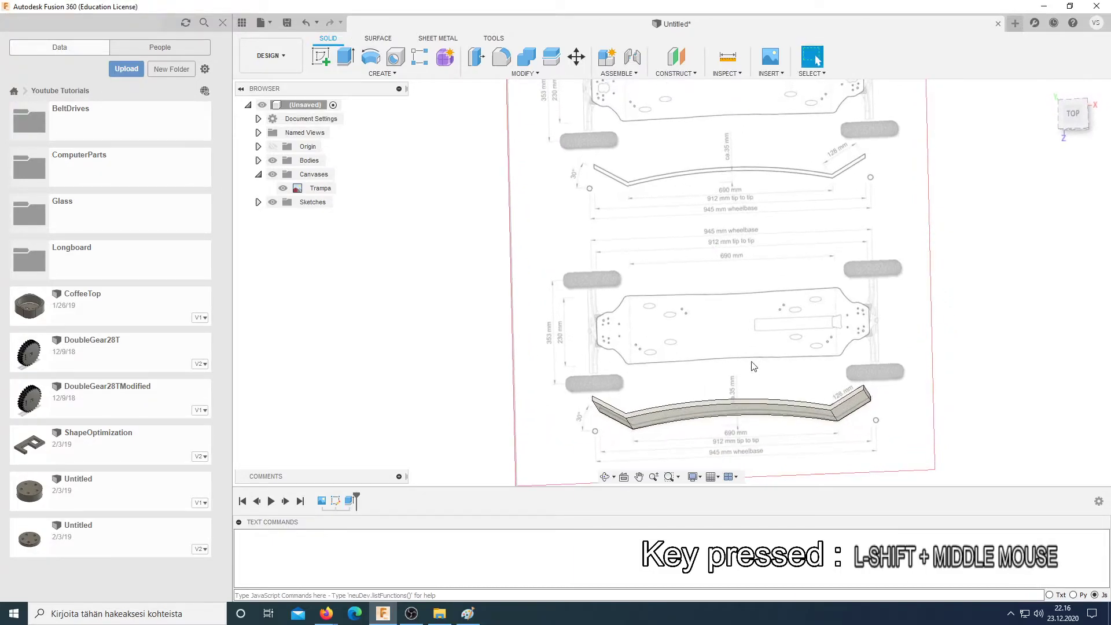
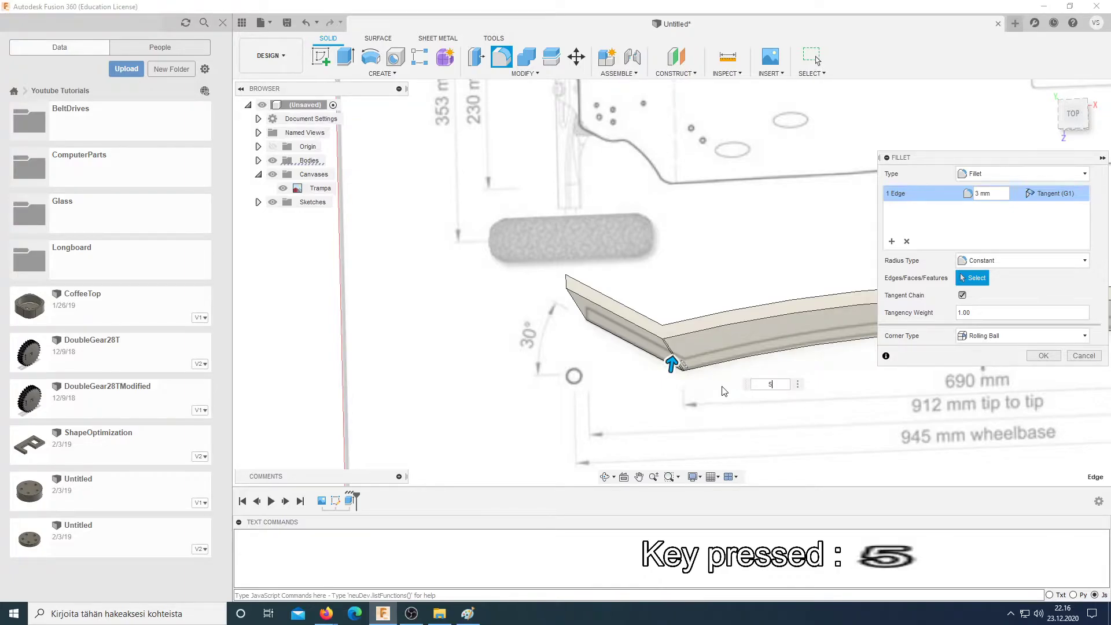
key(Escape)
scroll(up, 3)
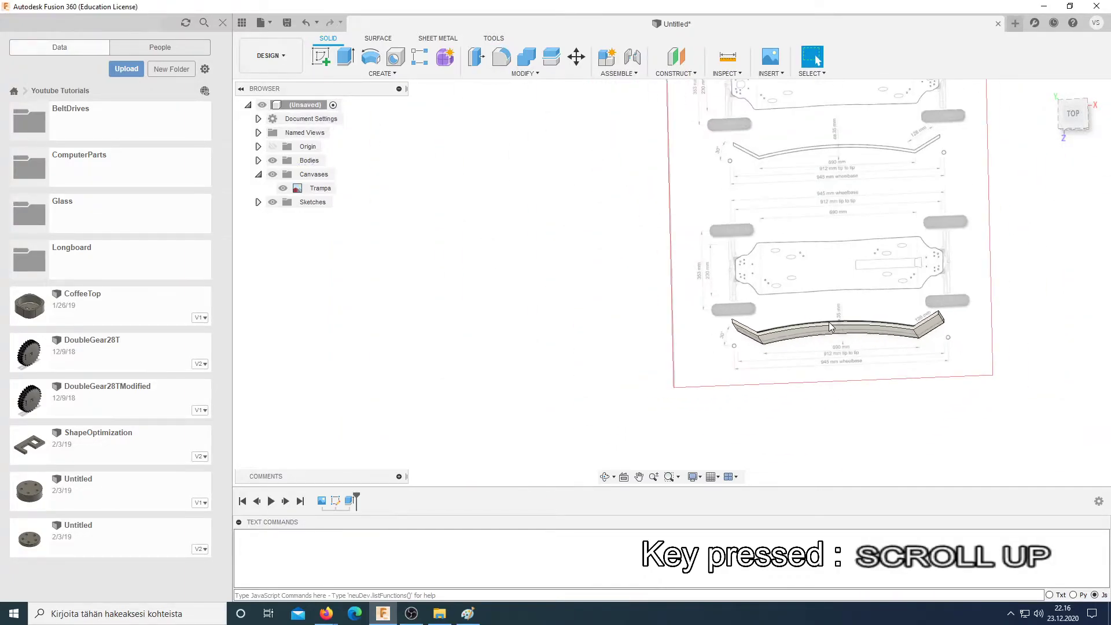
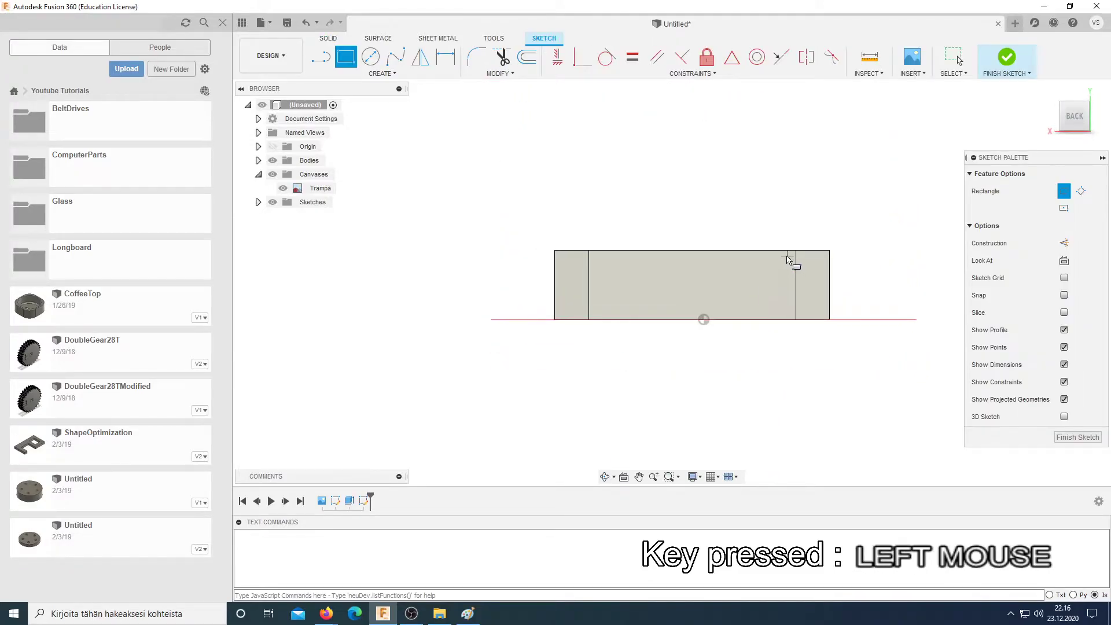
key(Escape)
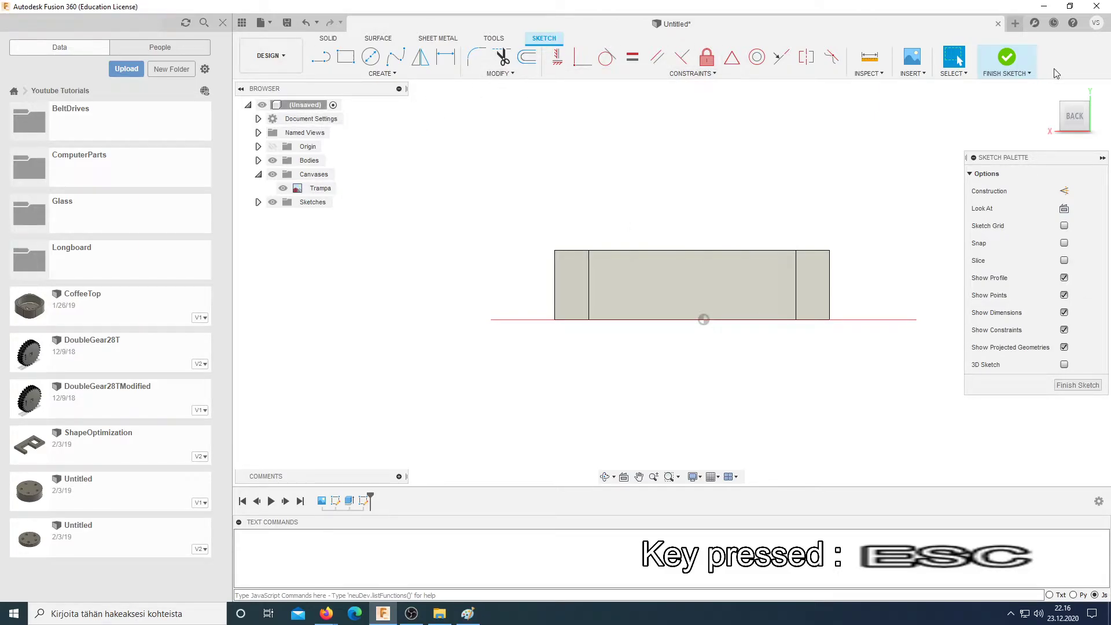
click(1014, 63)
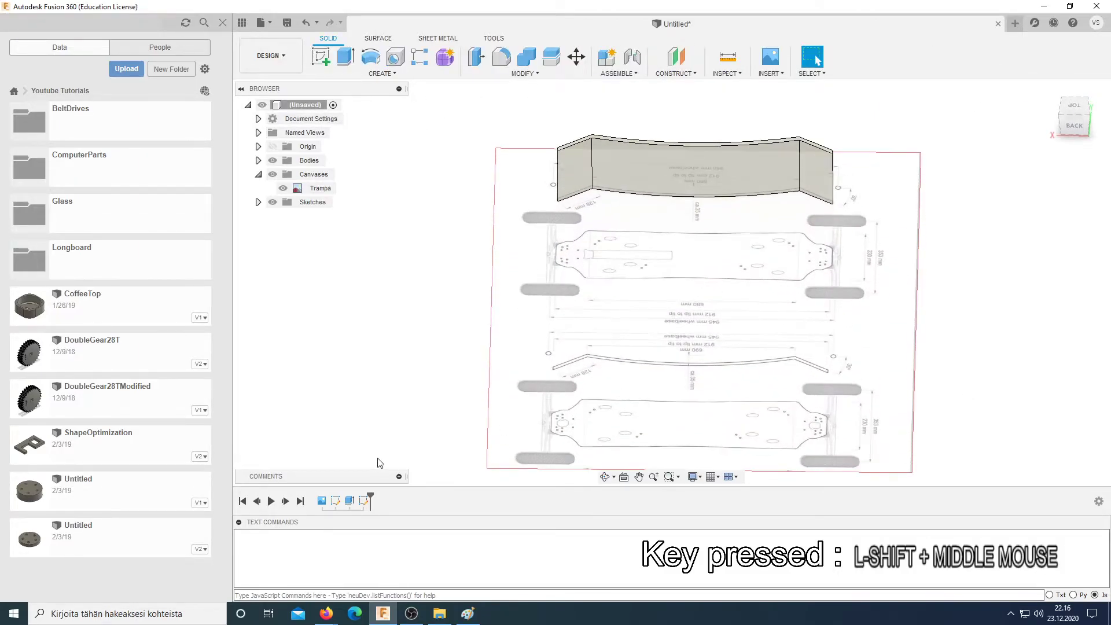
click(370, 508)
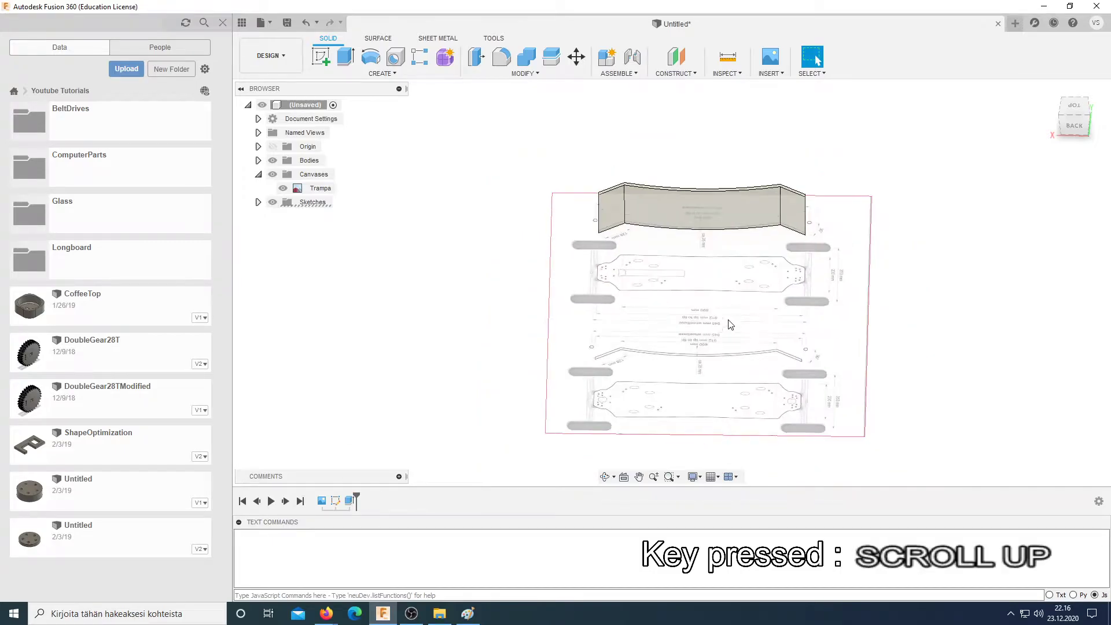
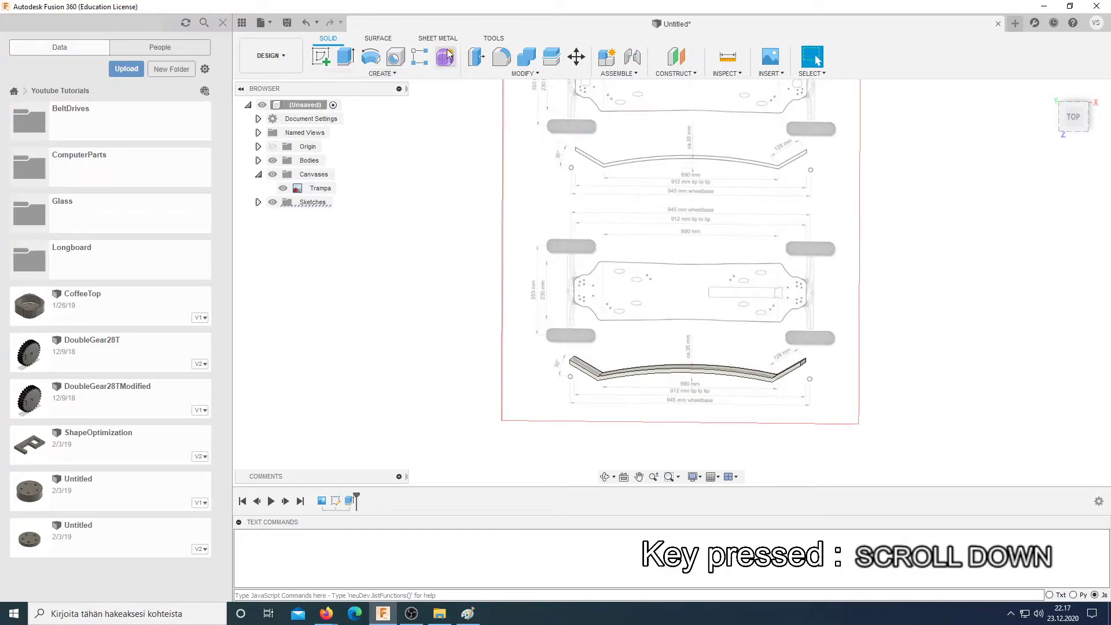
Step: Insert the Trampa 1 blueprint image as a canvas on the XY plane and start calibrating its 690 mm span
click(387, 76)
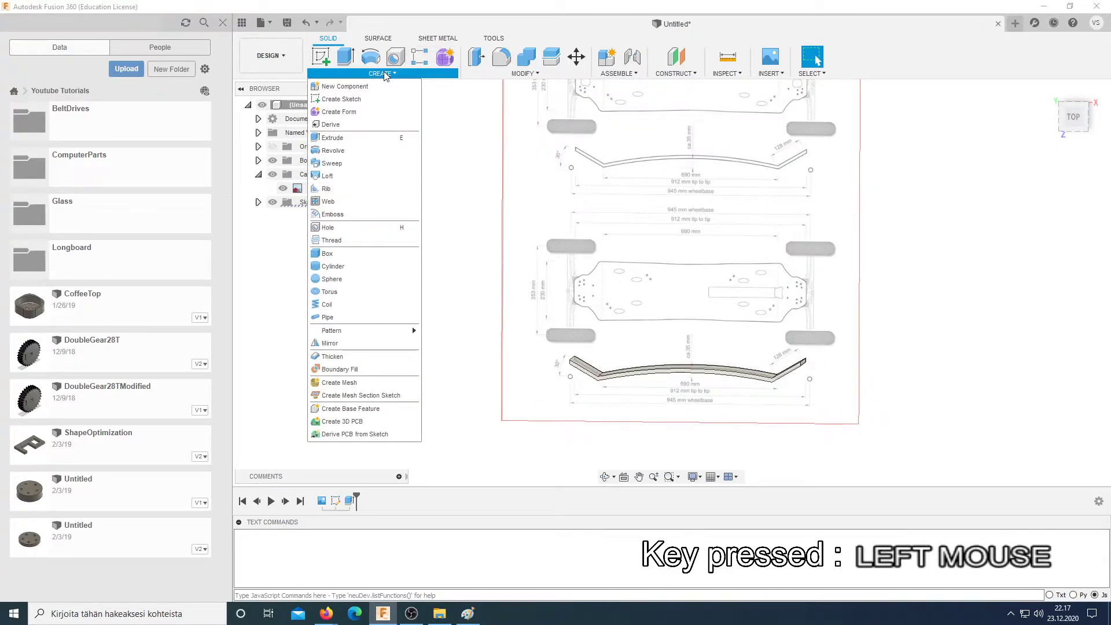
key(Escape)
click(777, 78)
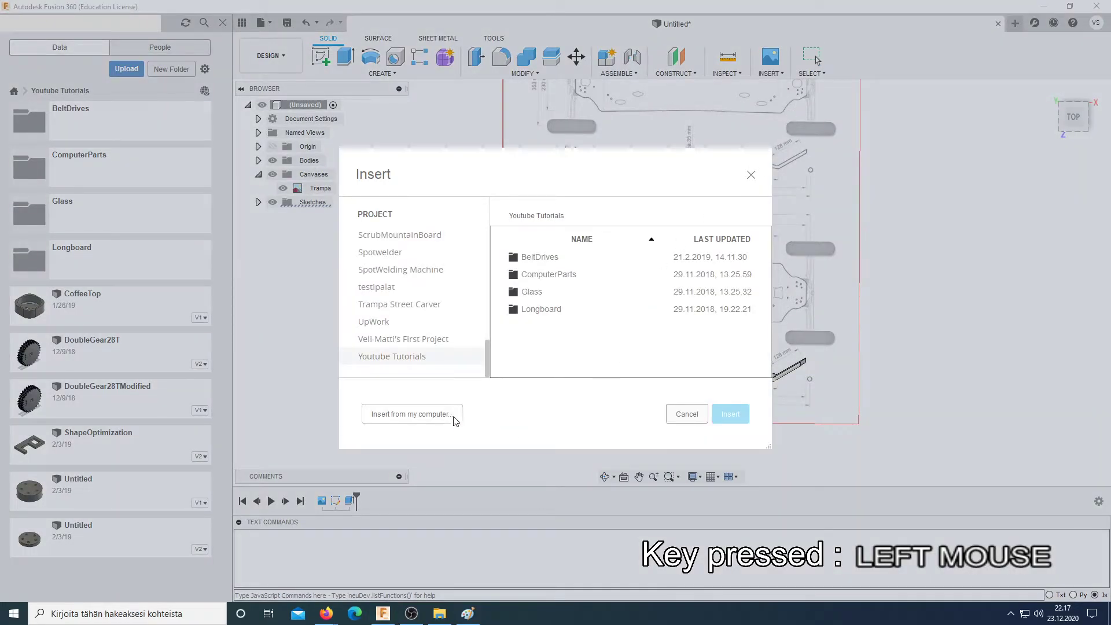
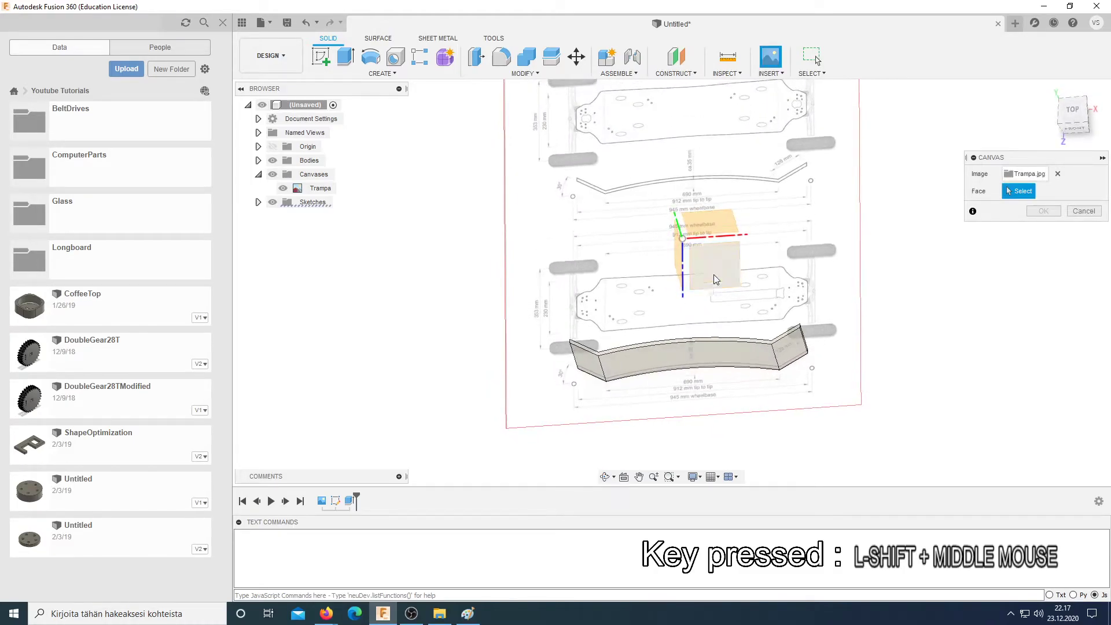
click(722, 227)
middle_click(720, 342)
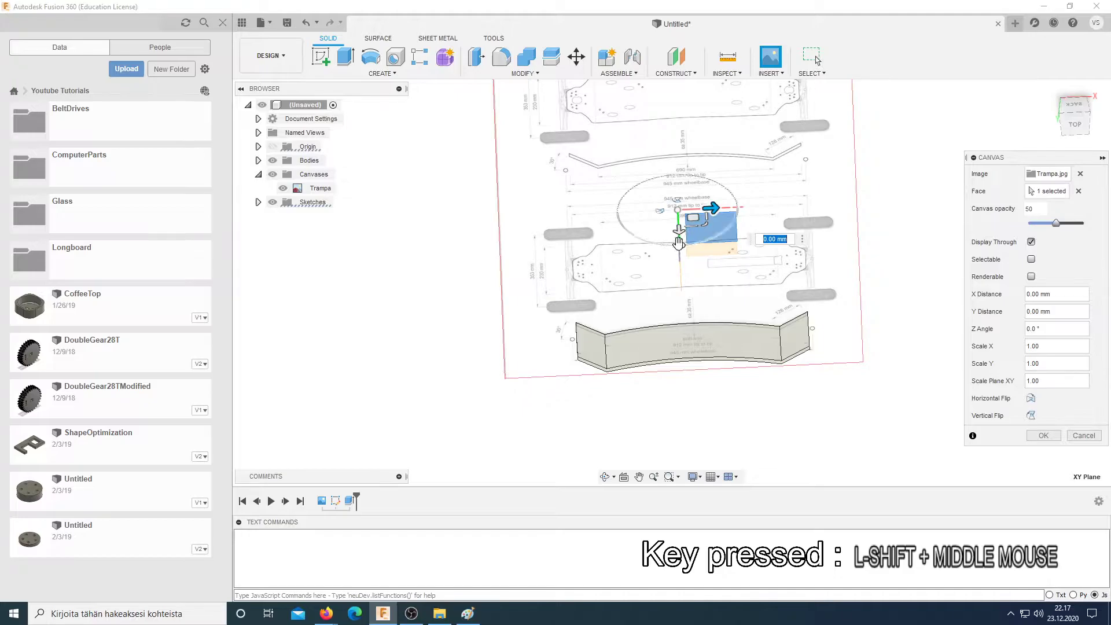
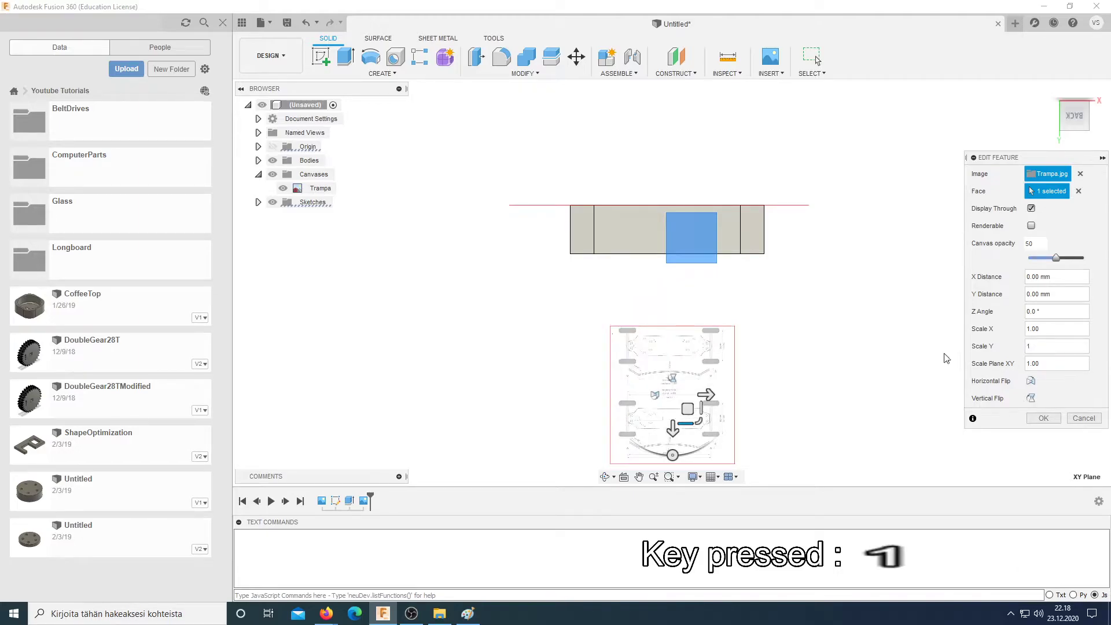
click(1079, 394)
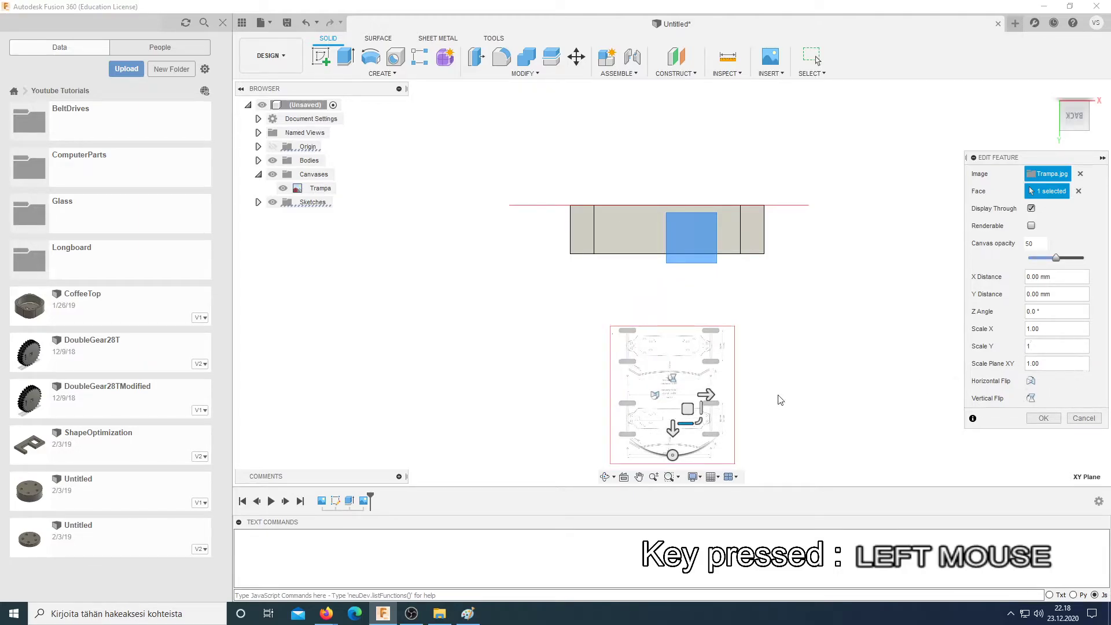
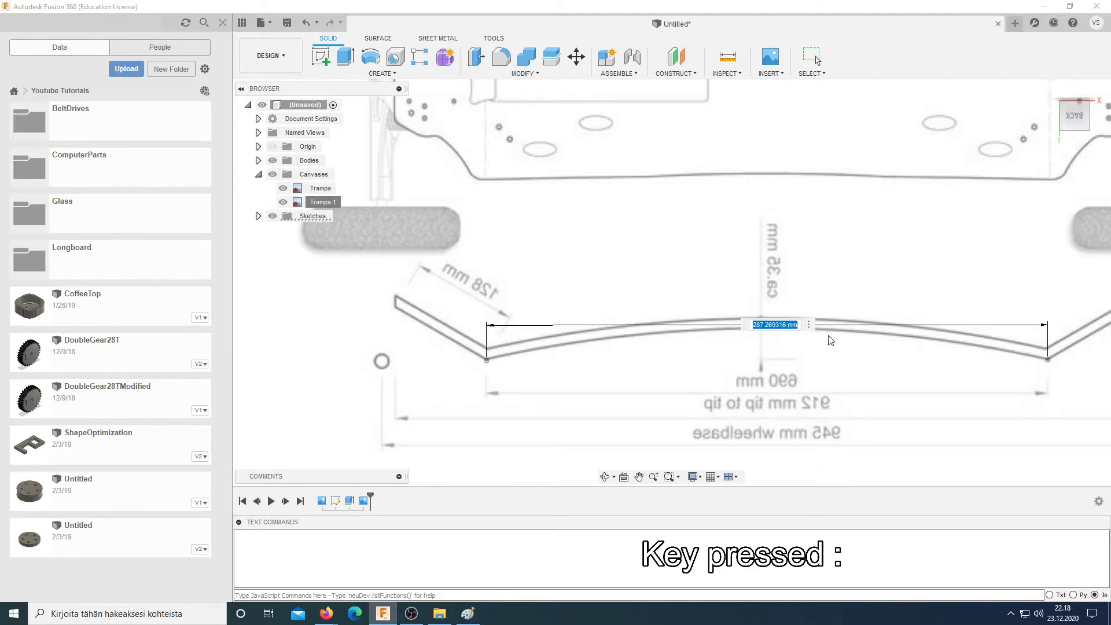
Step: Confirm the 690 mm calibration length and reopen the canvas for placement editing
key(0)
key(Return)
scroll(up, 3)
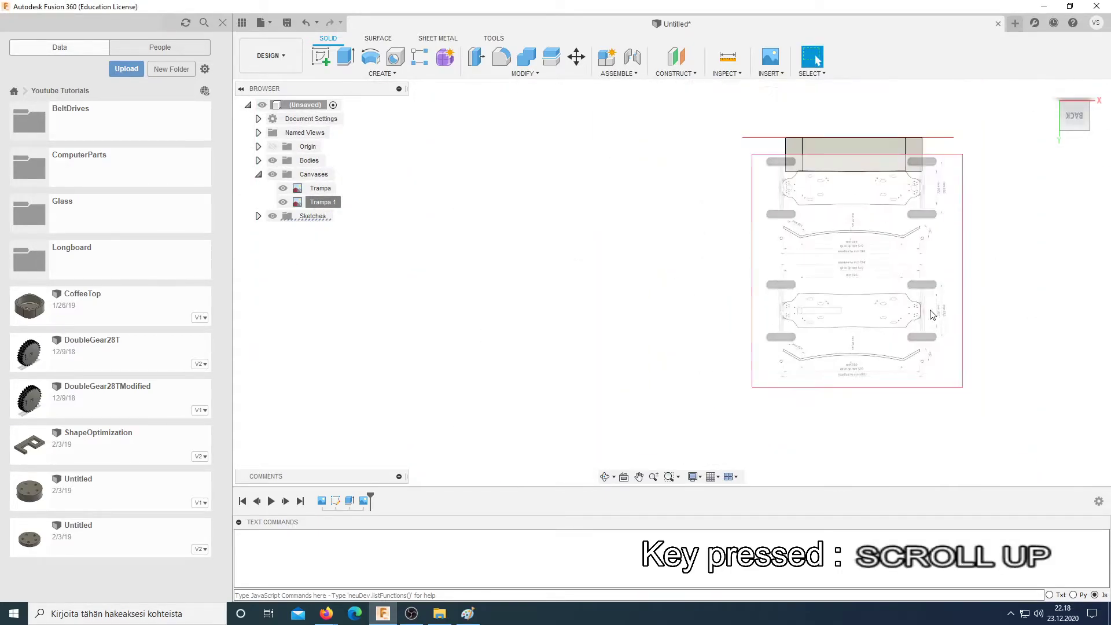
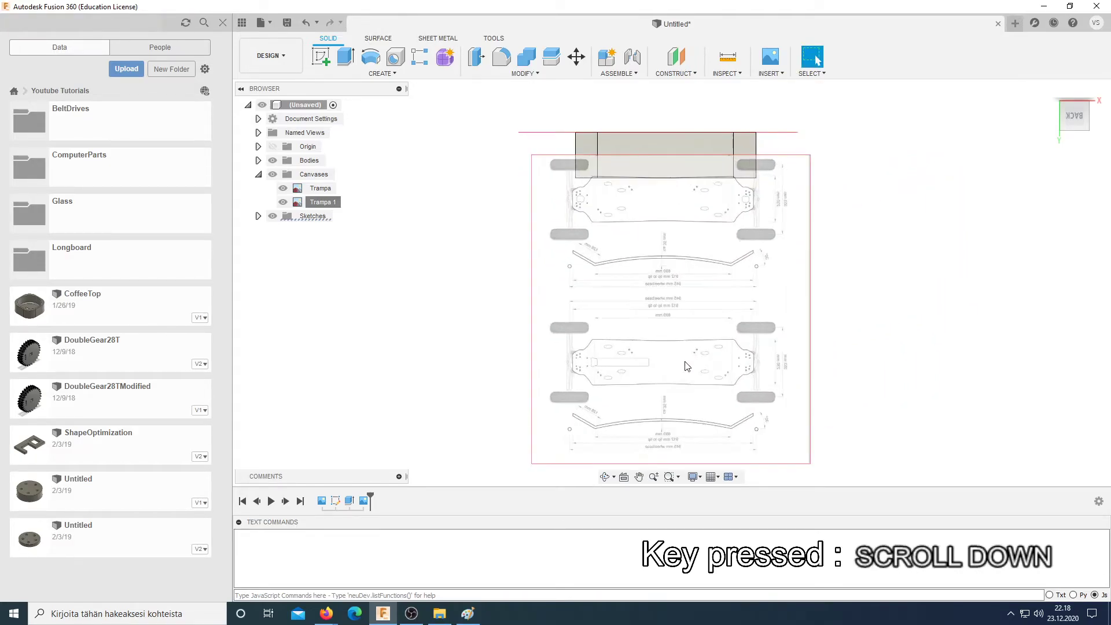
click(688, 365)
right_click(367, 504)
click(407, 526)
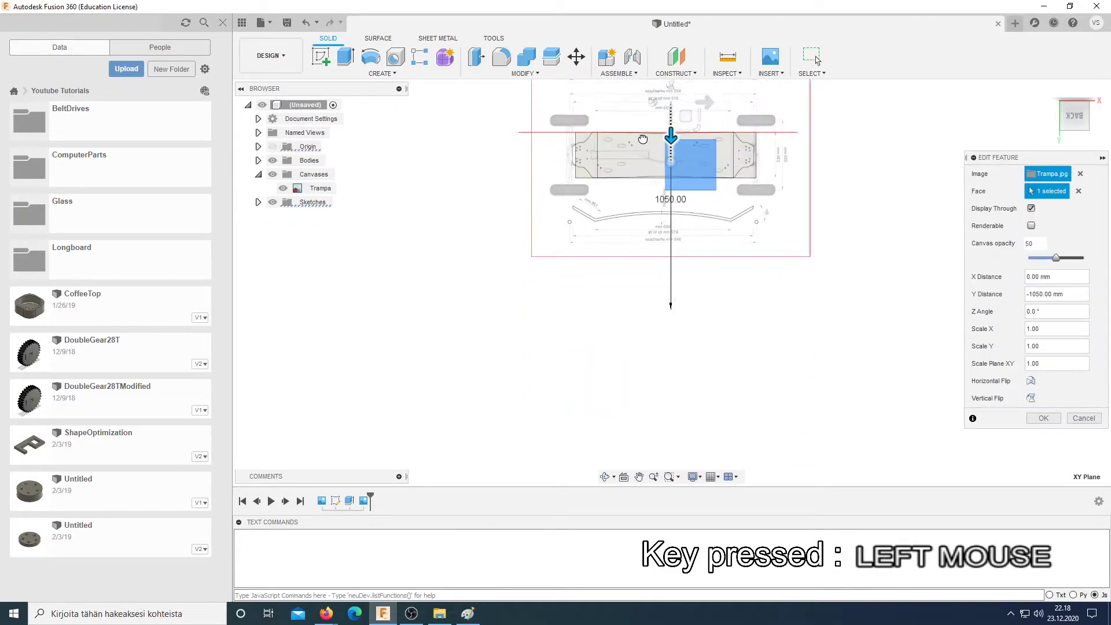
scroll(down, 3)
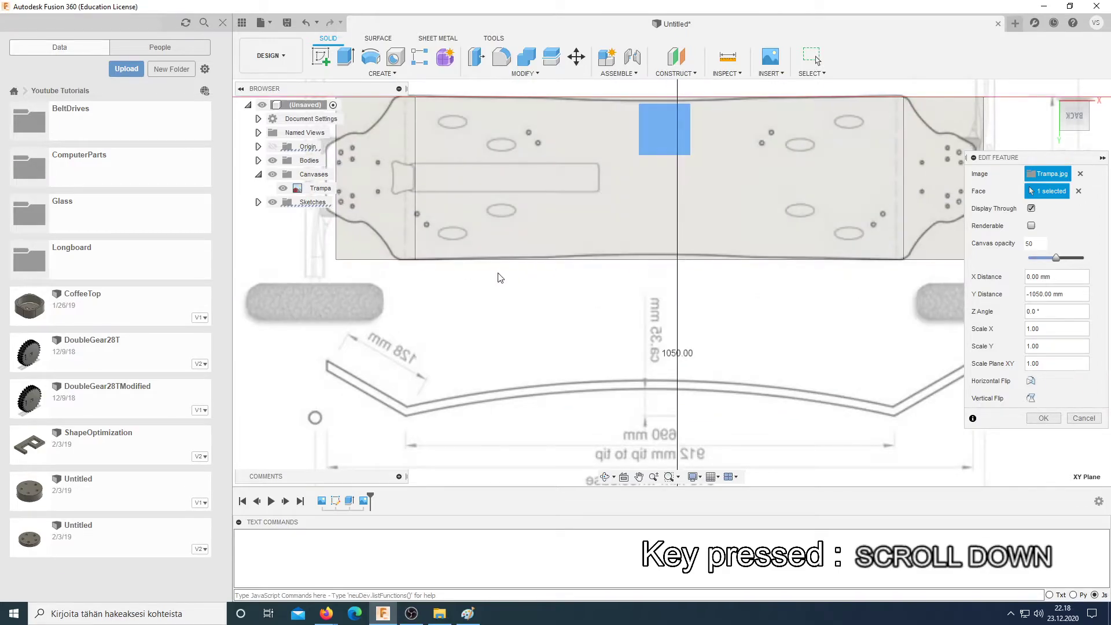
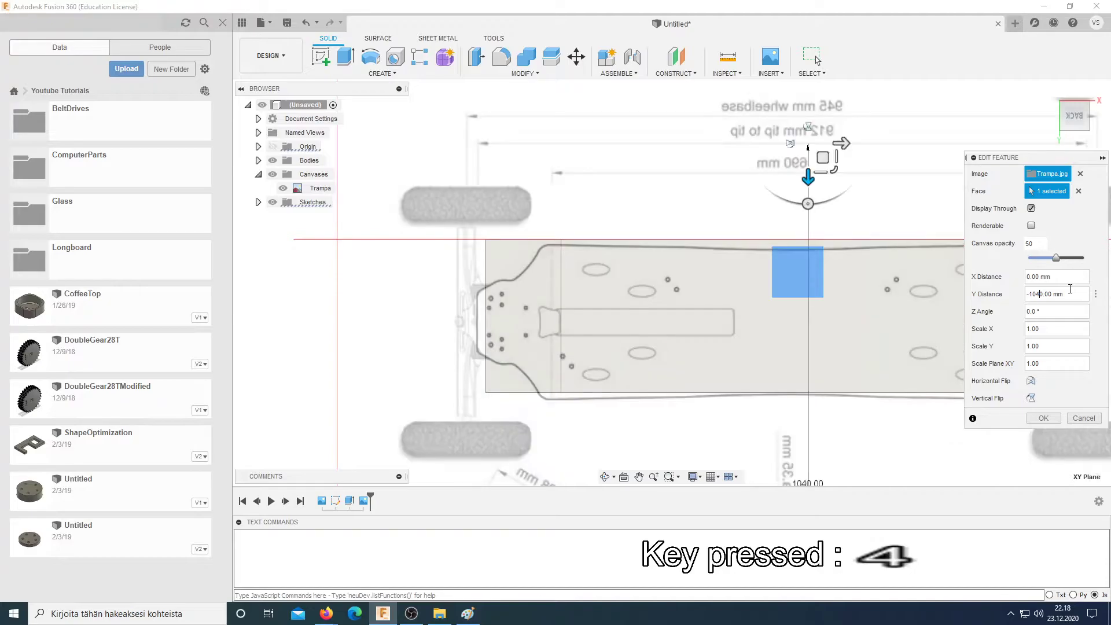
Step: Set the canvas Y distance to -1049 mm
key(9)
key(BackSpace)
key(Right)
key(BackSpace)
key(9)
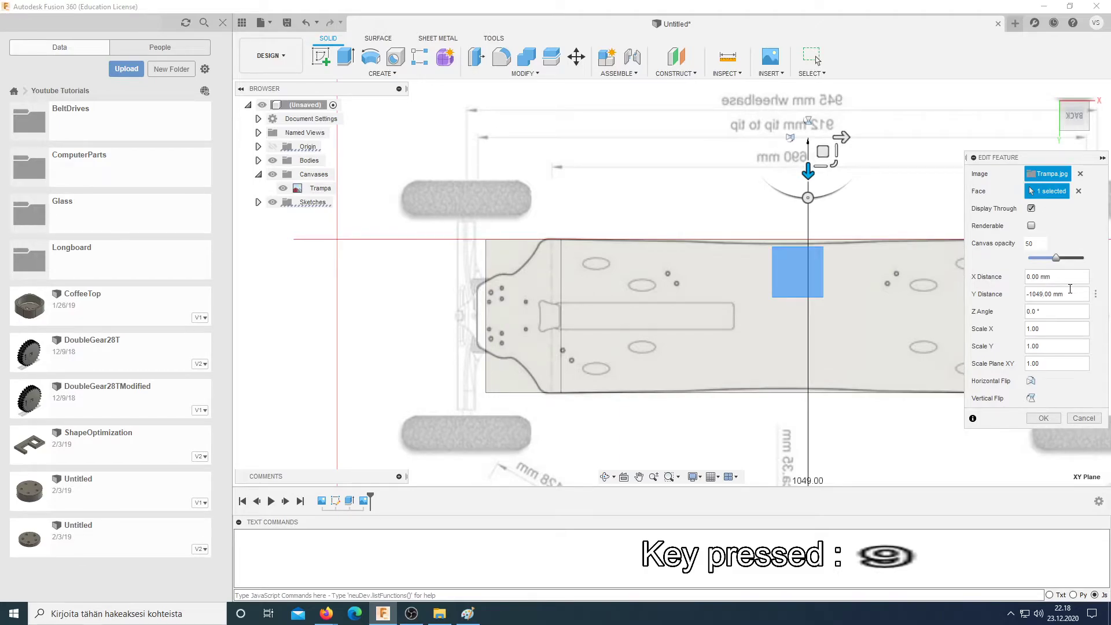
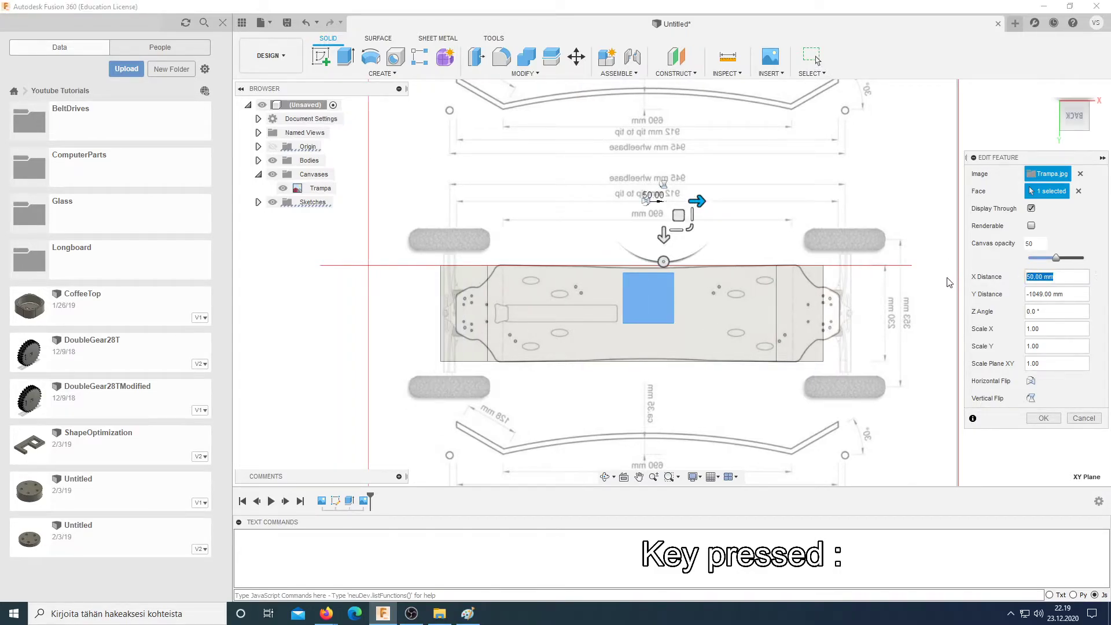
Step: Try several X distances, settle on 12 mm and confirm the new canvas position
key(3)
key(0)
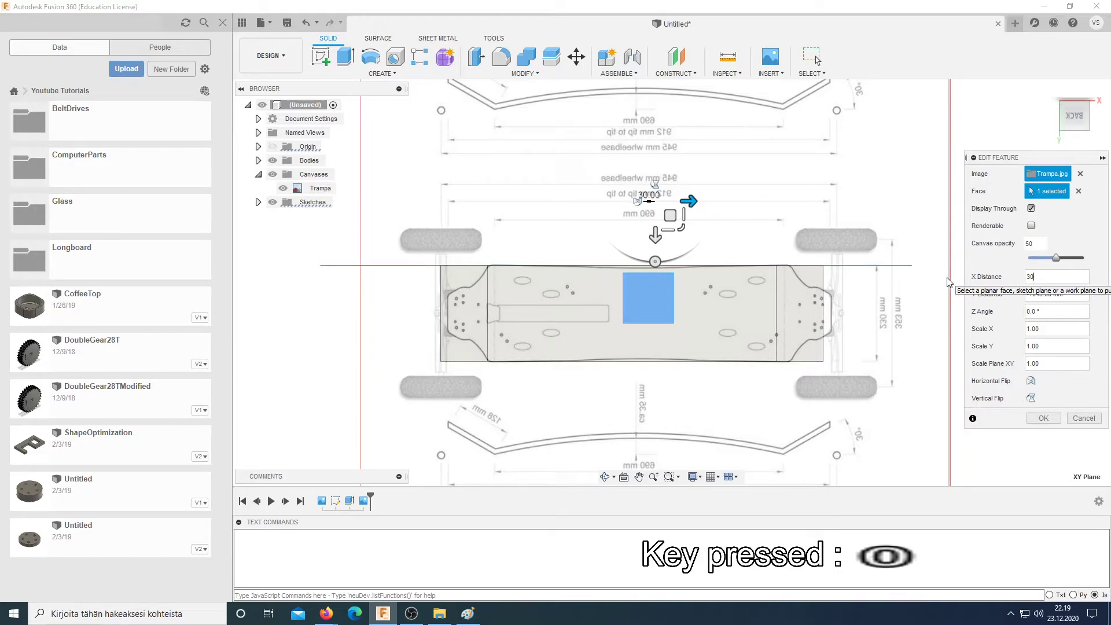
key(BackSpace)
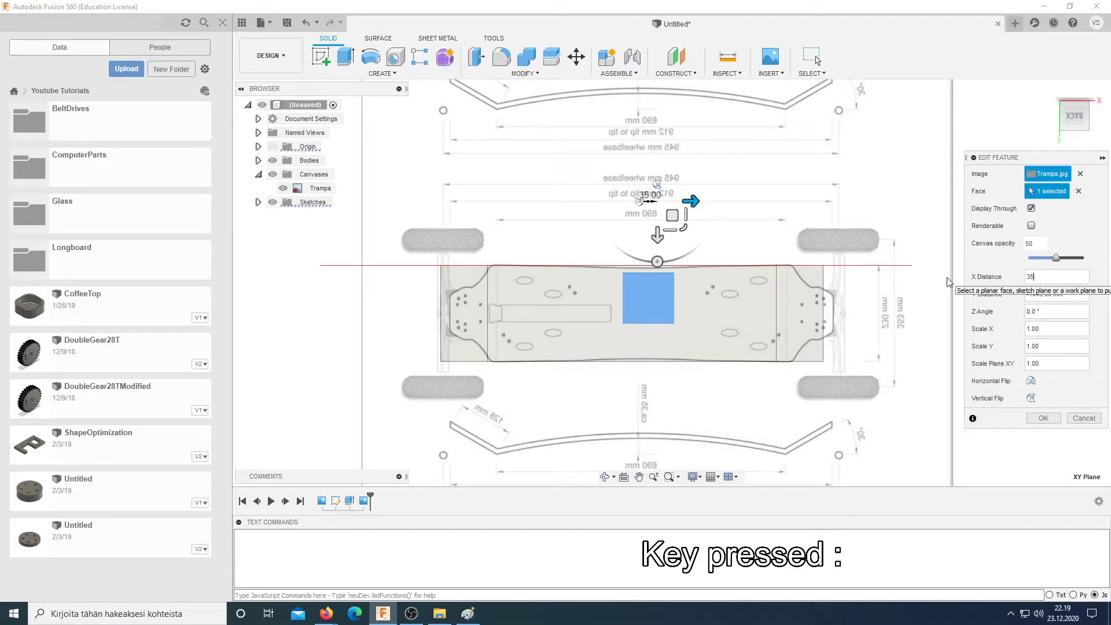
key(BackSpace)
key(BackSpace)
key(0)
key(BackSpace)
key(5)
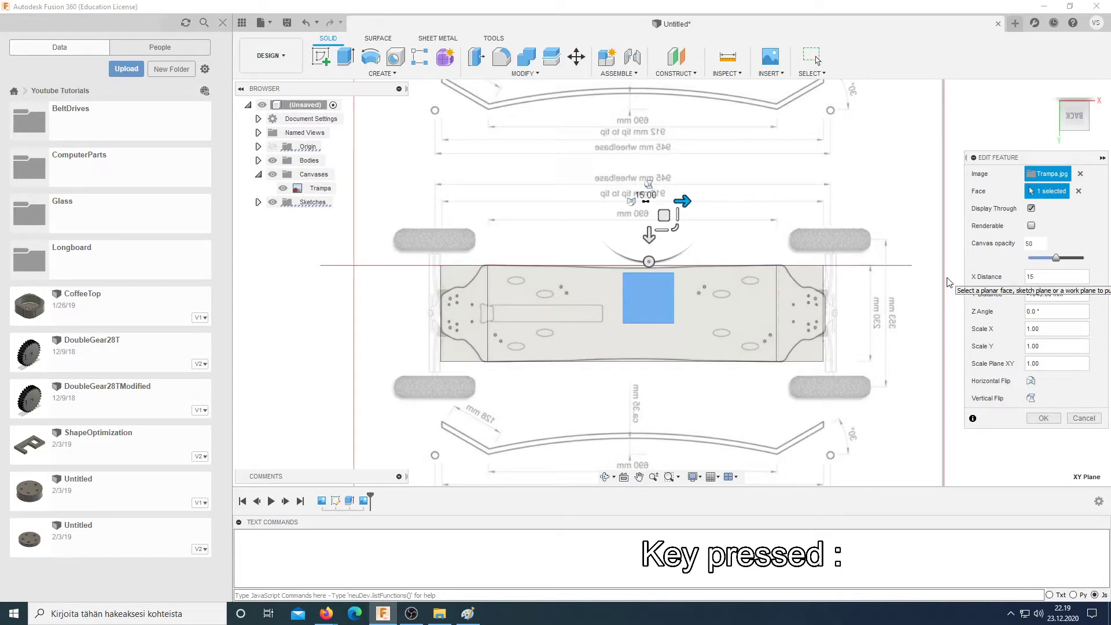
key(BackSpace)
key(4)
key(BackSpace)
key(BackSpace)
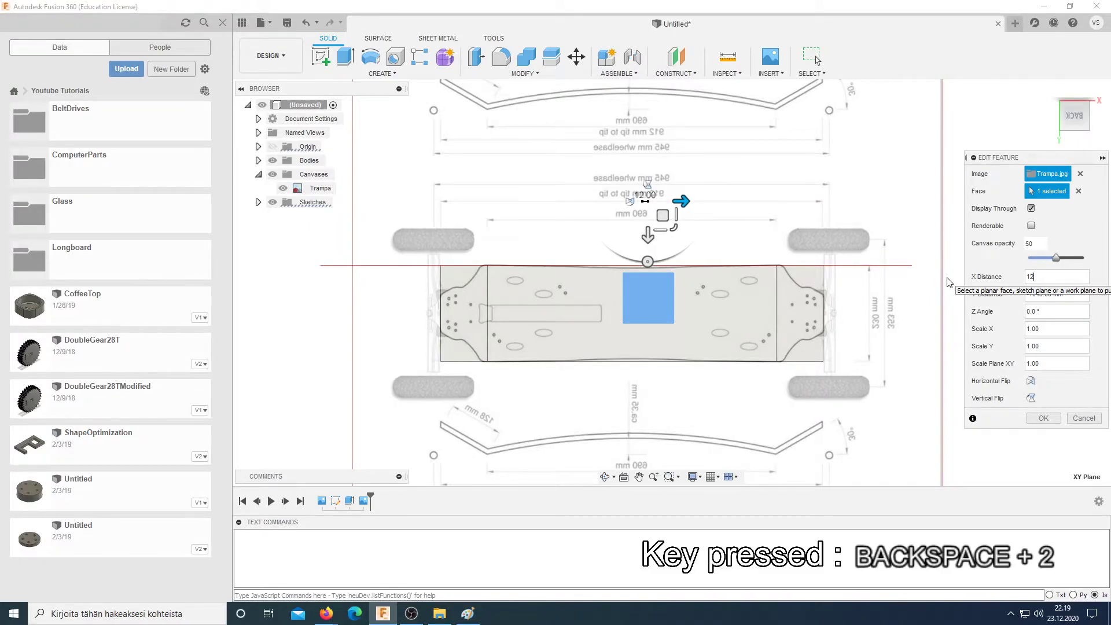
key(BackSpace)
key(BackSpace)
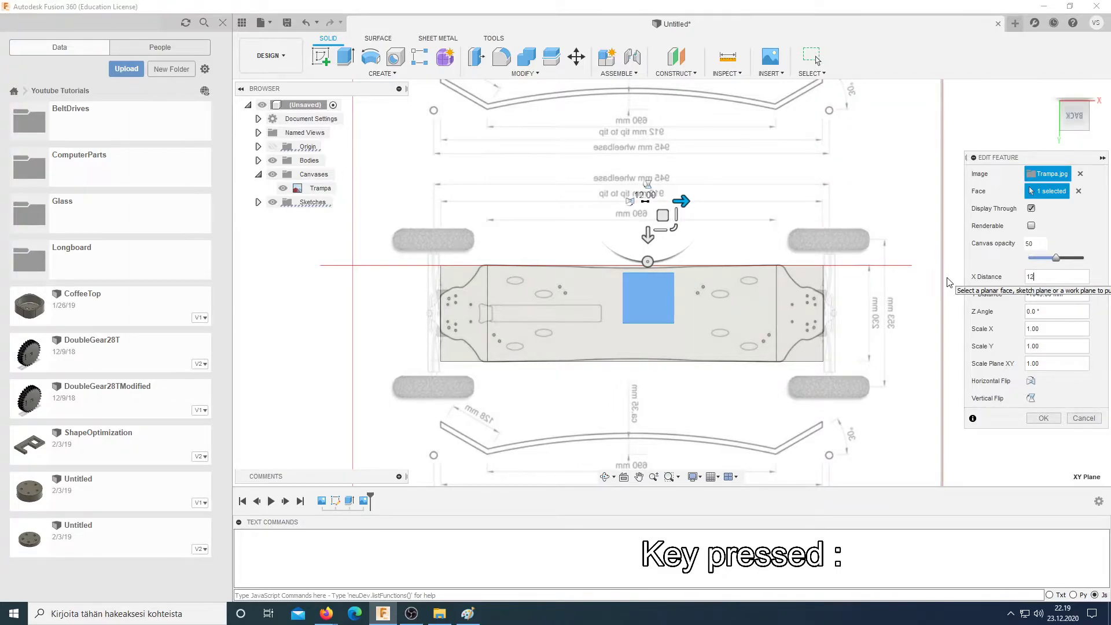
key(Return)
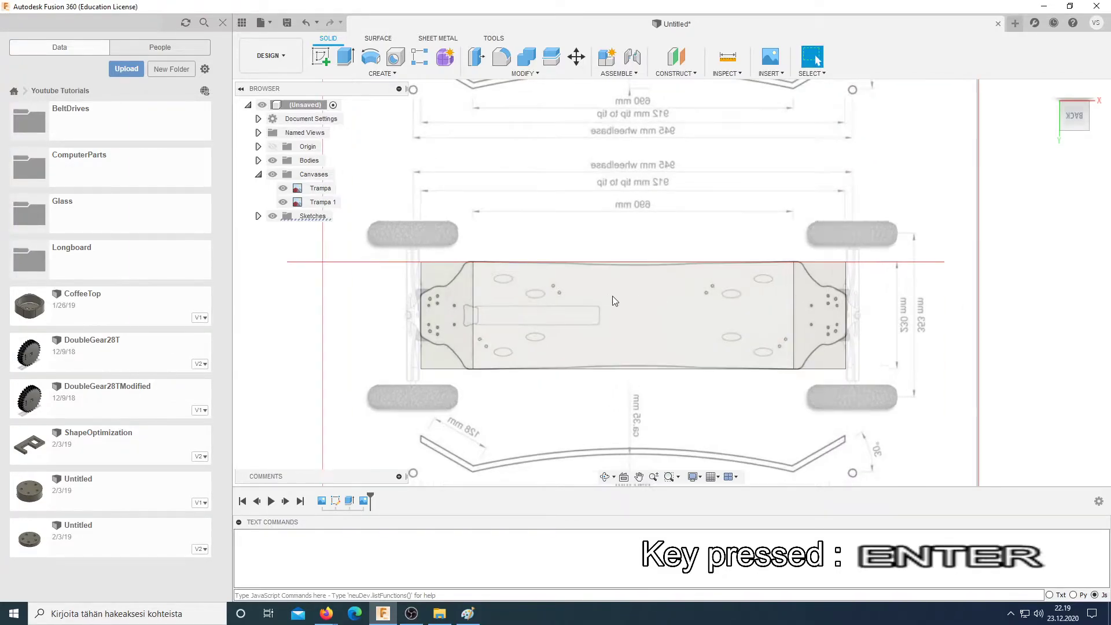
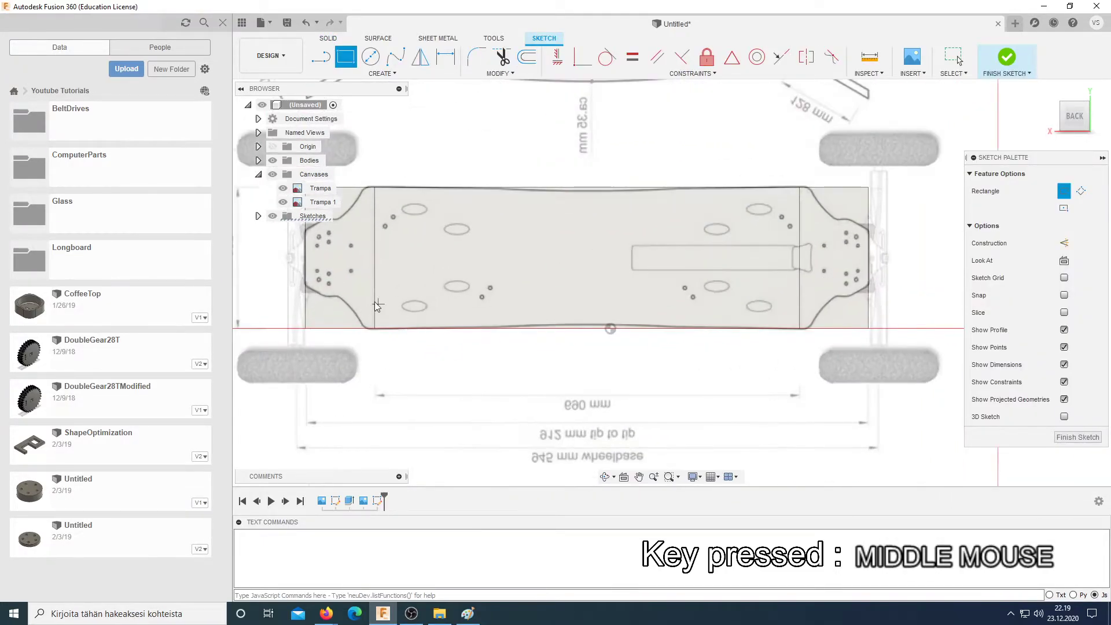
Step: Draw the vertical nose end line over the deck's left end in a new sketch
scroll(down, 3)
key(l)
scroll(down, 3)
middle_click(389, 152)
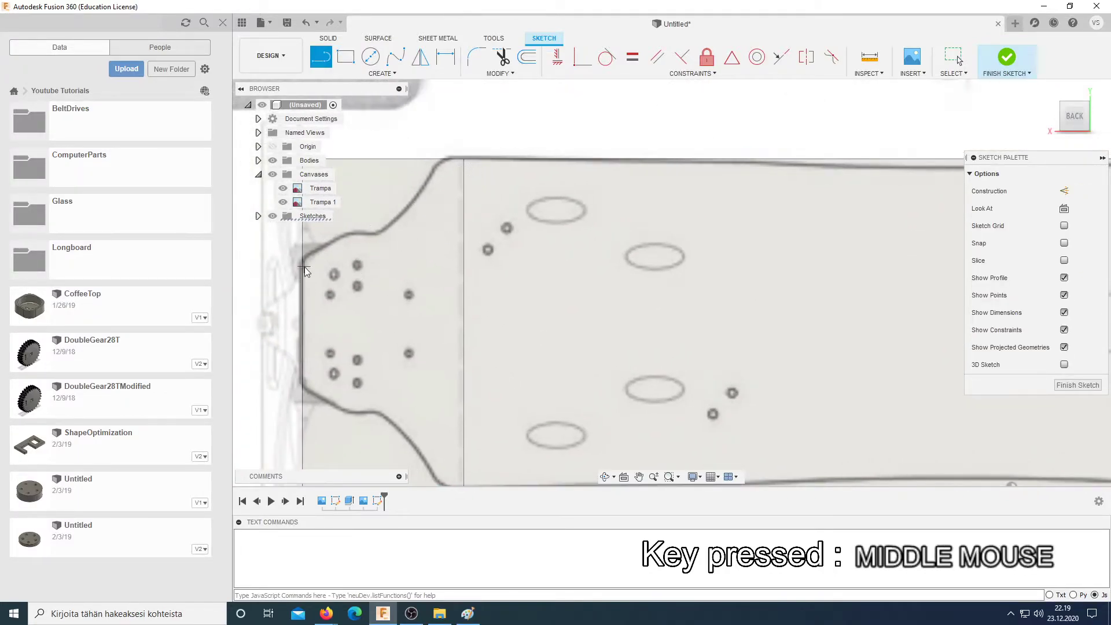
click(303, 261)
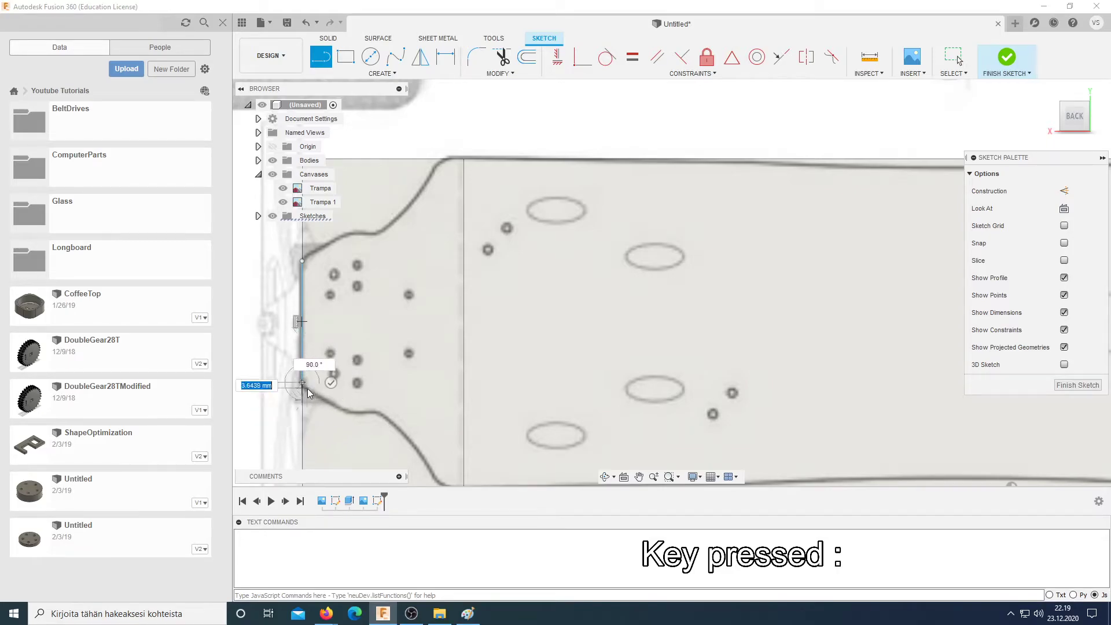
key(Escape)
scroll(down, 3)
key(l)
key(l)
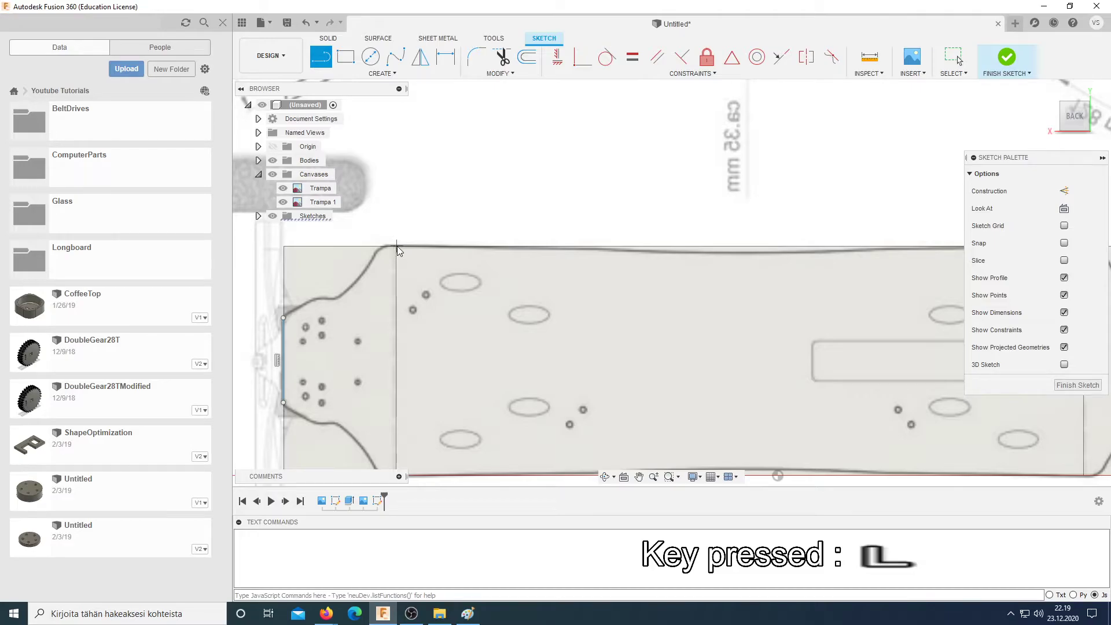
middle_click(407, 422)
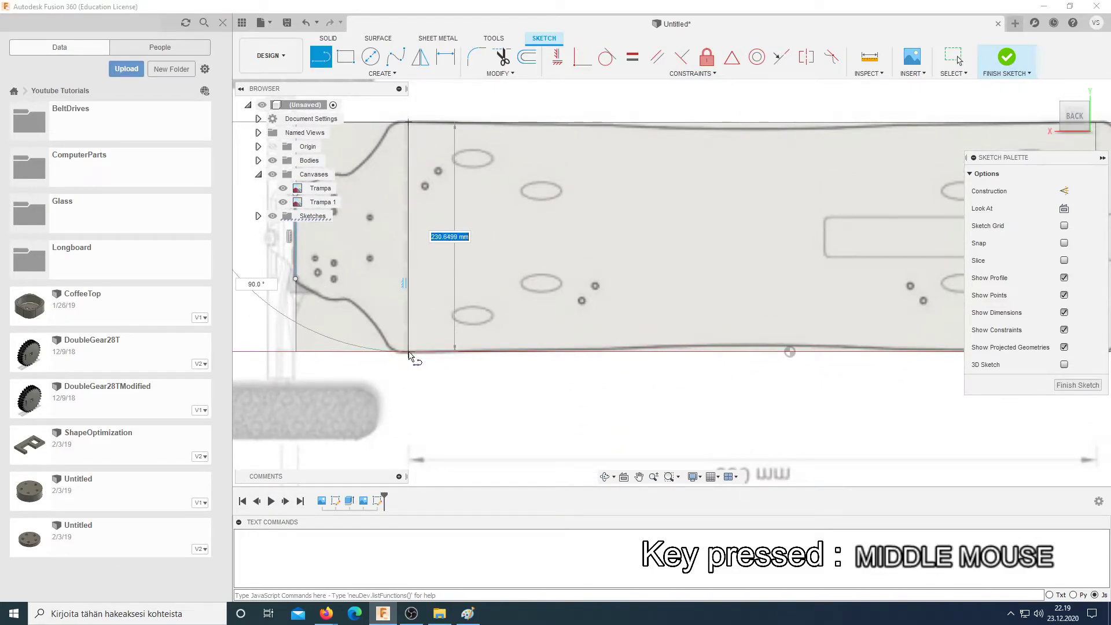
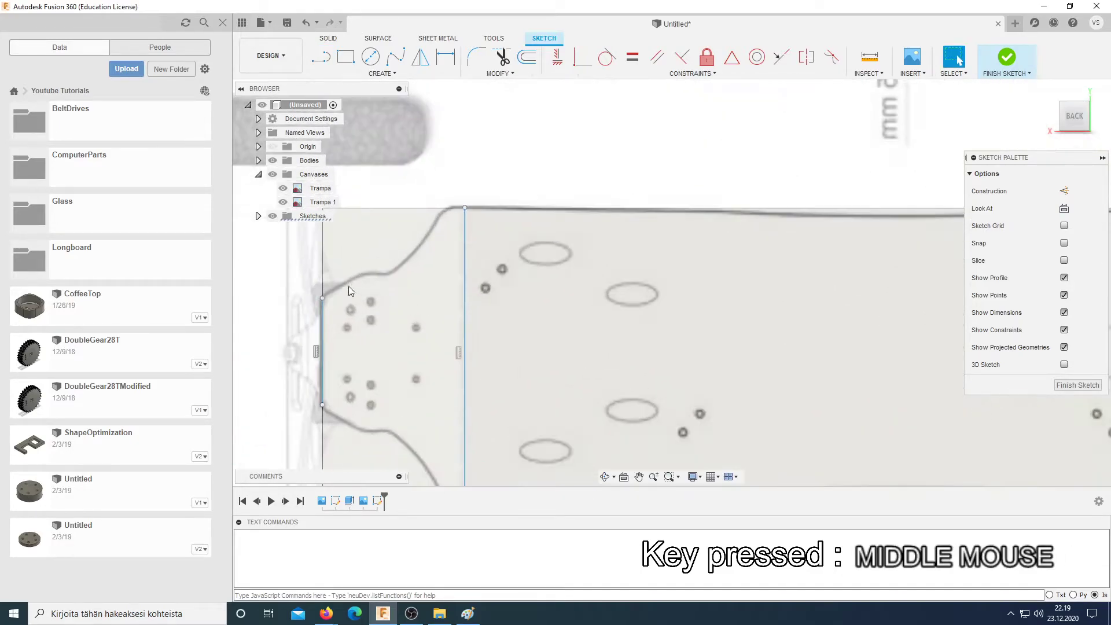
Step: Draw a centre construction line from the nose line and constrain it to the line's midpoint
click(387, 82)
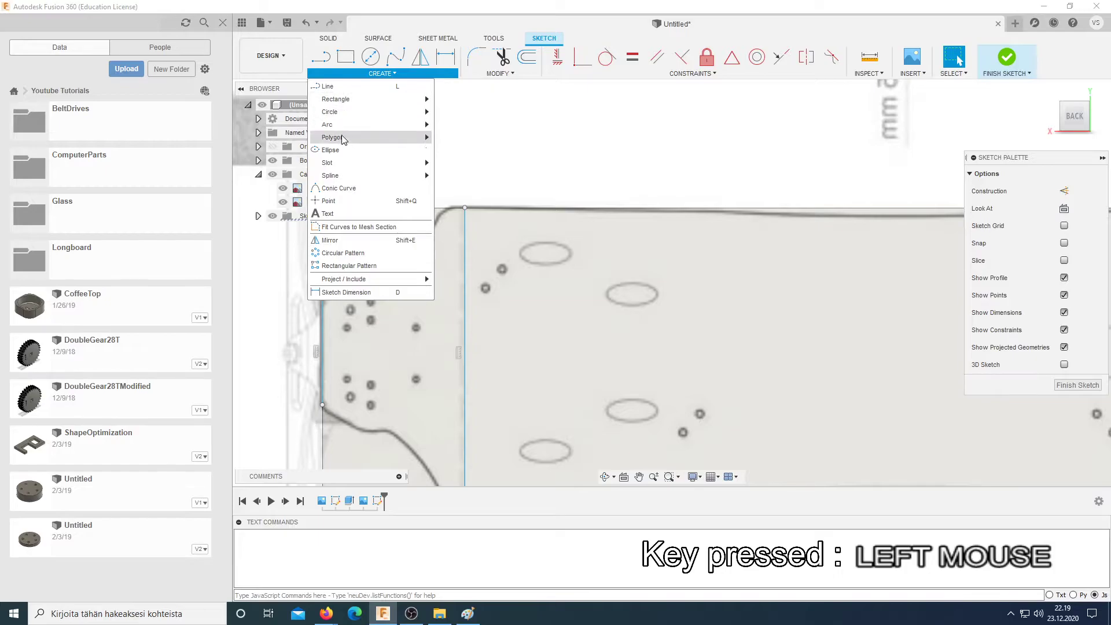
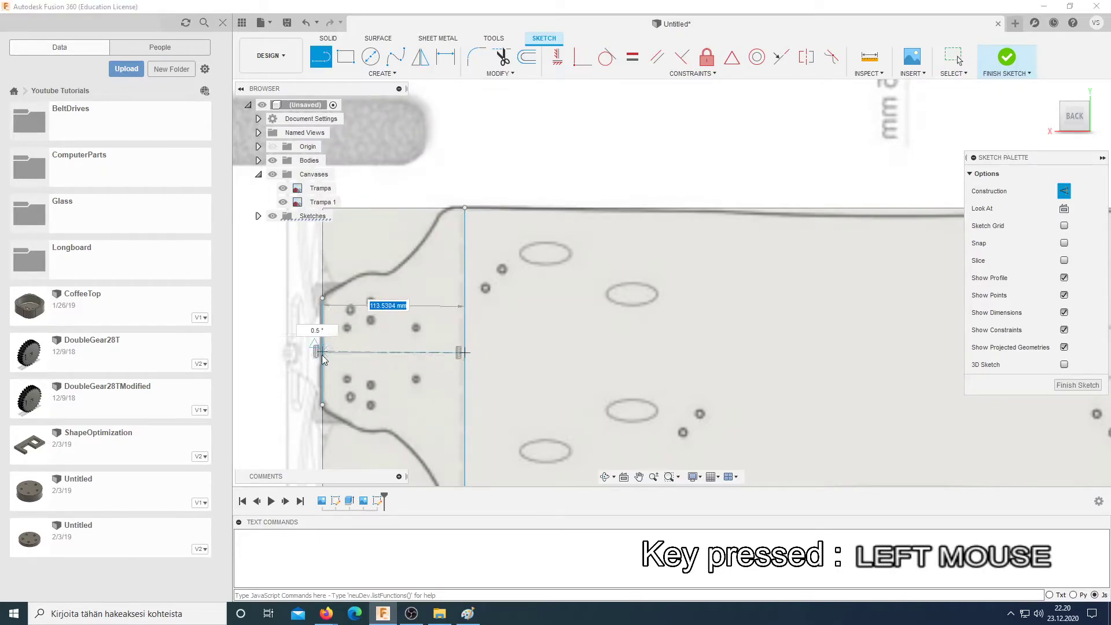
key(Escape)
click(366, 356)
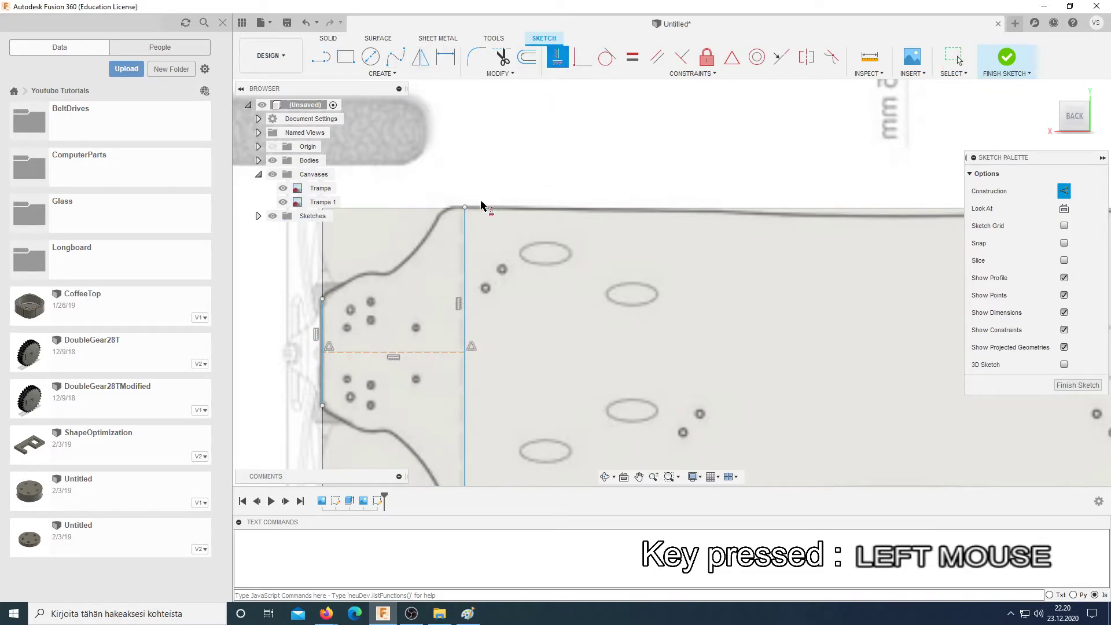
key(Escape)
scroll(down, 3)
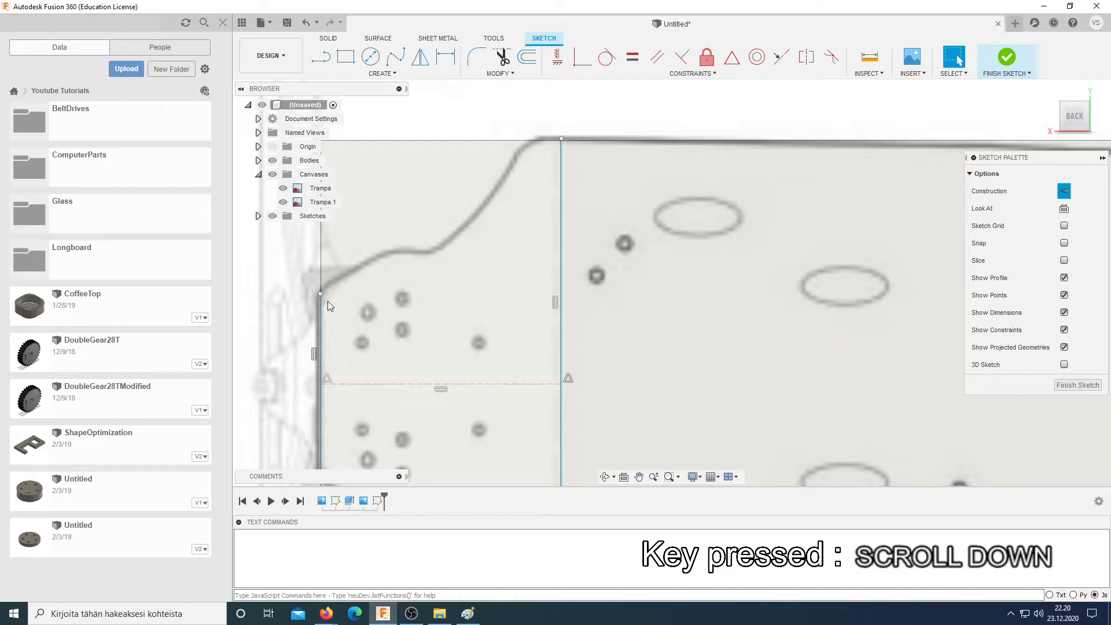
key(Escape)
click(325, 321)
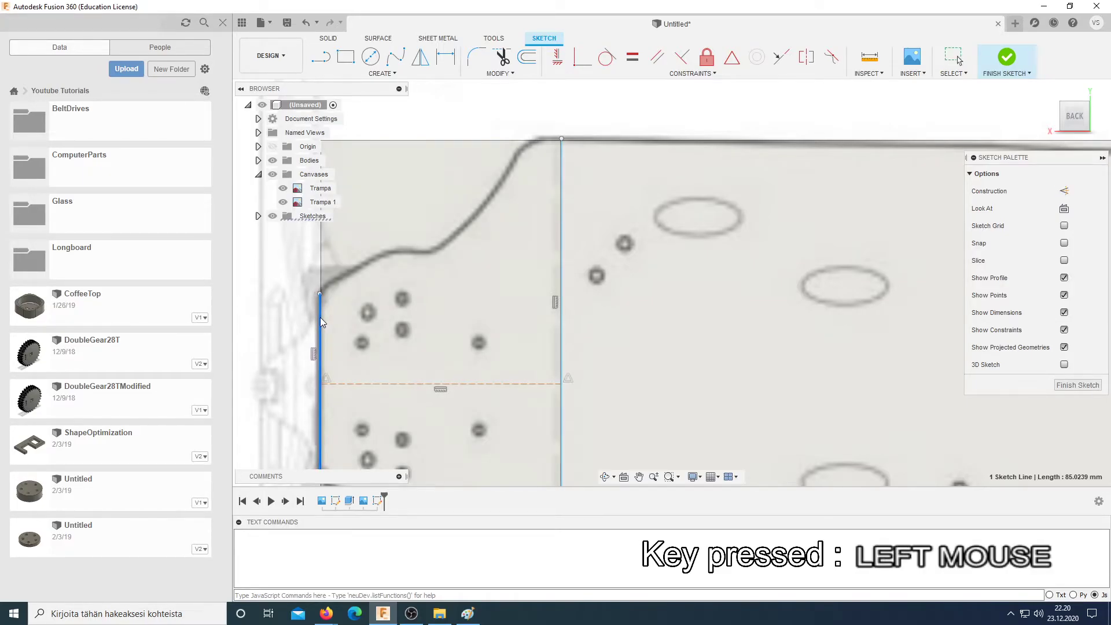
key(Escape)
Step: Draw vertical construction lines from the centre line up to the deck outline
click(383, 84)
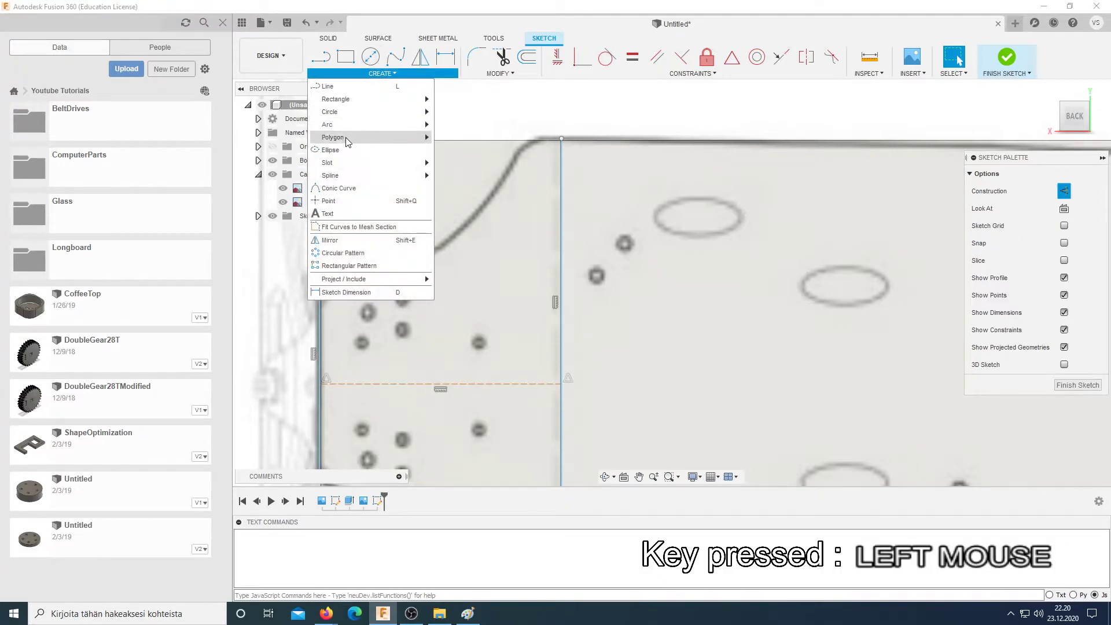
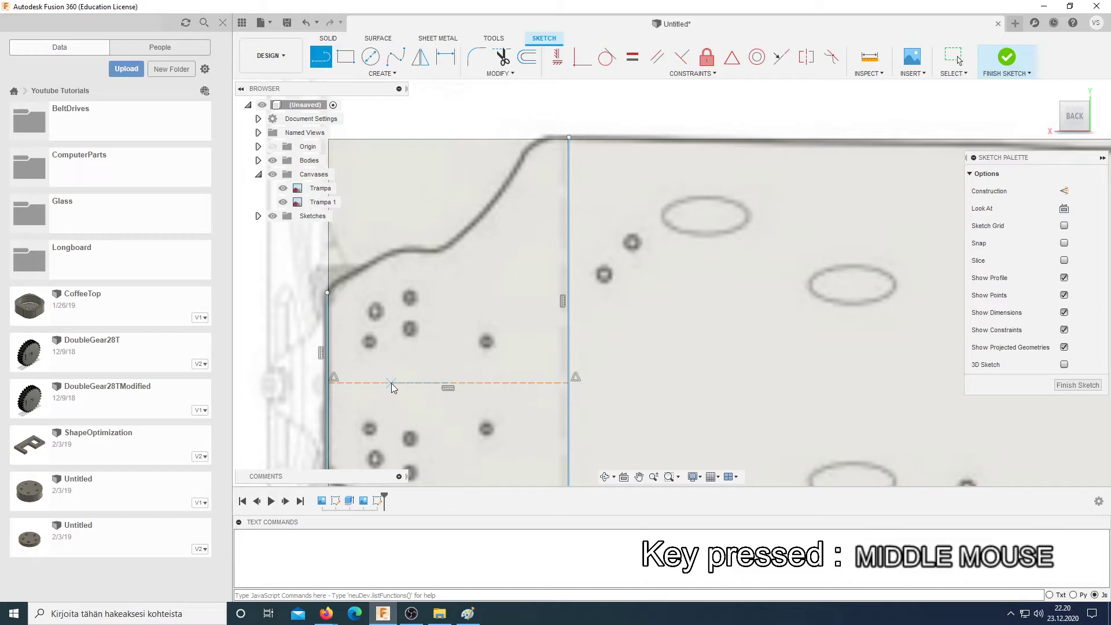
click(395, 383)
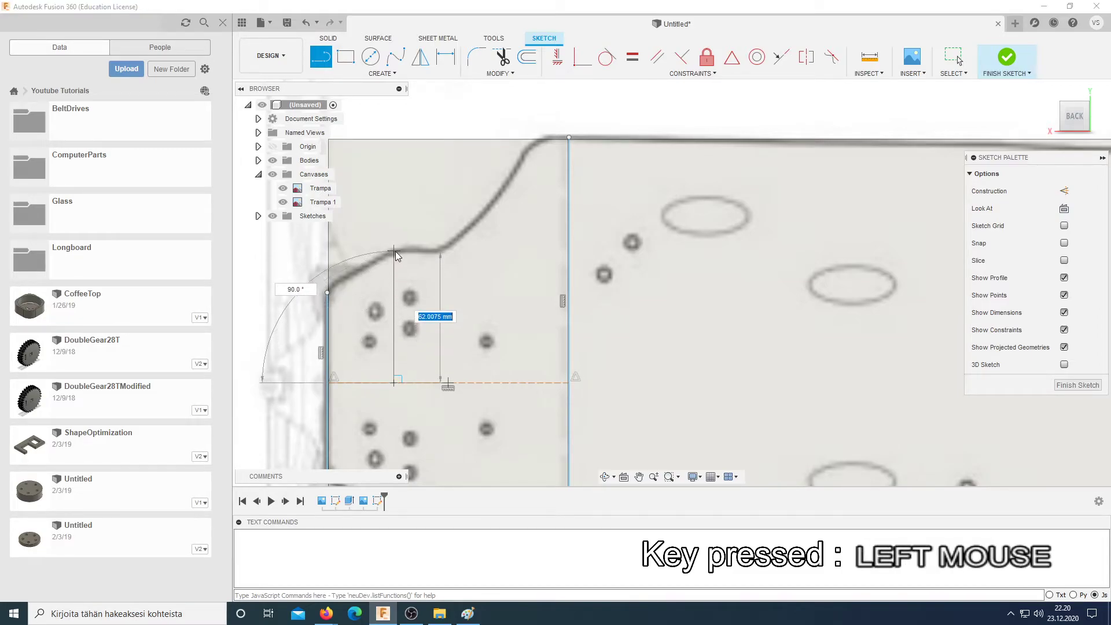
key(Escape)
click(396, 265)
key(x)
key(Escape)
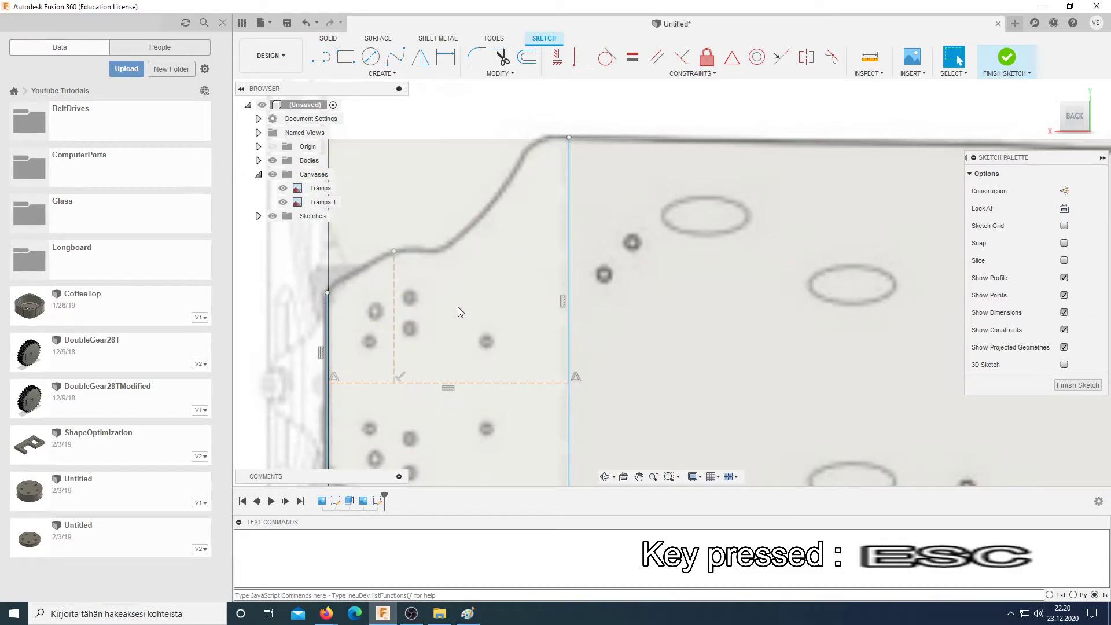
key(l)
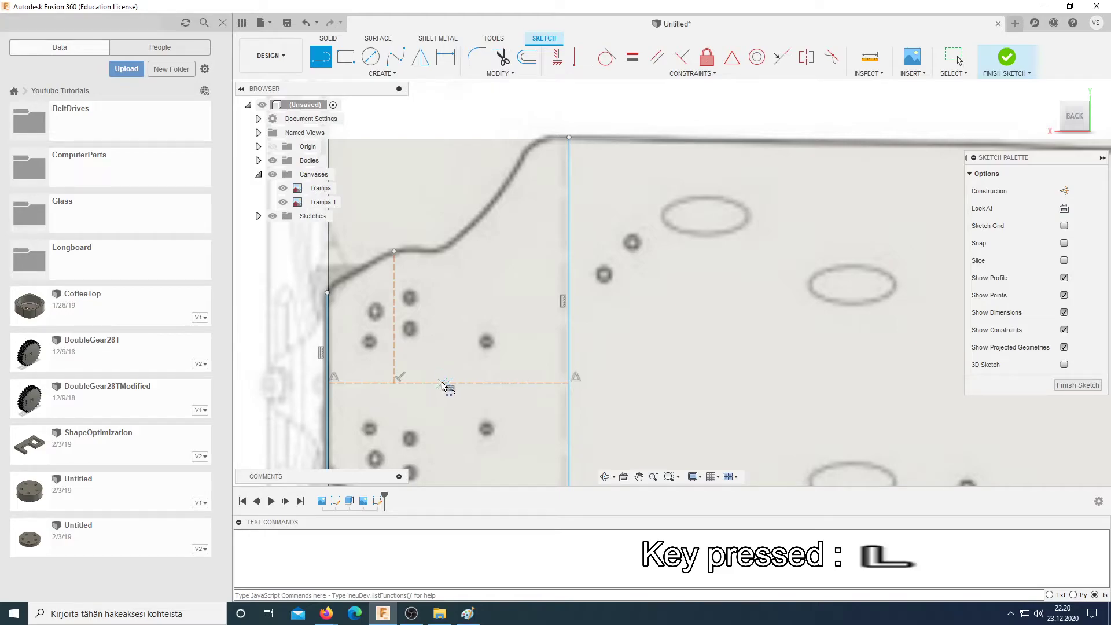
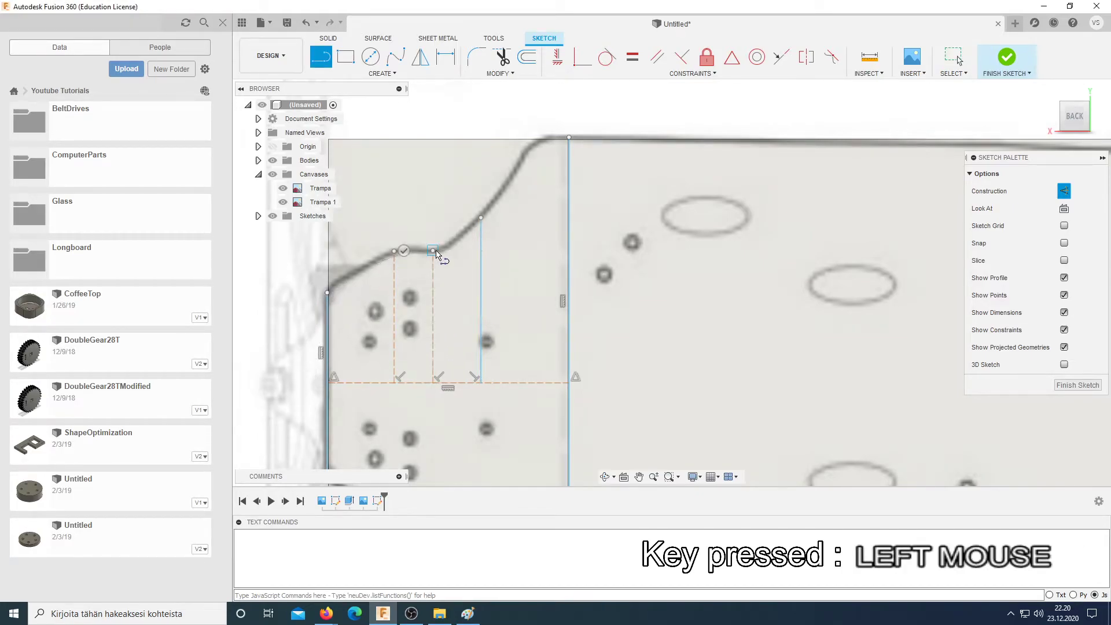
key(Escape)
Step: Make the short nose line construction and draw a fit-point spline along the curved nose edge to the top corner
click(436, 270)
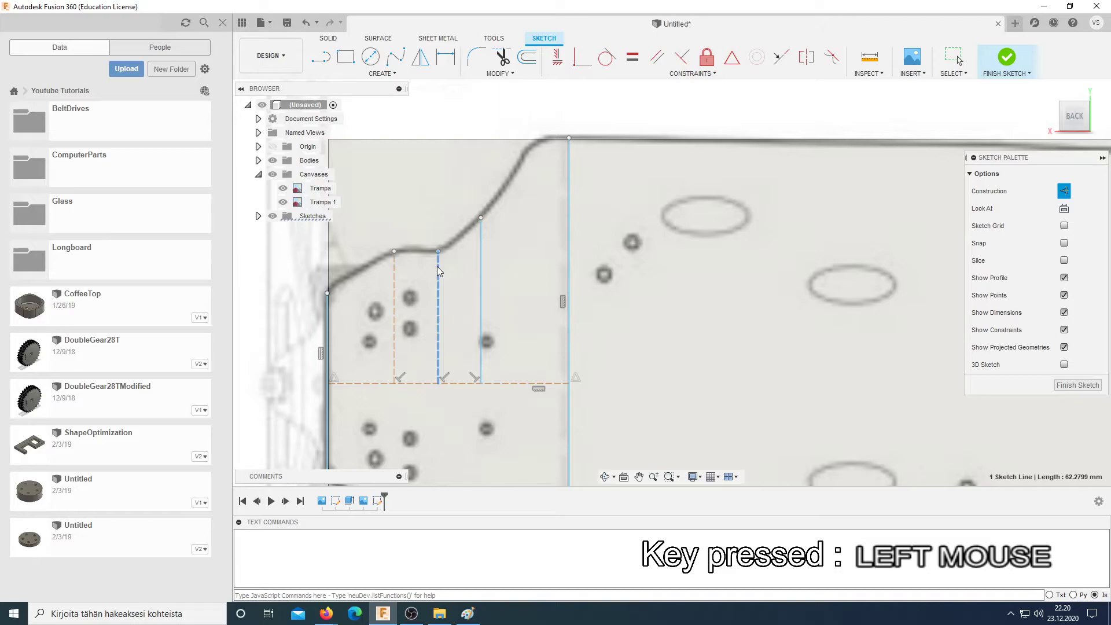
key(Escape)
scroll(up, 3)
scroll(down, 3)
scroll(up, 3)
click(362, 71)
key(Escape)
click(400, 67)
scroll(down, 3)
click(352, 307)
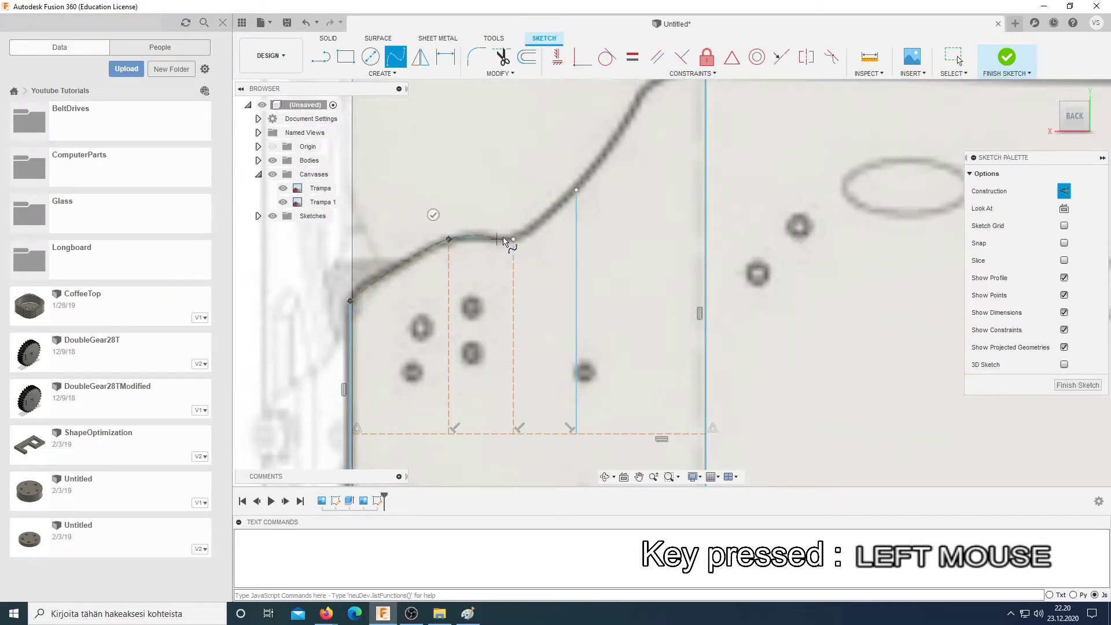
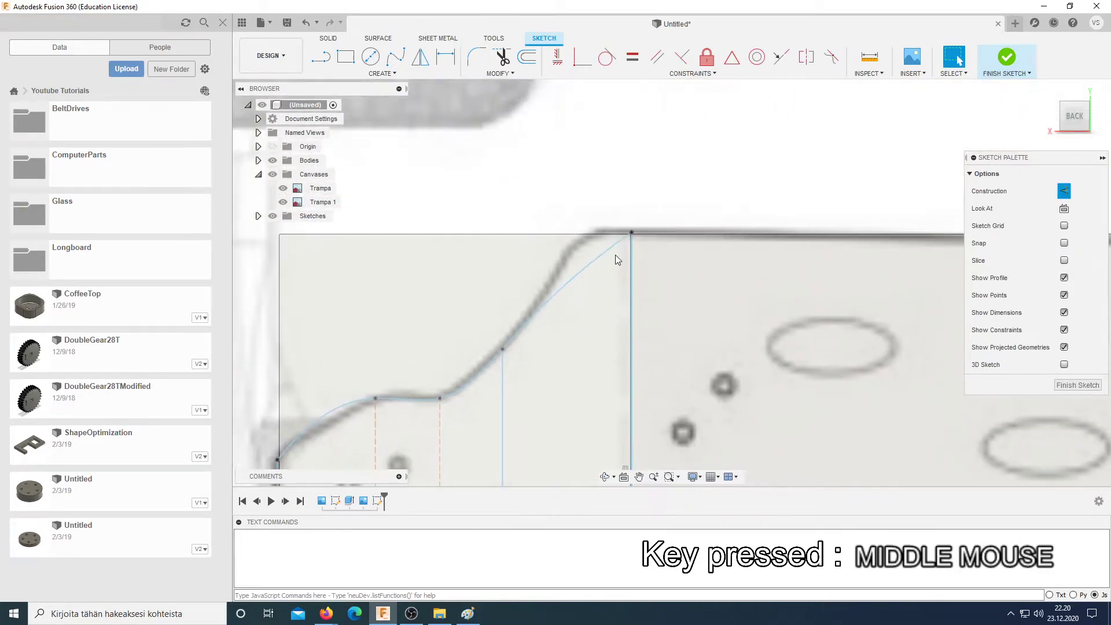
click(619, 251)
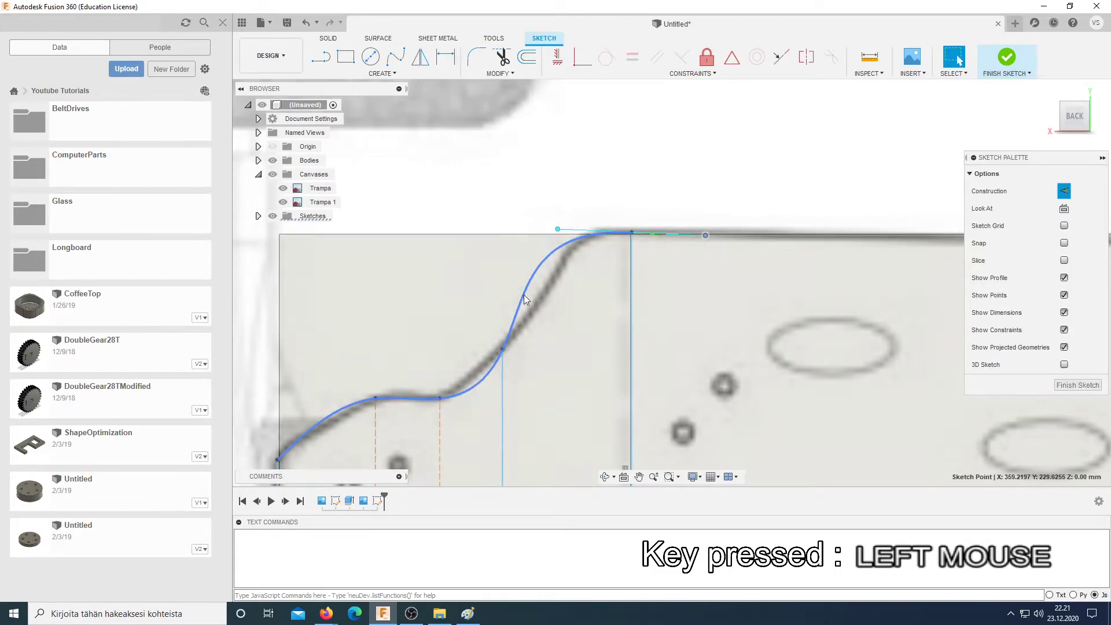
Step: Drag the spline's points and handles so it follows the nose outline, including the lower bend
click(528, 309)
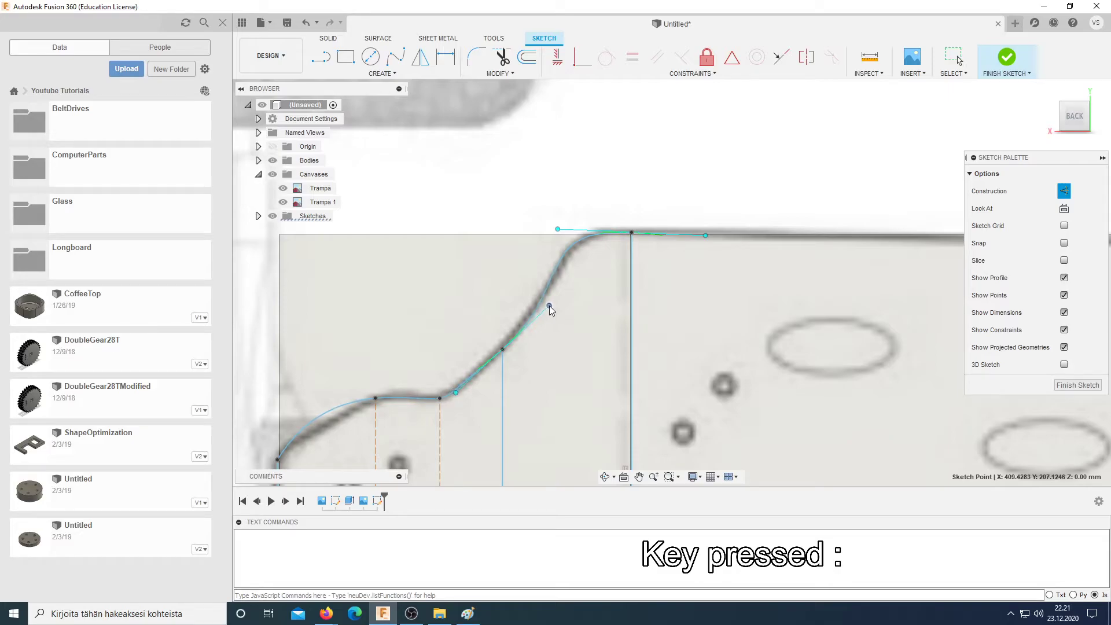
middle_click(398, 346)
click(448, 319)
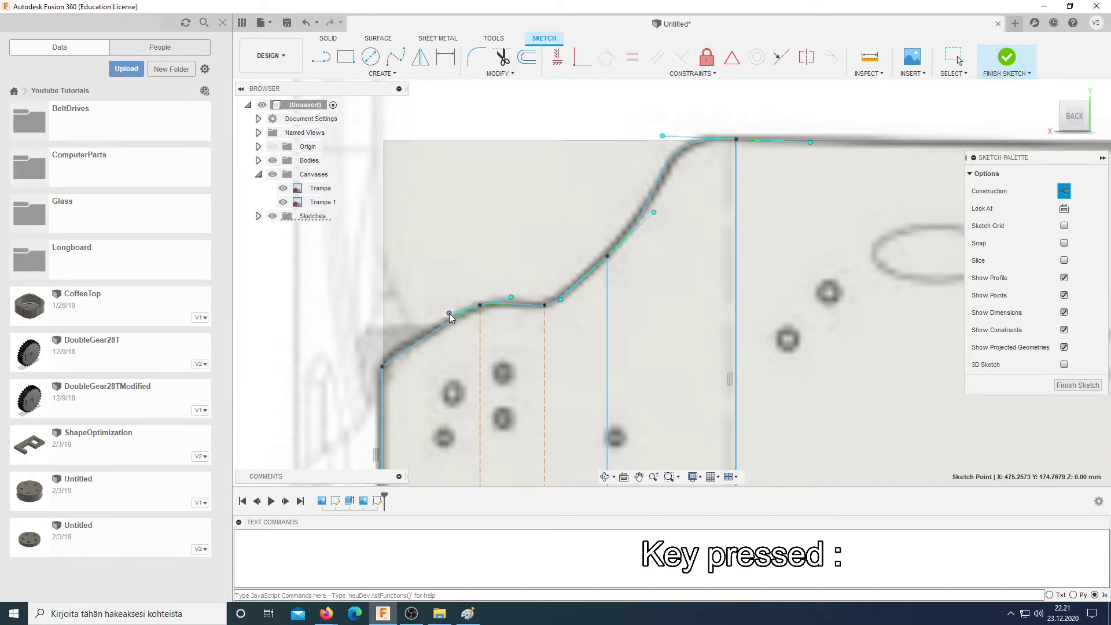
click(407, 353)
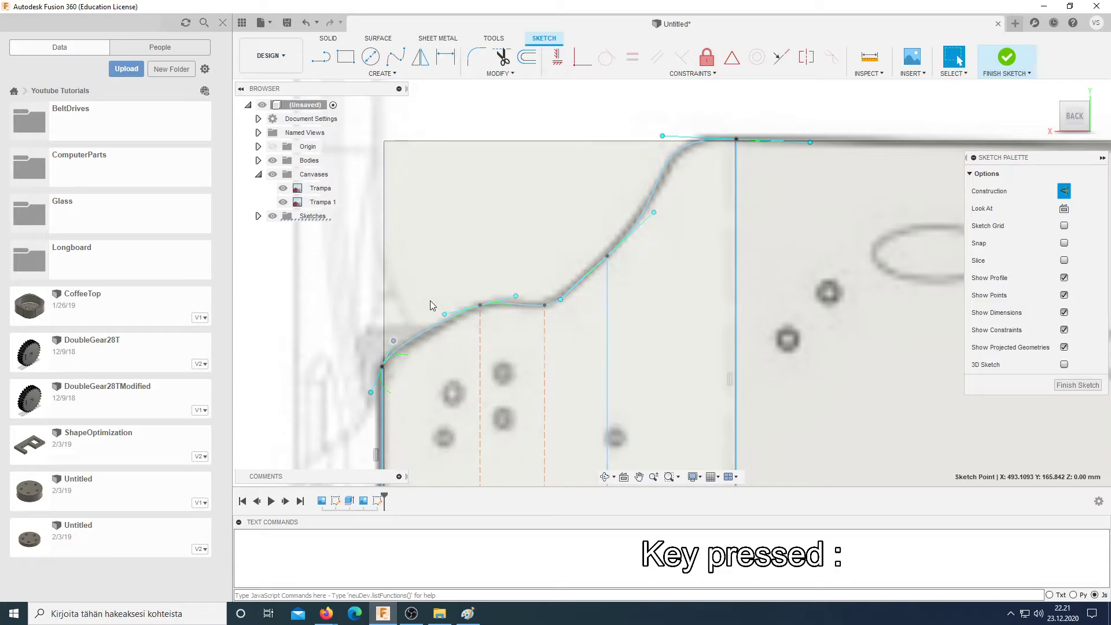
middle_click(714, 202)
scroll(up, 3)
scroll(down, 3)
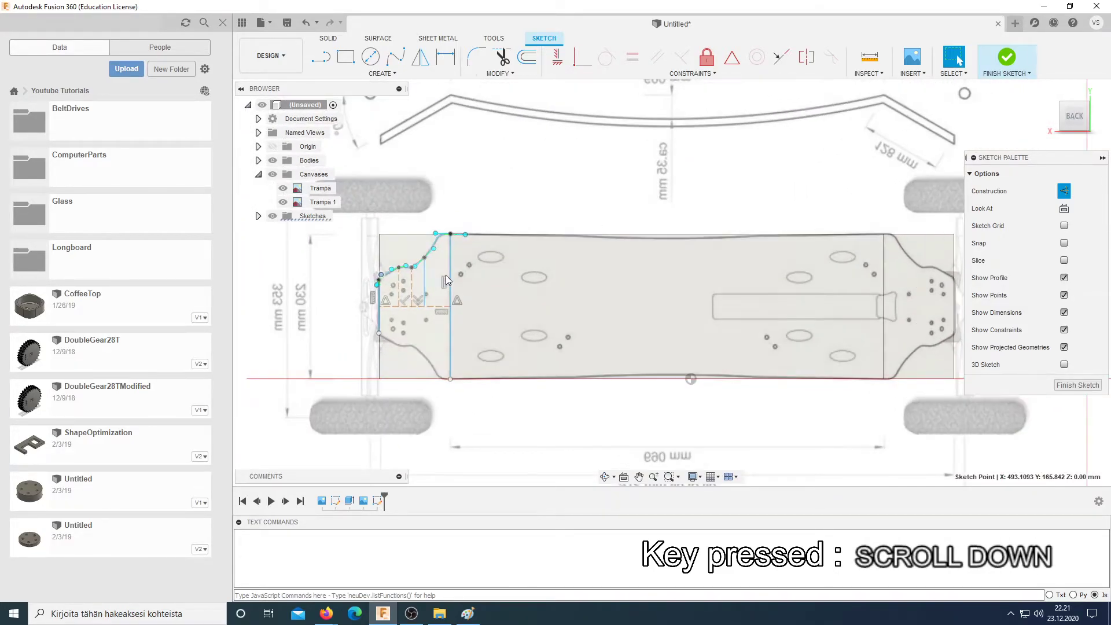
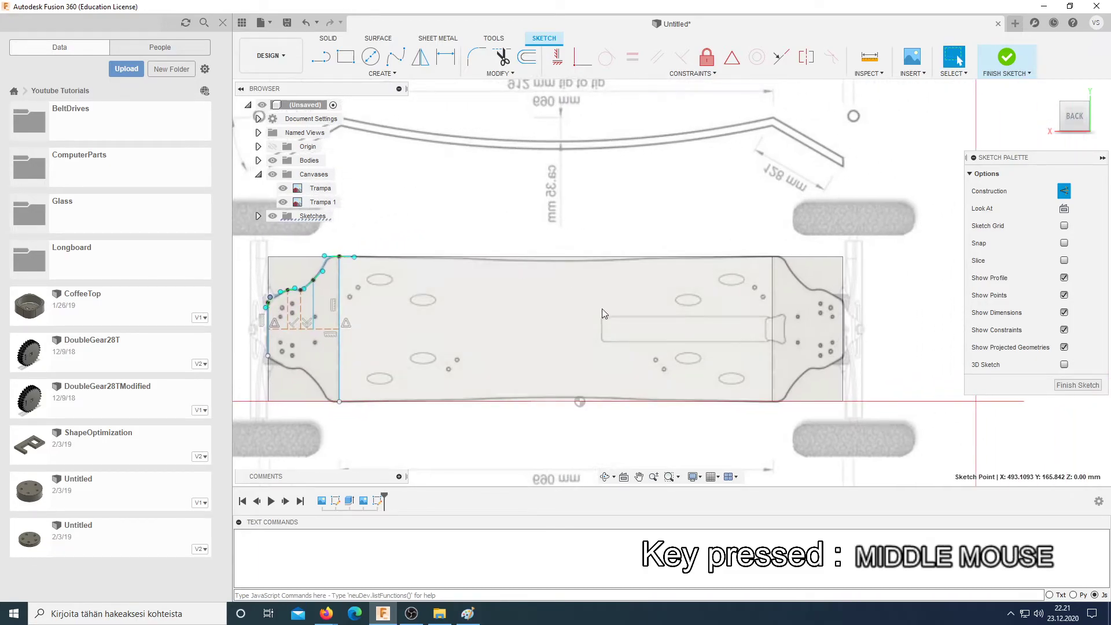
scroll(down, 3)
key(l)
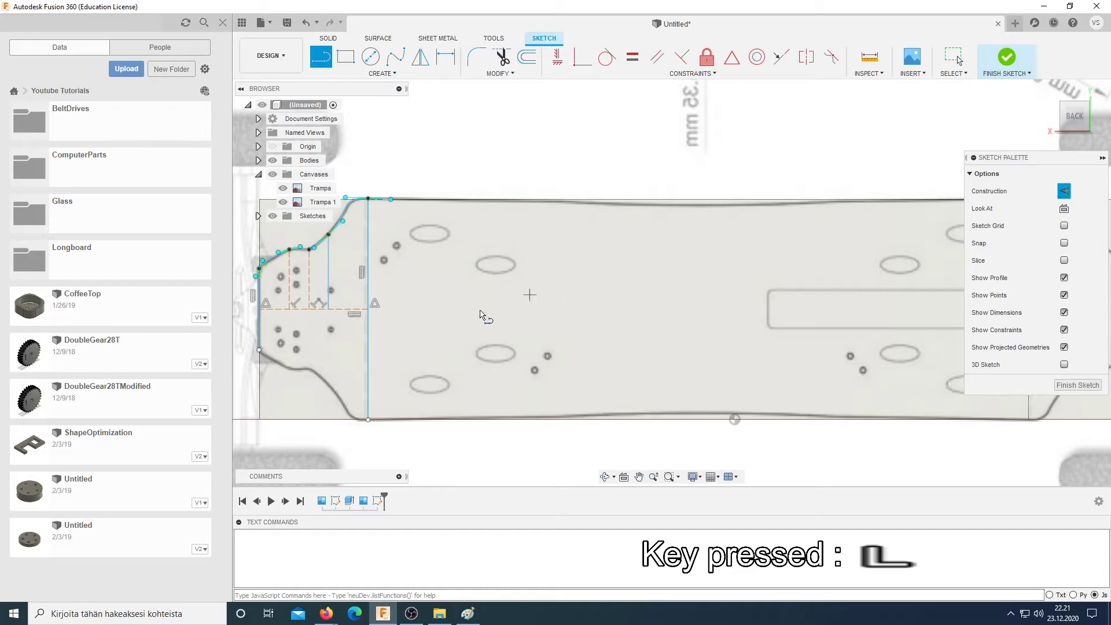
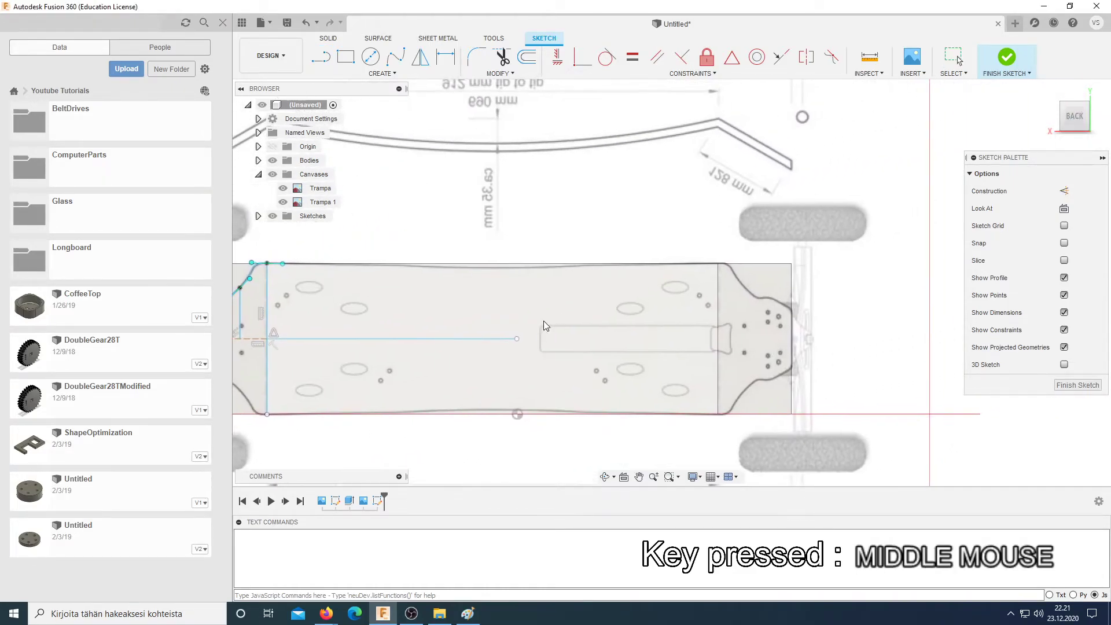
key(l)
key(x)
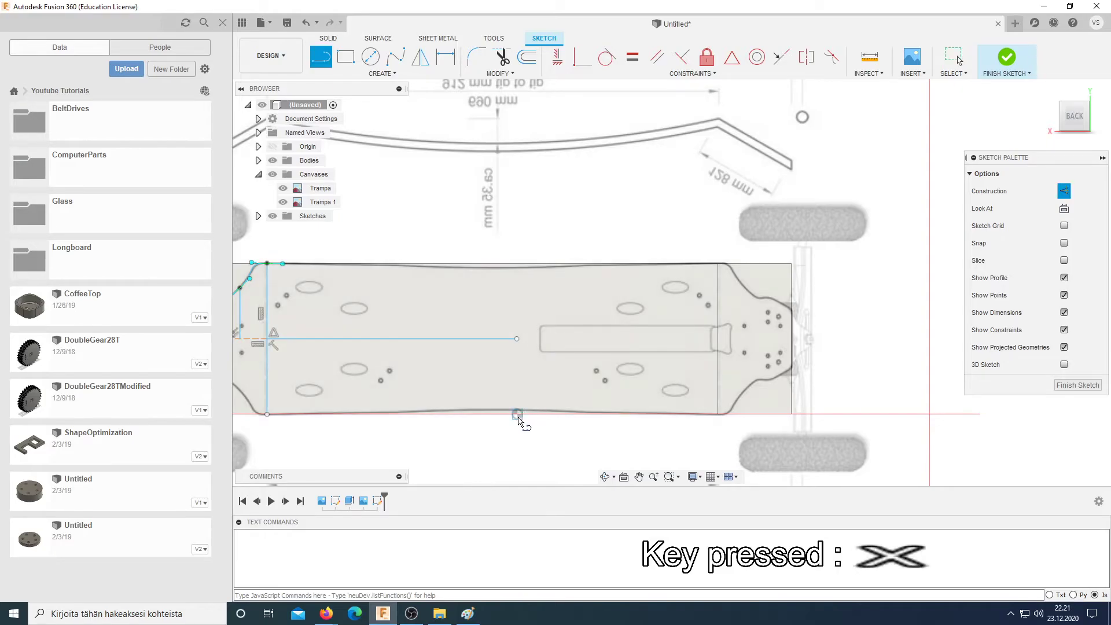
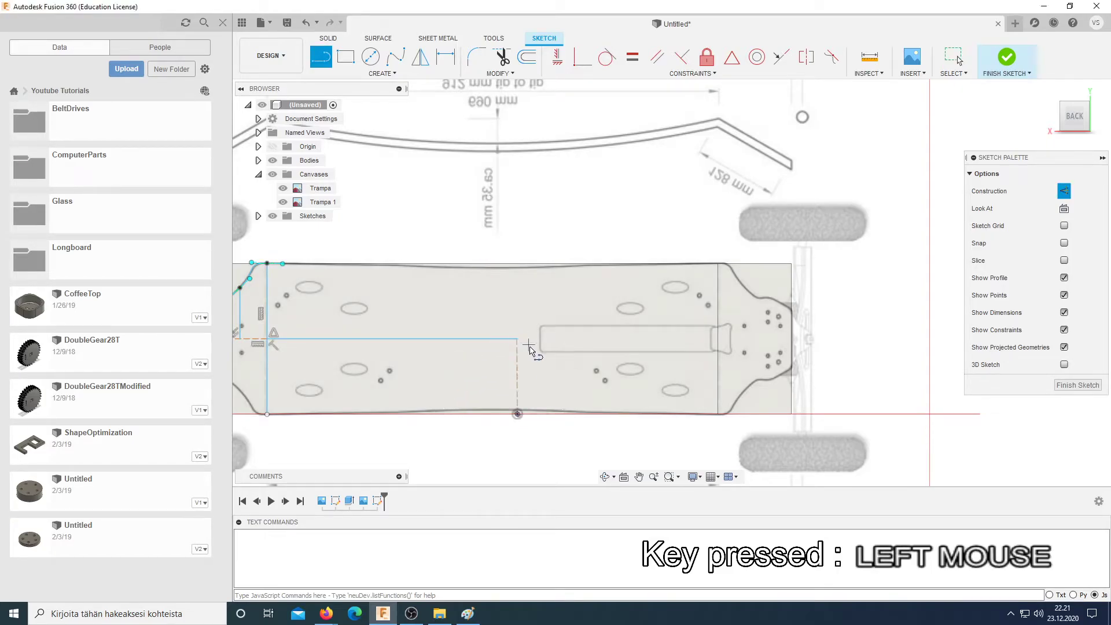
key(Escape)
scroll(down, 3)
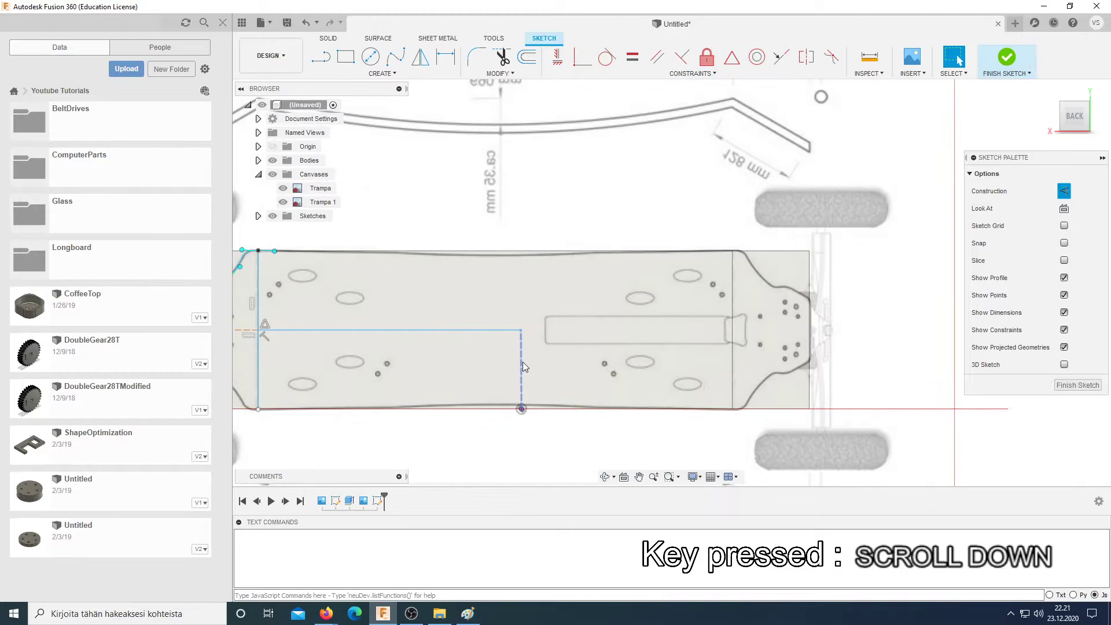
click(522, 362)
scroll(up, 3)
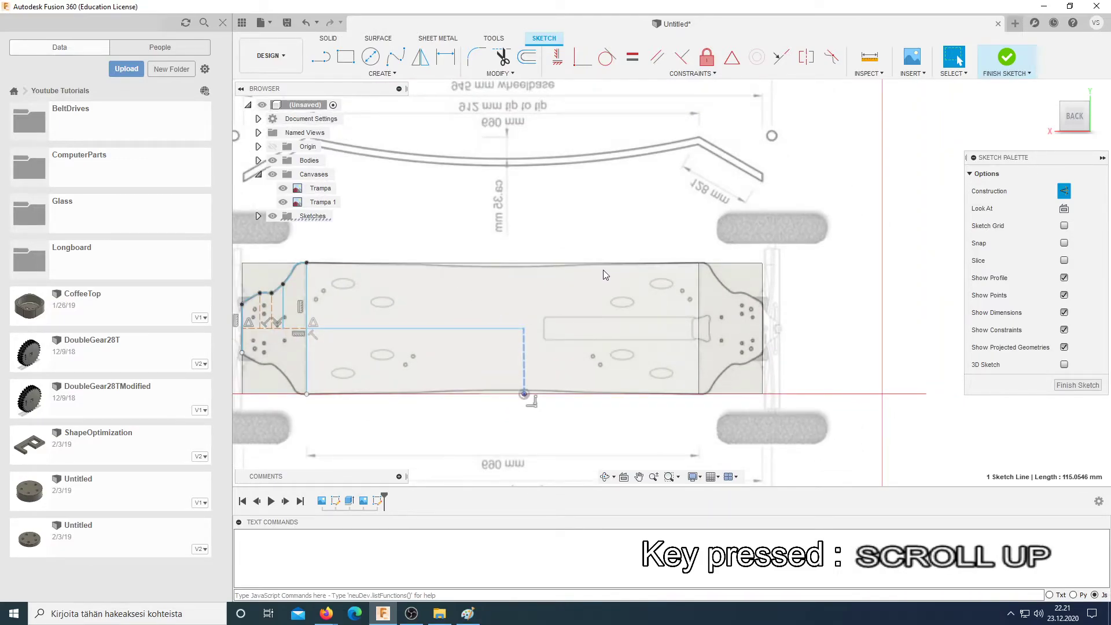
key(ctrl+z)
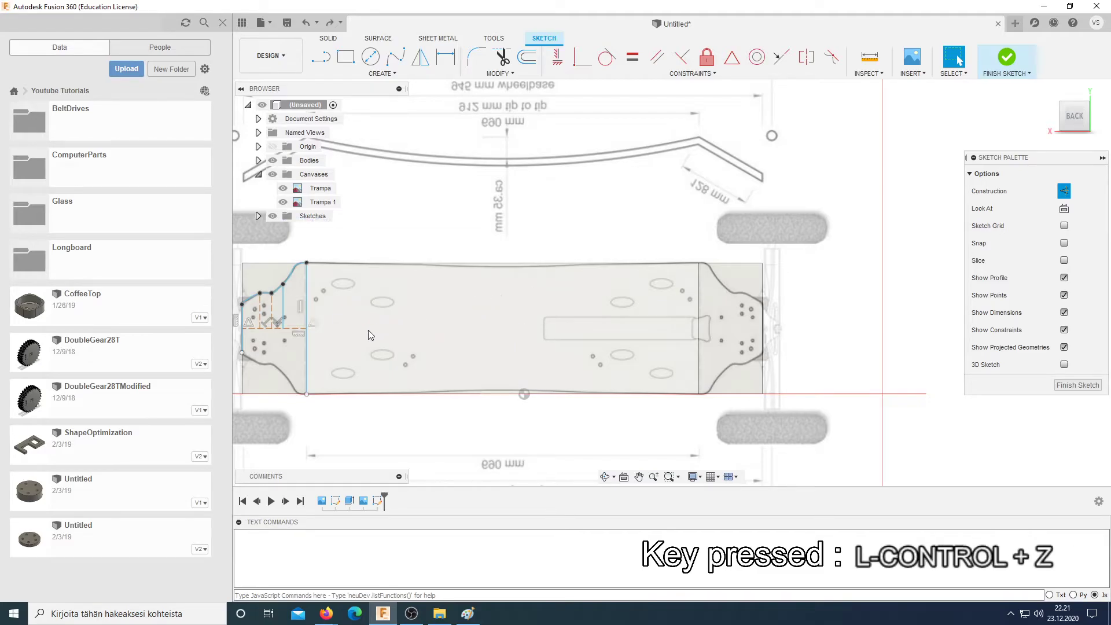
scroll(up, 3)
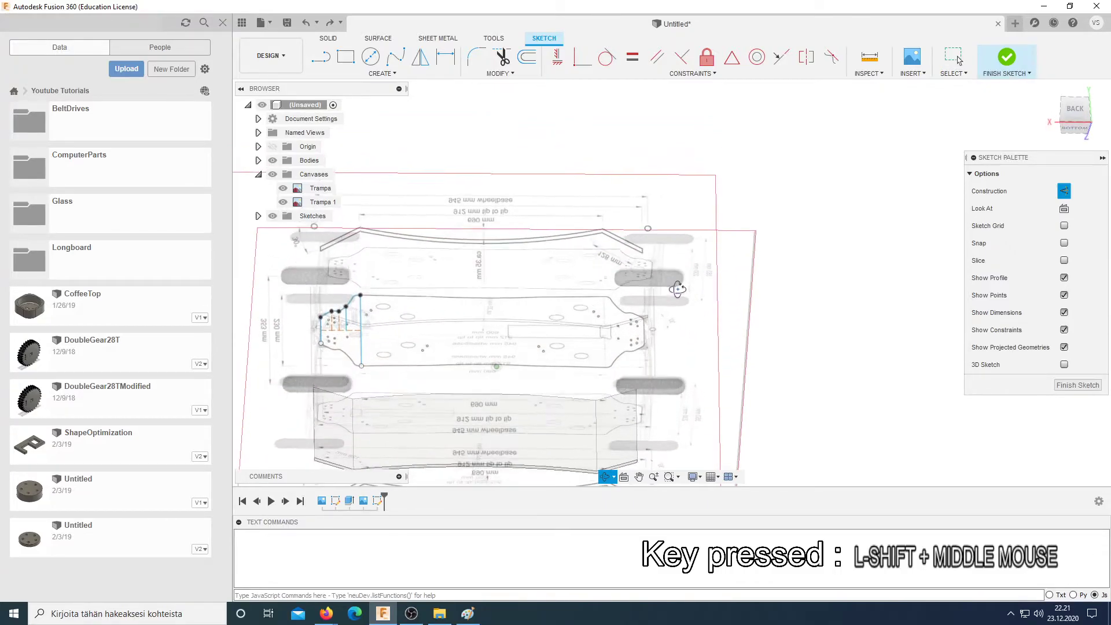
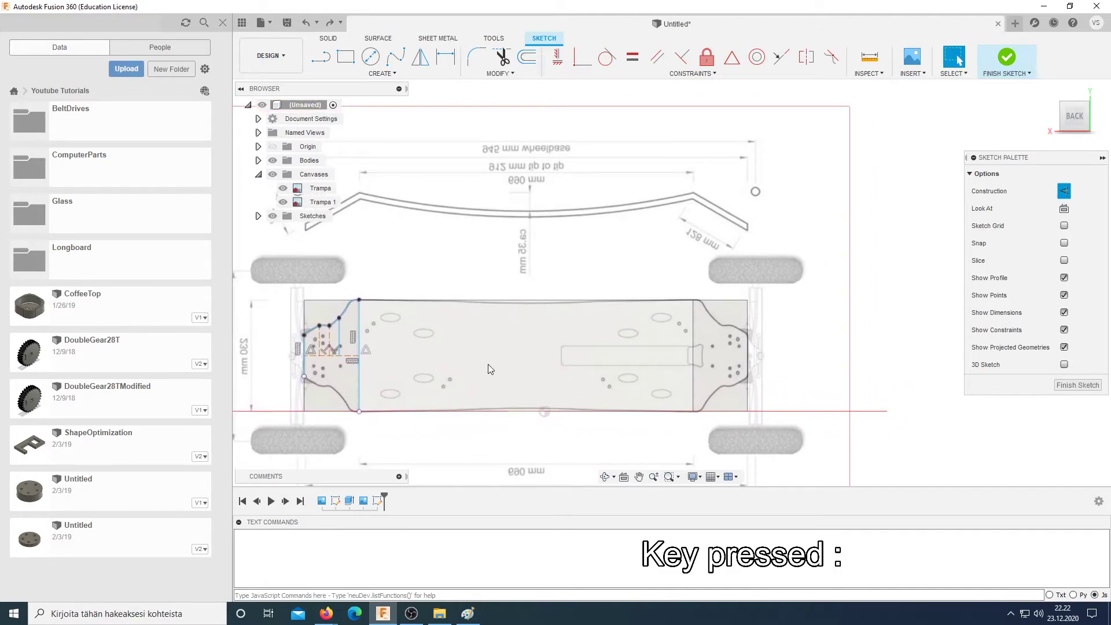
Step: Zoom to the whole deck and switch to drawing normal (non-construction) lines for the centre line
scroll(down, 3)
scroll(up, 3)
key(l)
key(x)
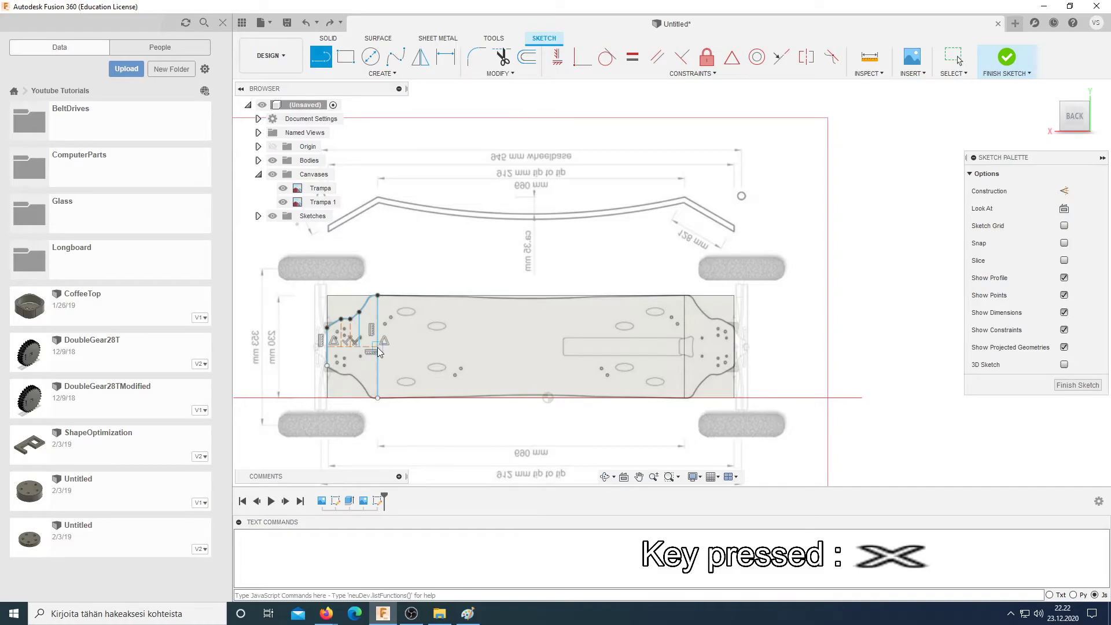
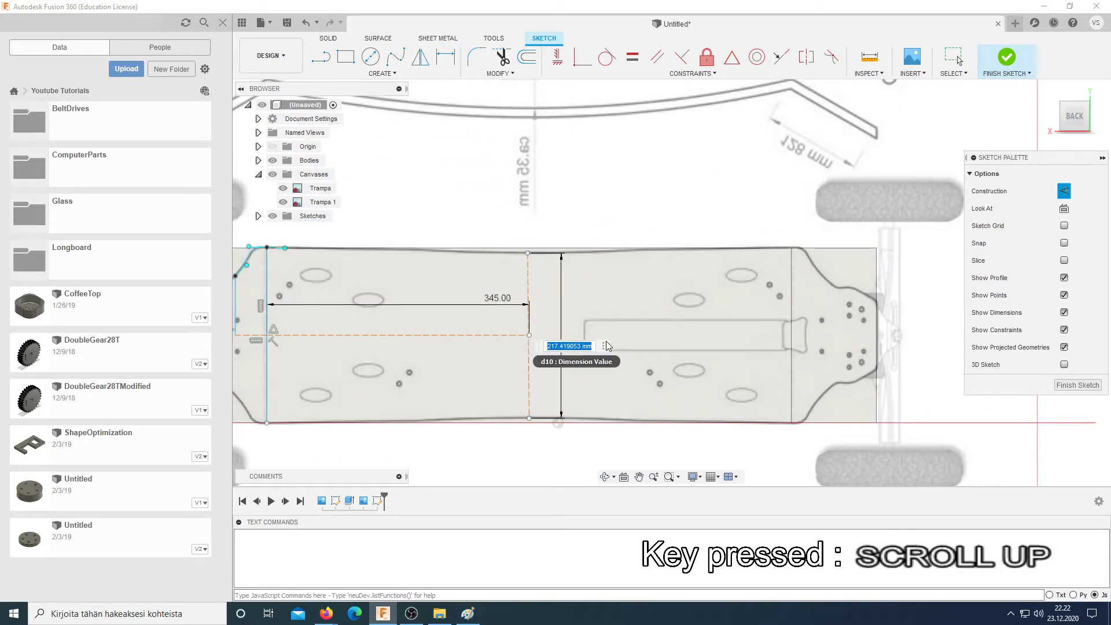
Step: Confirm the 215 mm middle cross line and centre it on the end of the centre line
key(Return)
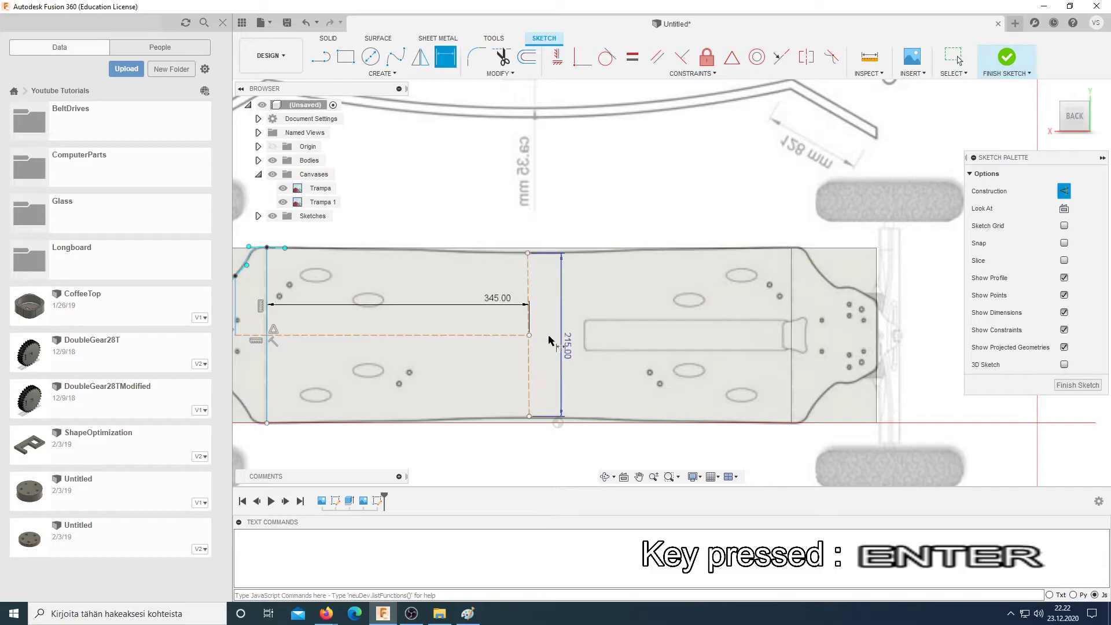
key(Escape)
click(530, 297)
key(Escape)
click(666, 74)
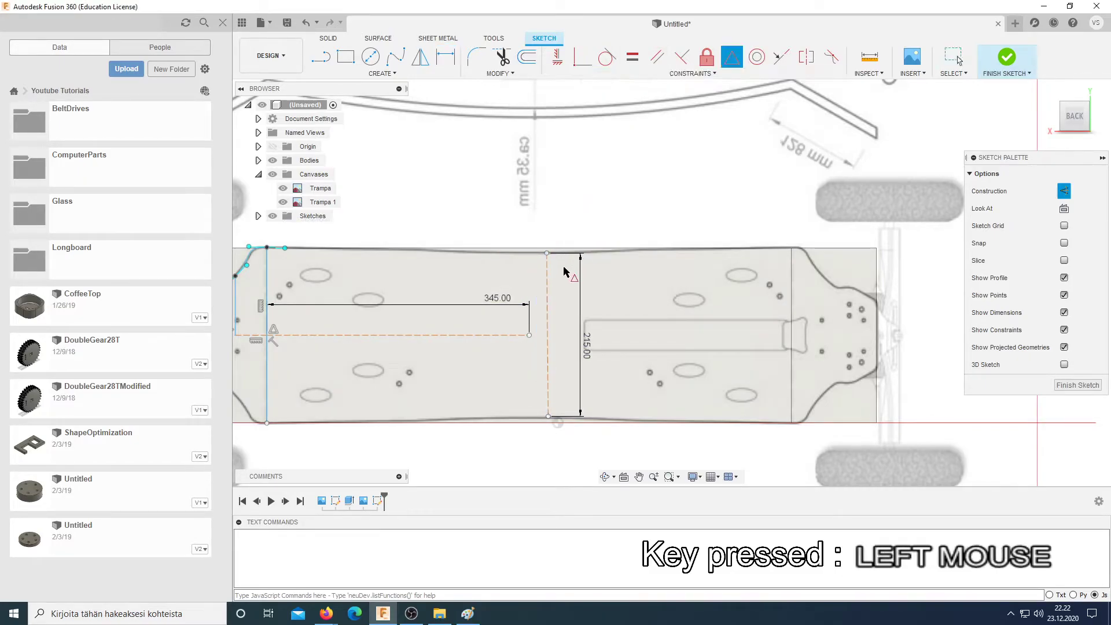
scroll(up, 3)
key(Escape)
scroll(down, 3)
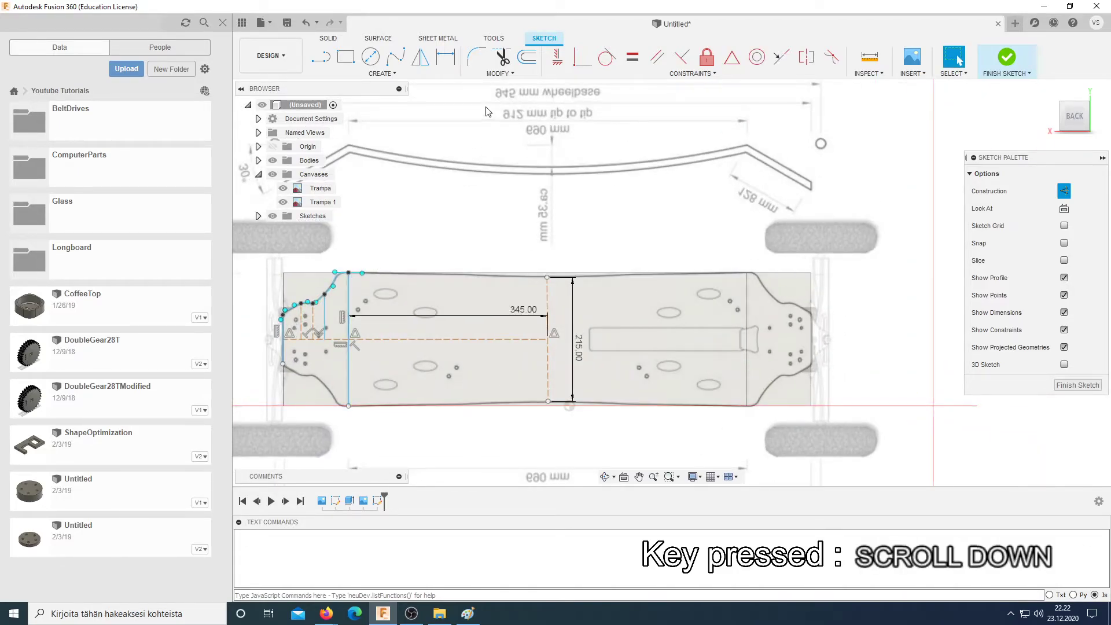
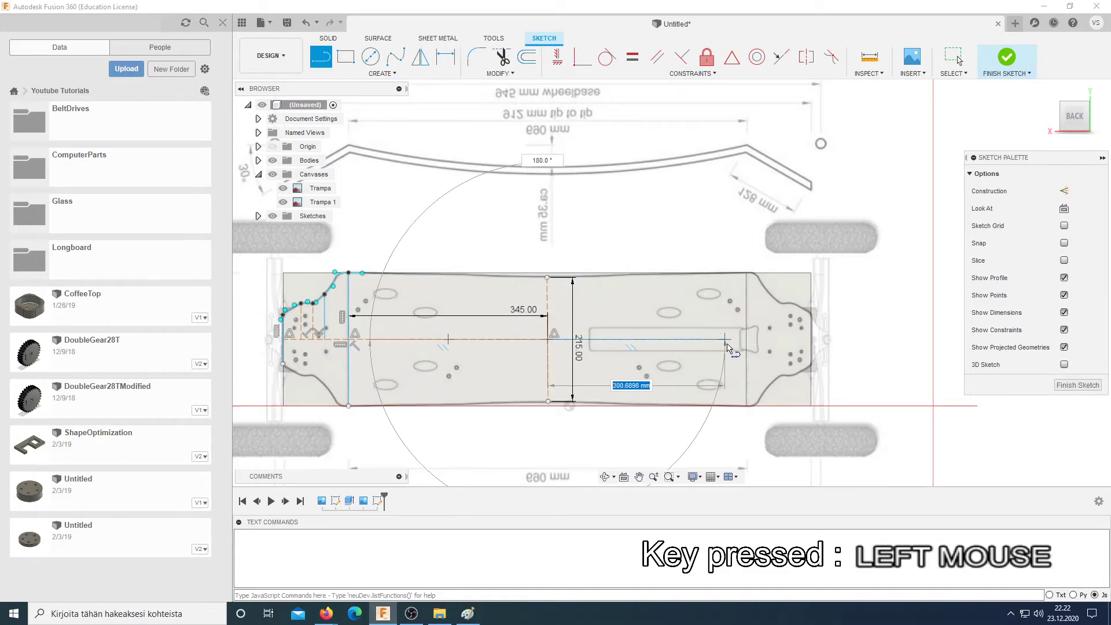
Step: Draw a second 345 mm centre line reaching toward the tail
key(Escape)
click(713, 341)
key(x)
key(d)
click(710, 326)
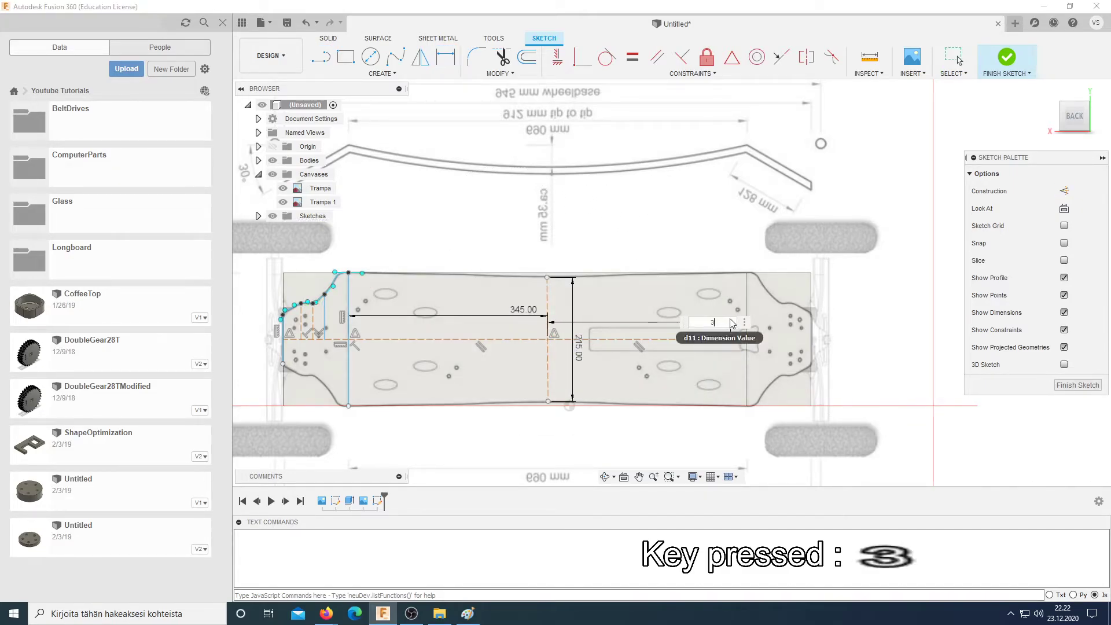
key(Return)
key(Escape)
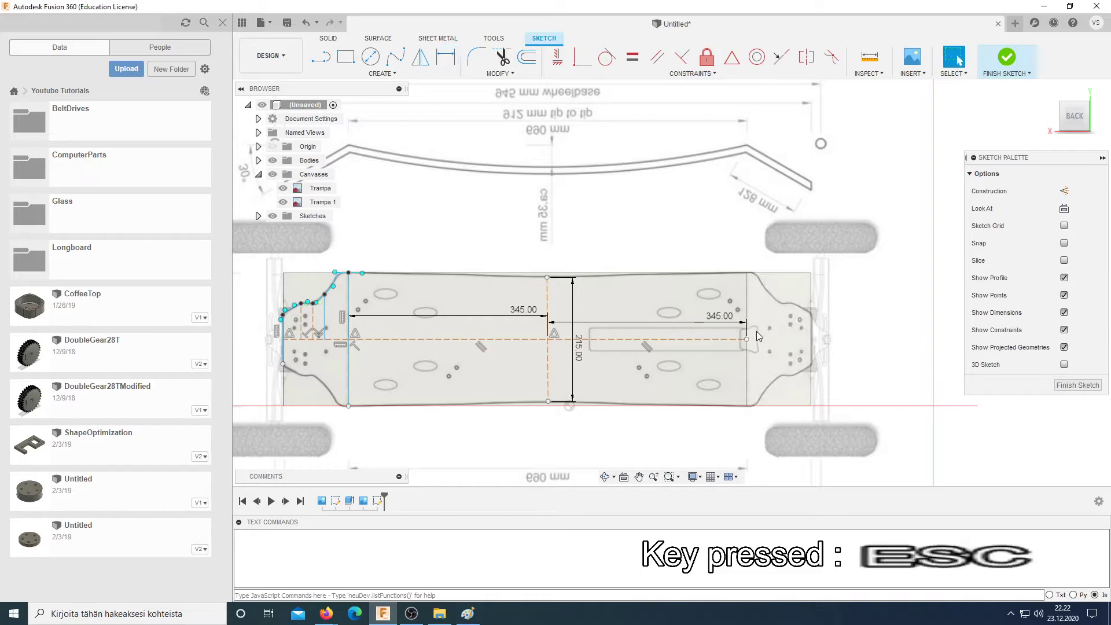
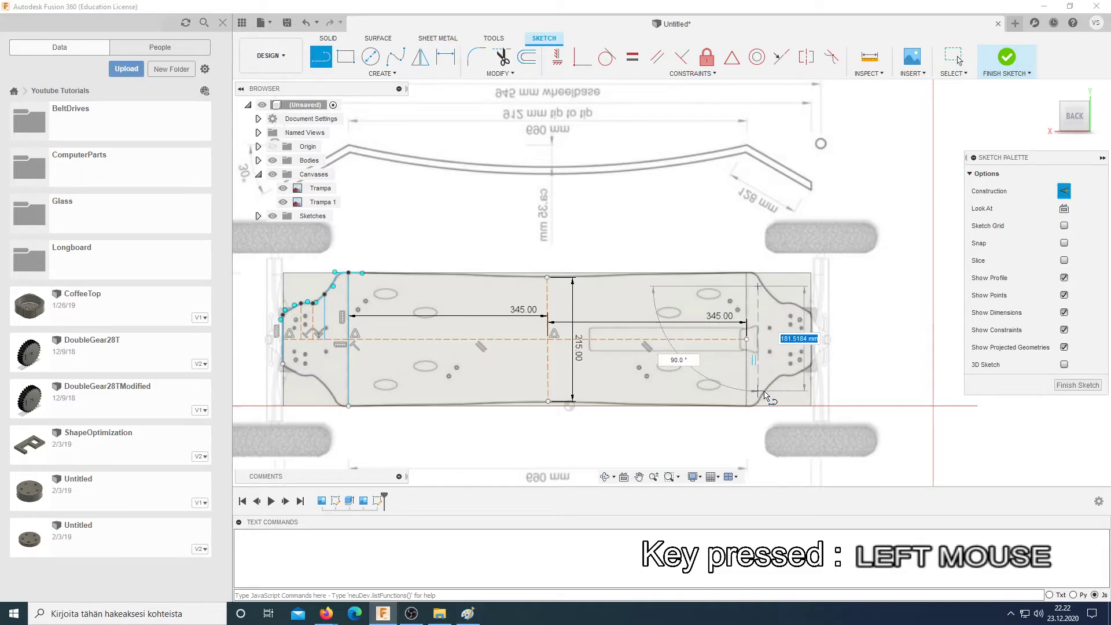
Step: Draw the vertical tail cross line and dimension it to 230 mm
key(Escape)
click(765, 367)
key(d)
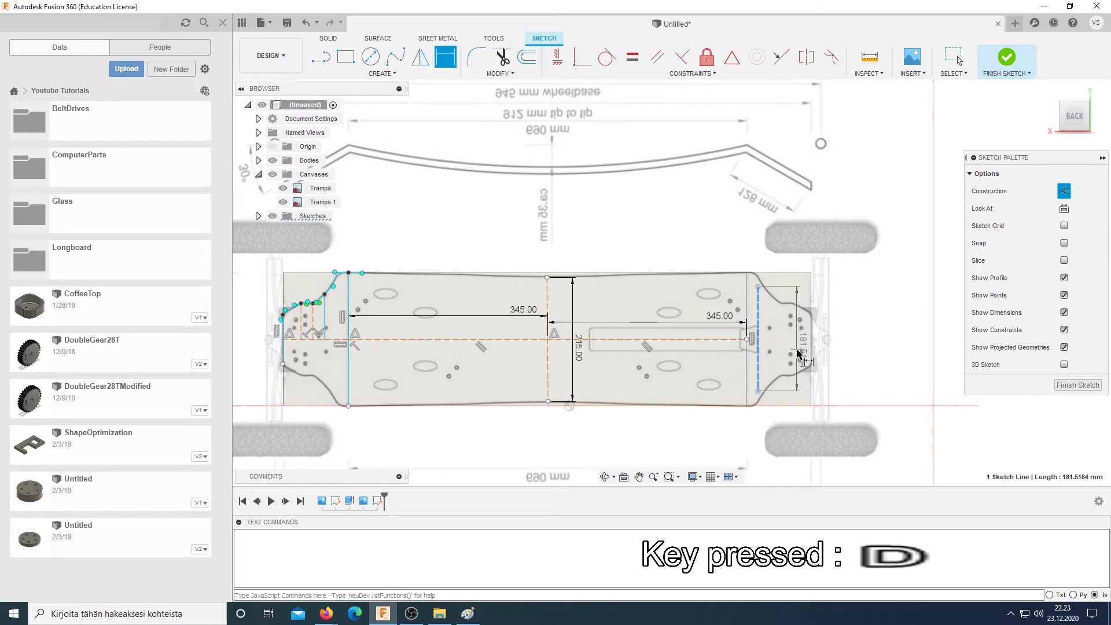
click(801, 354)
scroll(up, 3)
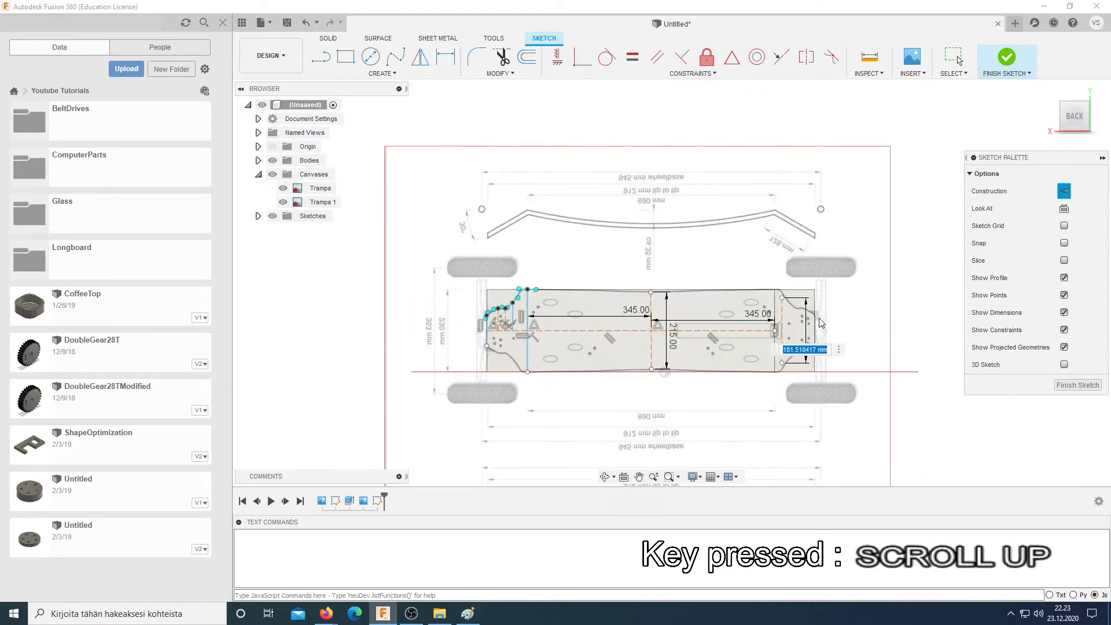
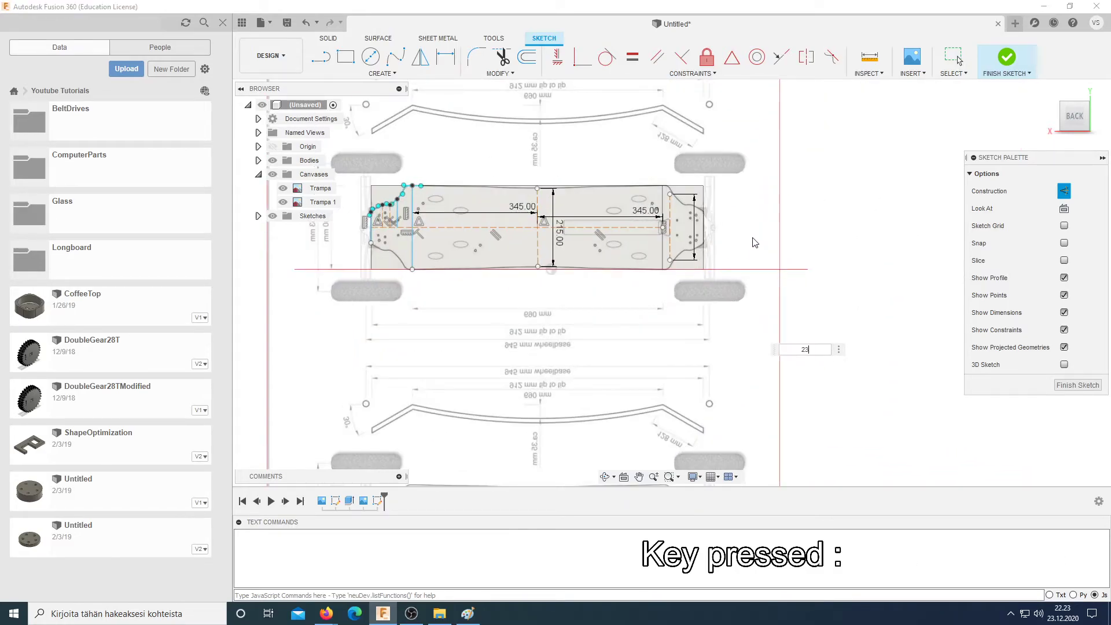
key(0)
key(Return)
scroll(down, 3)
key(Escape)
click(655, 248)
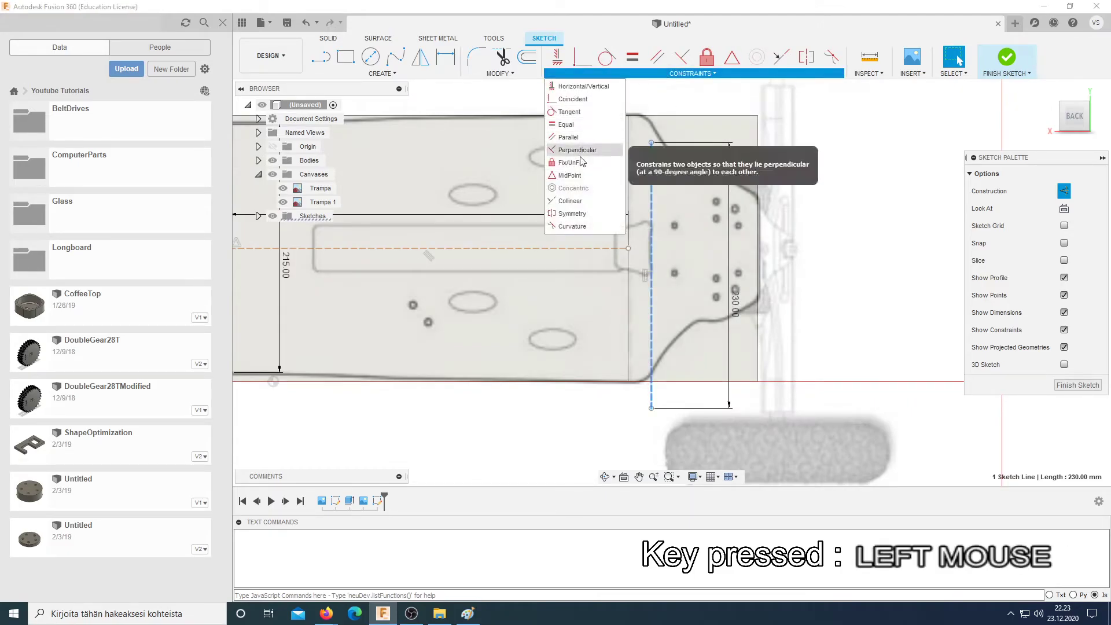
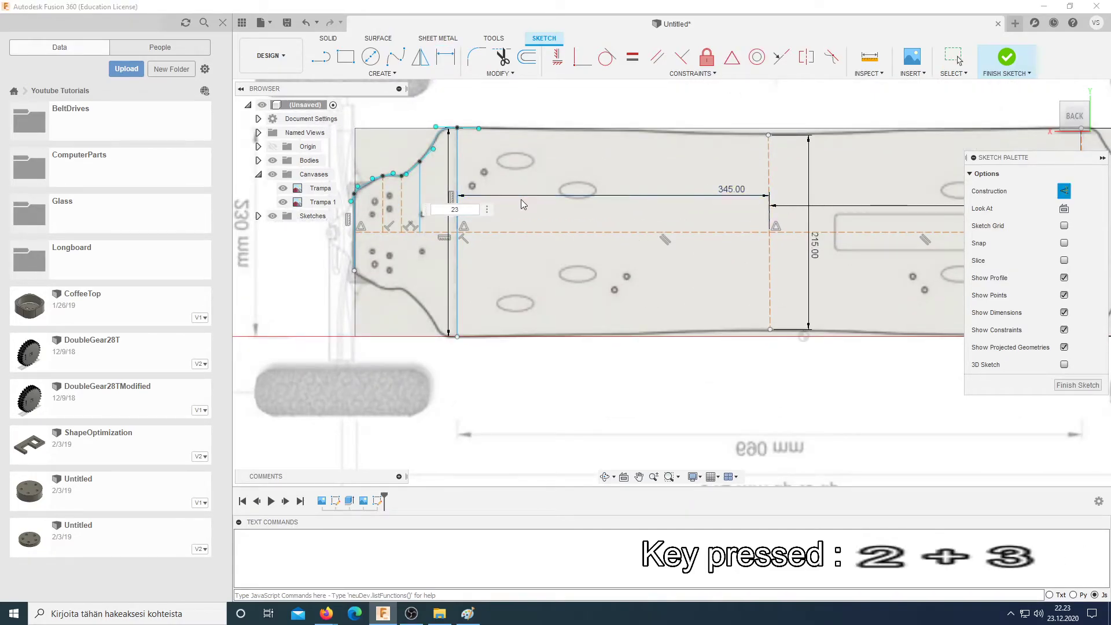
Step: Dimension the nose end line to 230 mm to match the tail line
key(Return)
key(Escape)
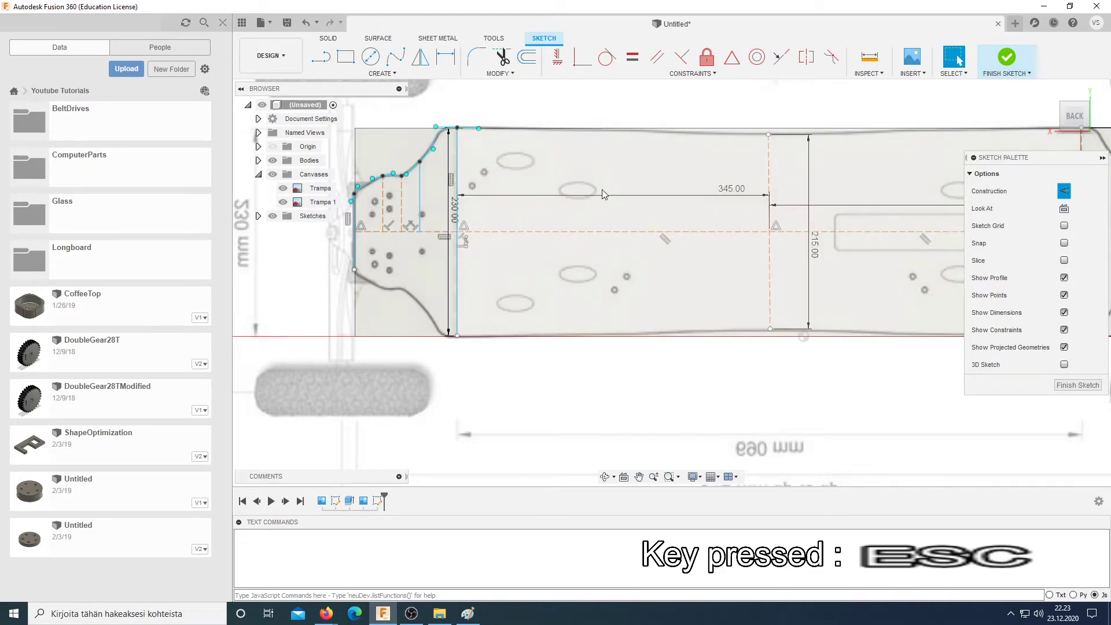
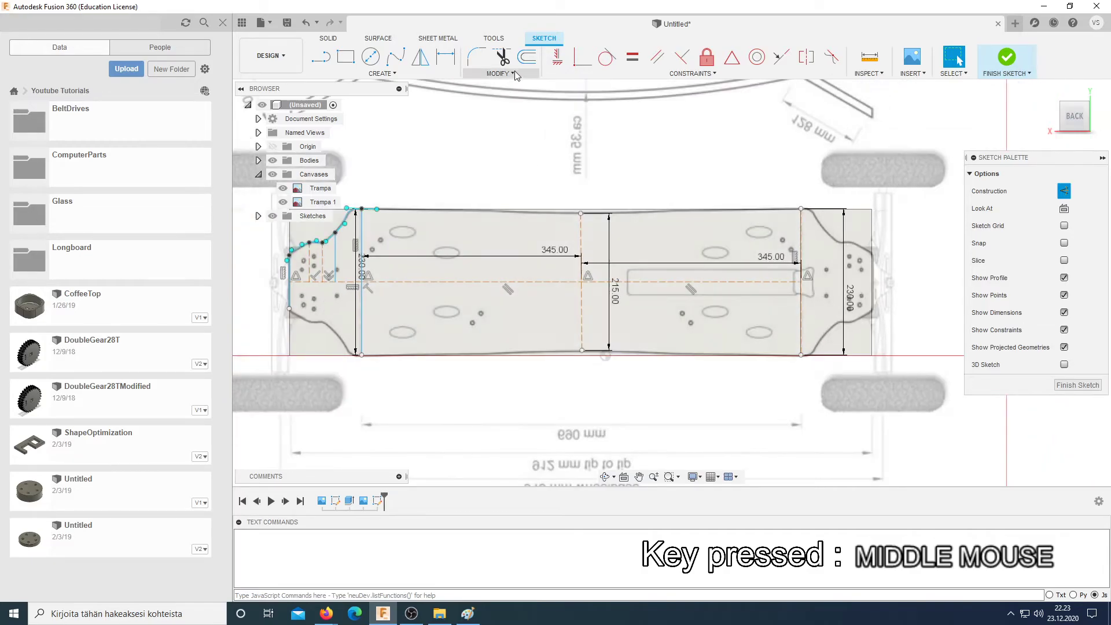
key(Escape)
click(354, 75)
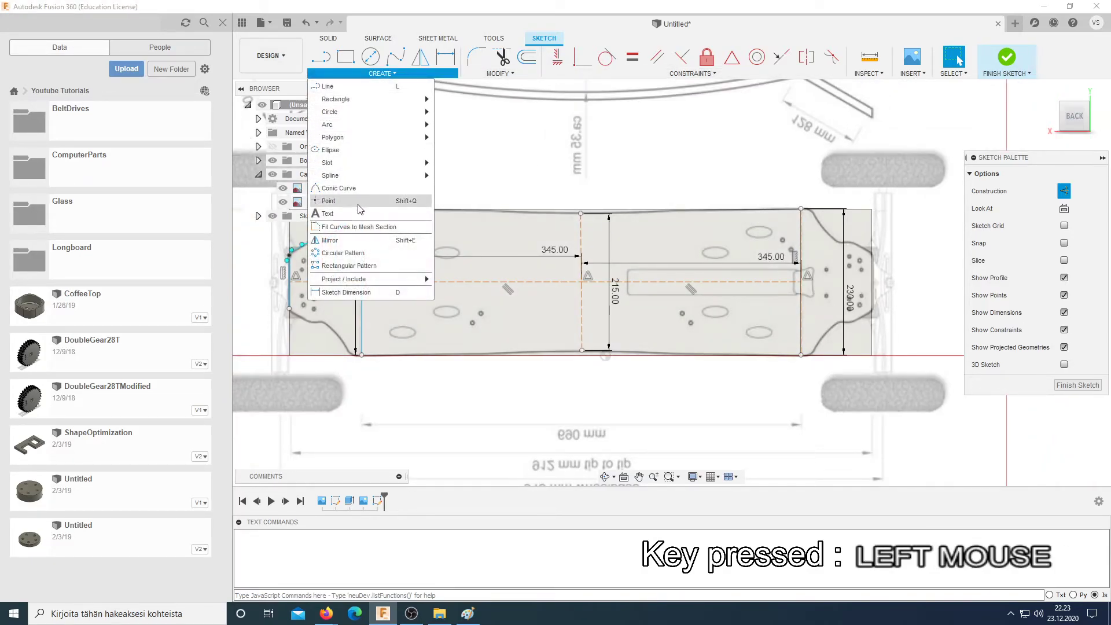
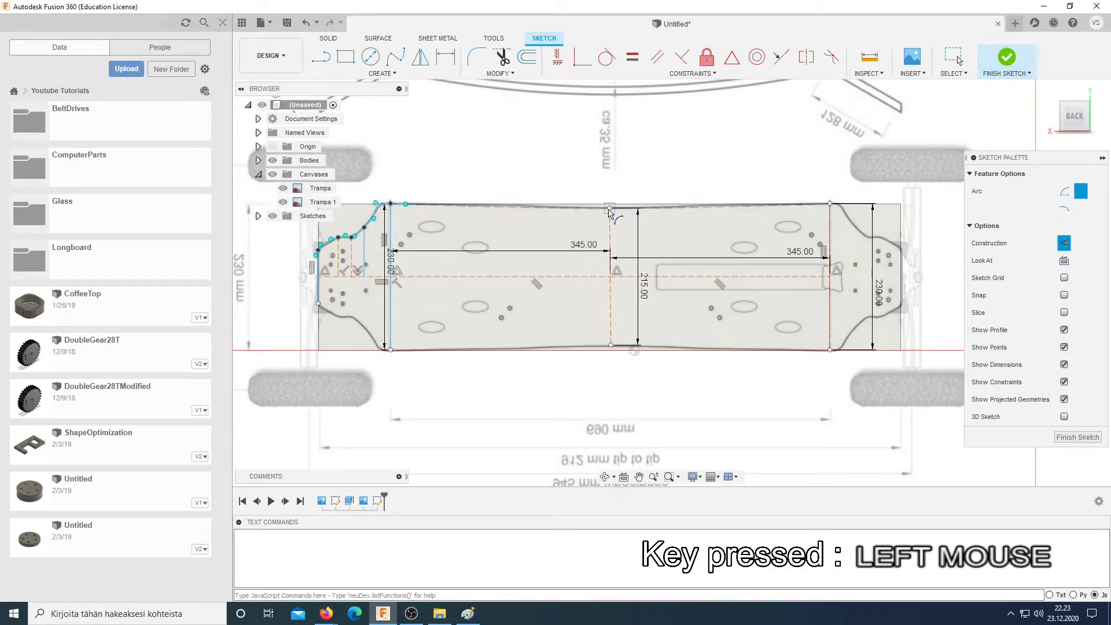
Step: Draw three-point arcs tracing the deck's top and bottom long edges between the nose and tail lines
key(Escape)
click(674, 212)
key(x)
scroll(up, 3)
key(Escape)
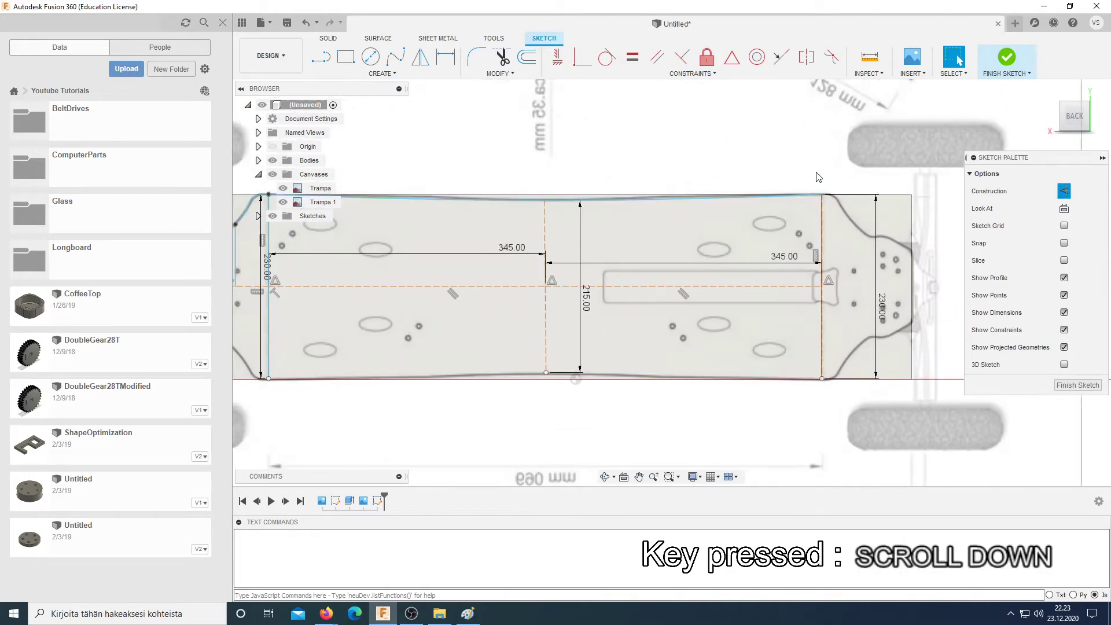
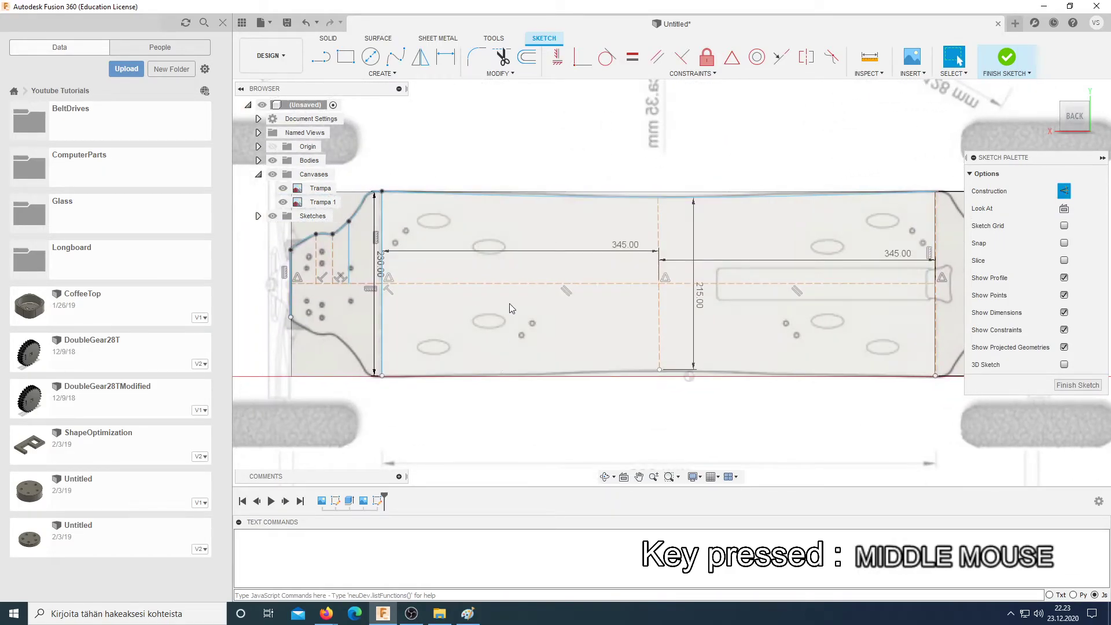
click(386, 78)
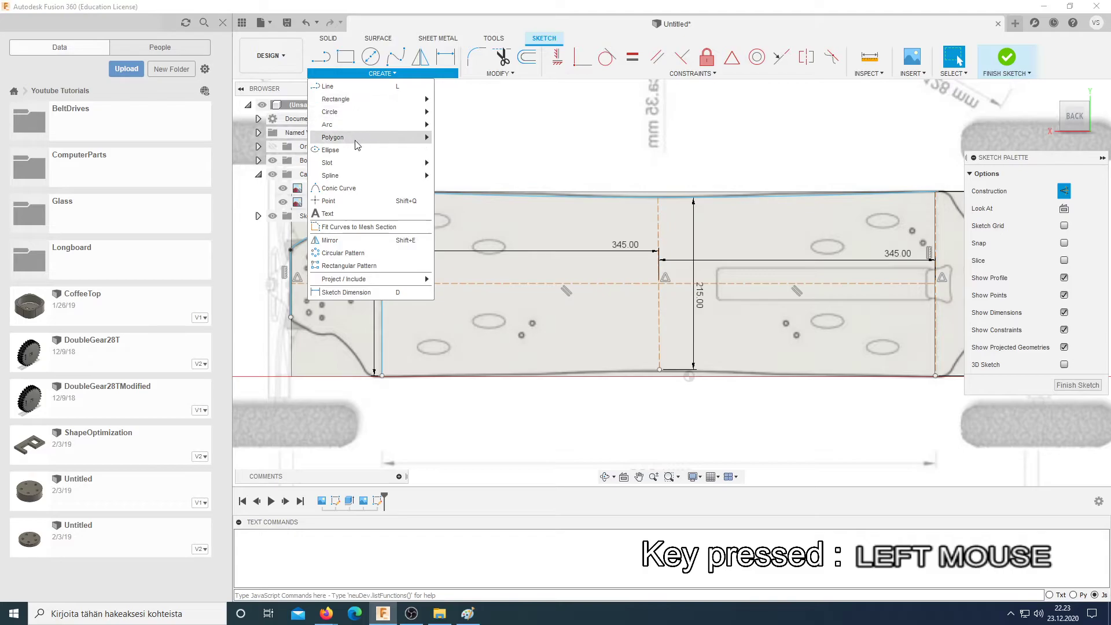
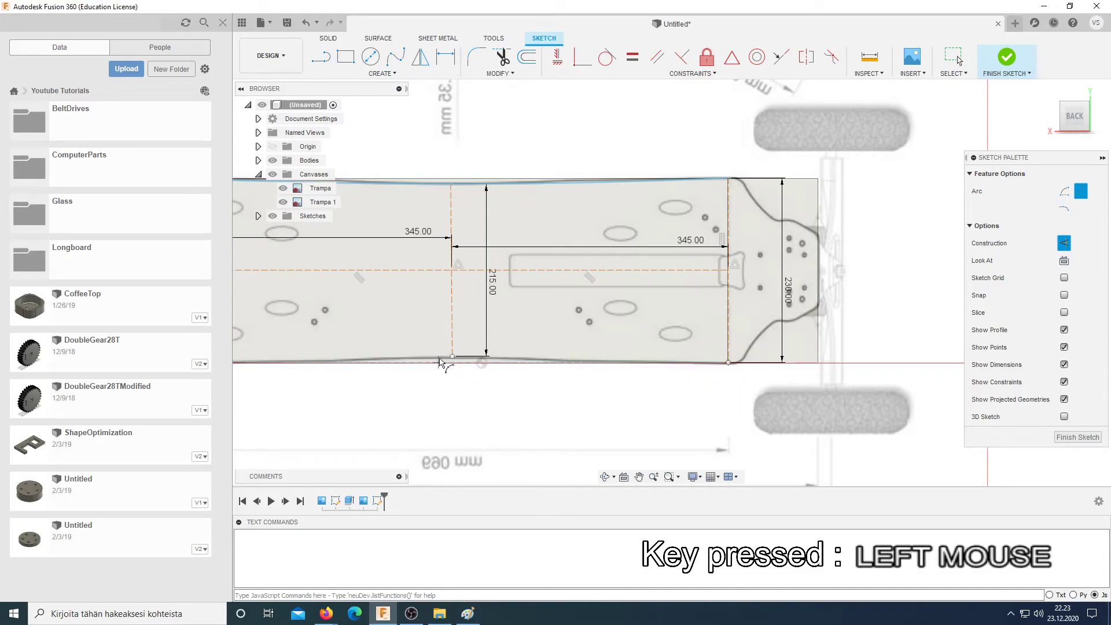
key(Escape)
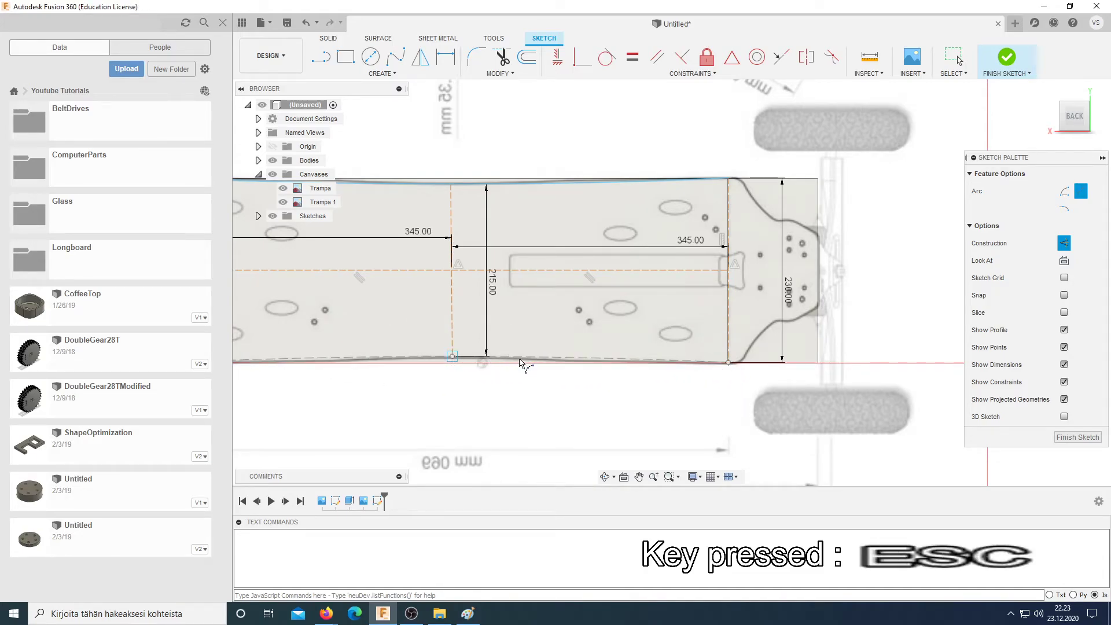
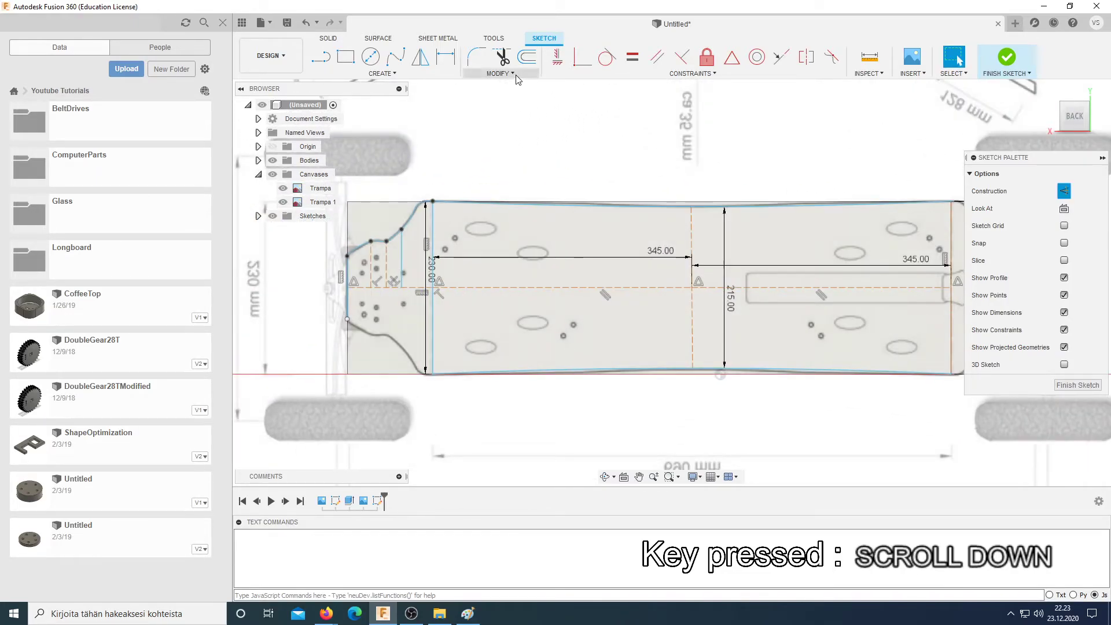
click(519, 78)
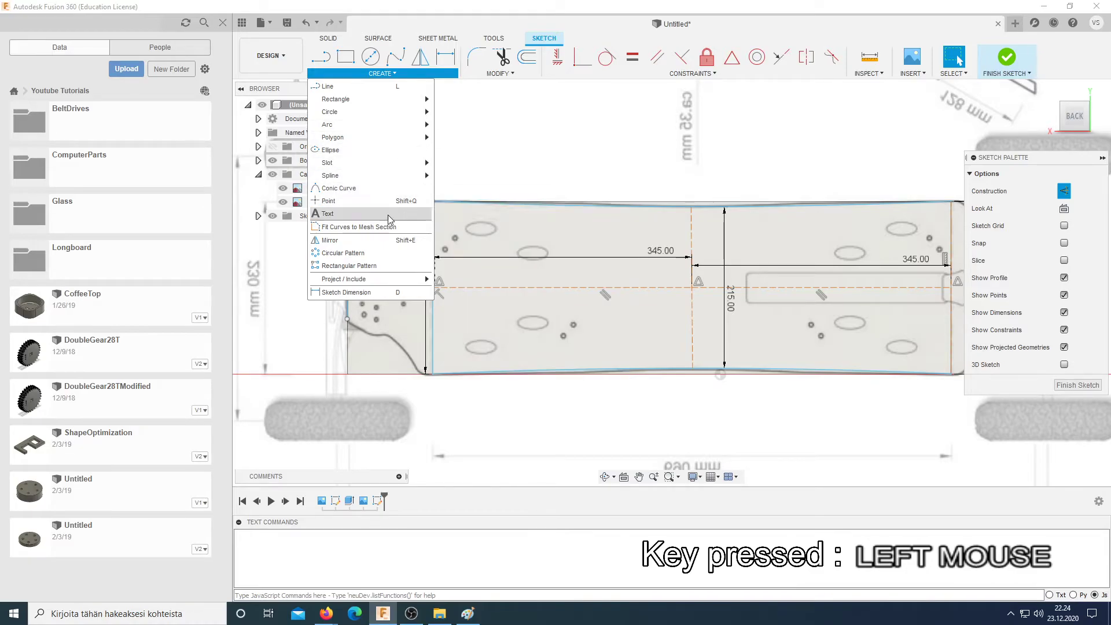
Step: Mirror the upper nose spline across the horizontal centreline to the lower side
click(390, 240)
scroll(down, 3)
middle_click(334, 267)
scroll(down, 3)
click(380, 245)
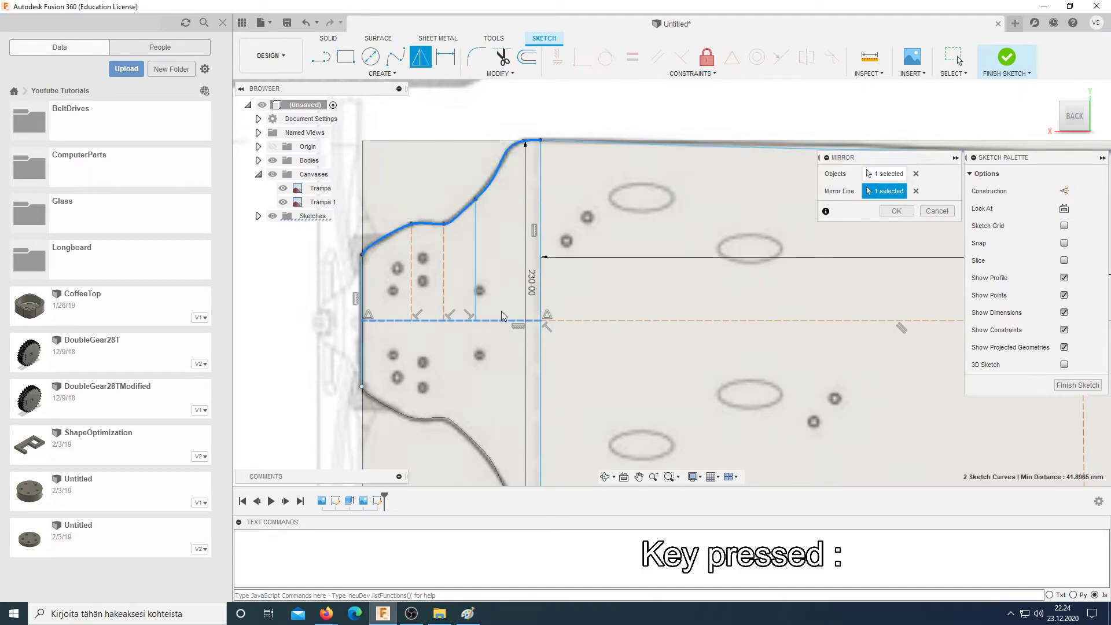
click(899, 216)
scroll(up, 3)
scroll(down, 3)
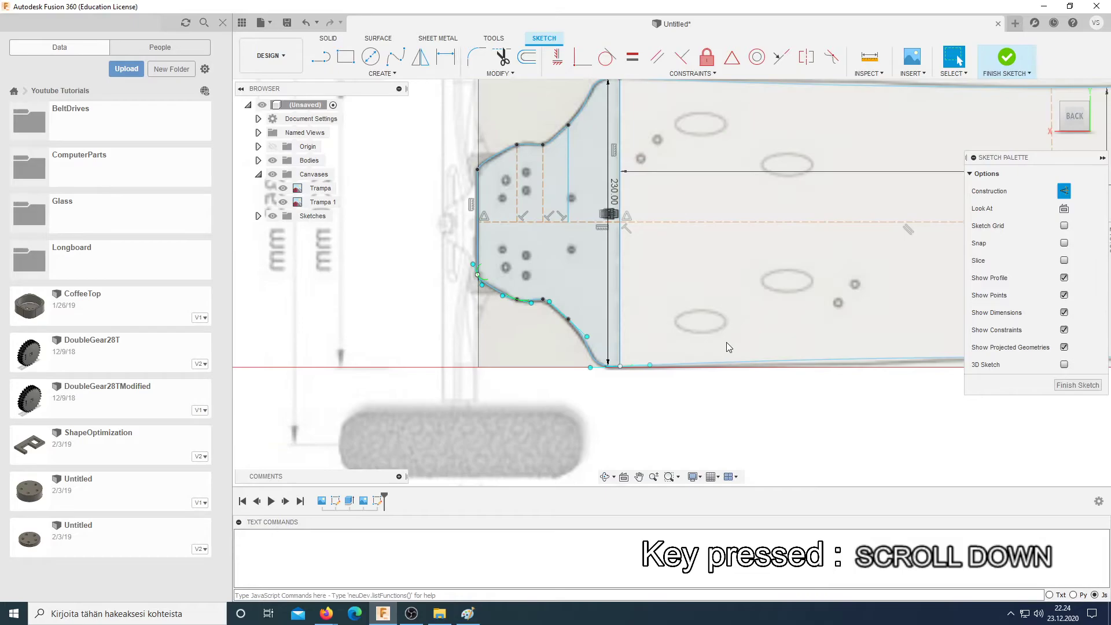
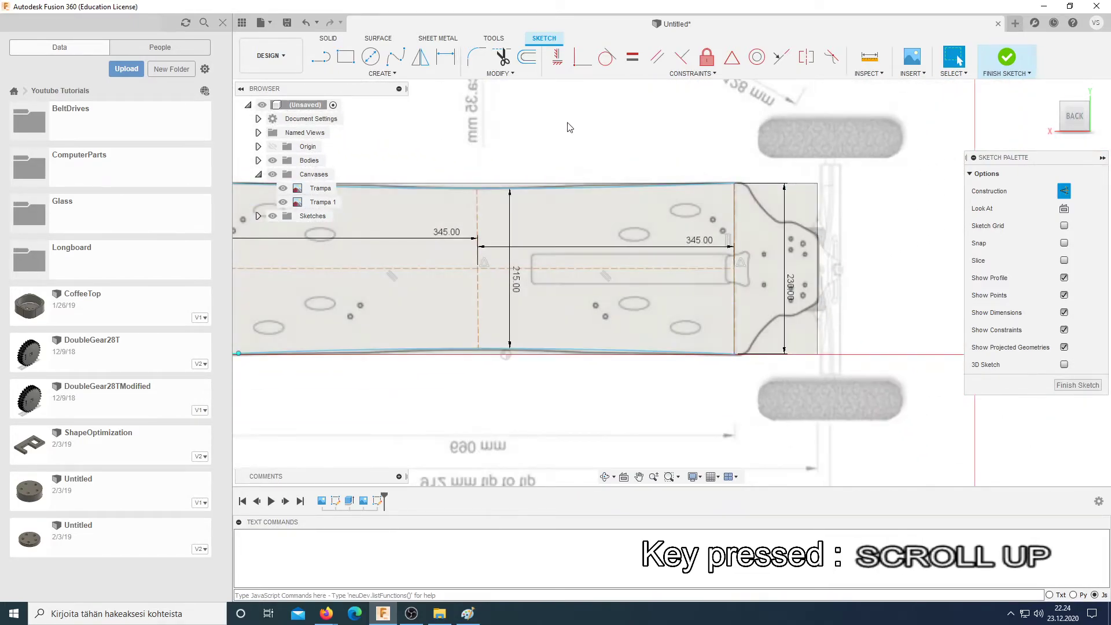
Step: Mirror the nose outline curves across the vertical middle line to form the tail
click(502, 80)
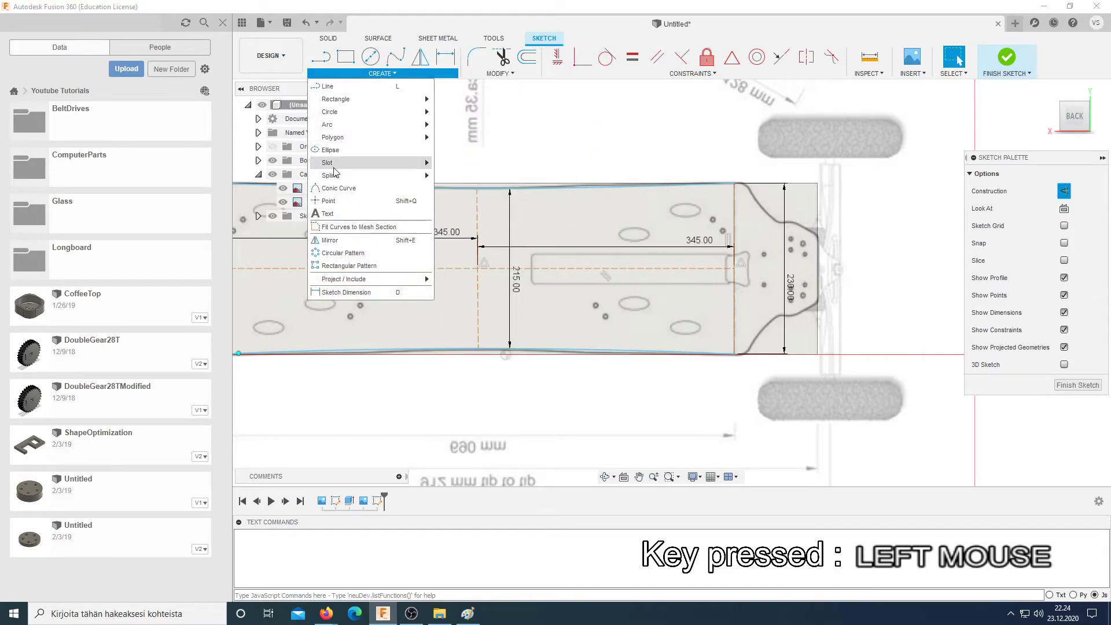
middle_click(372, 365)
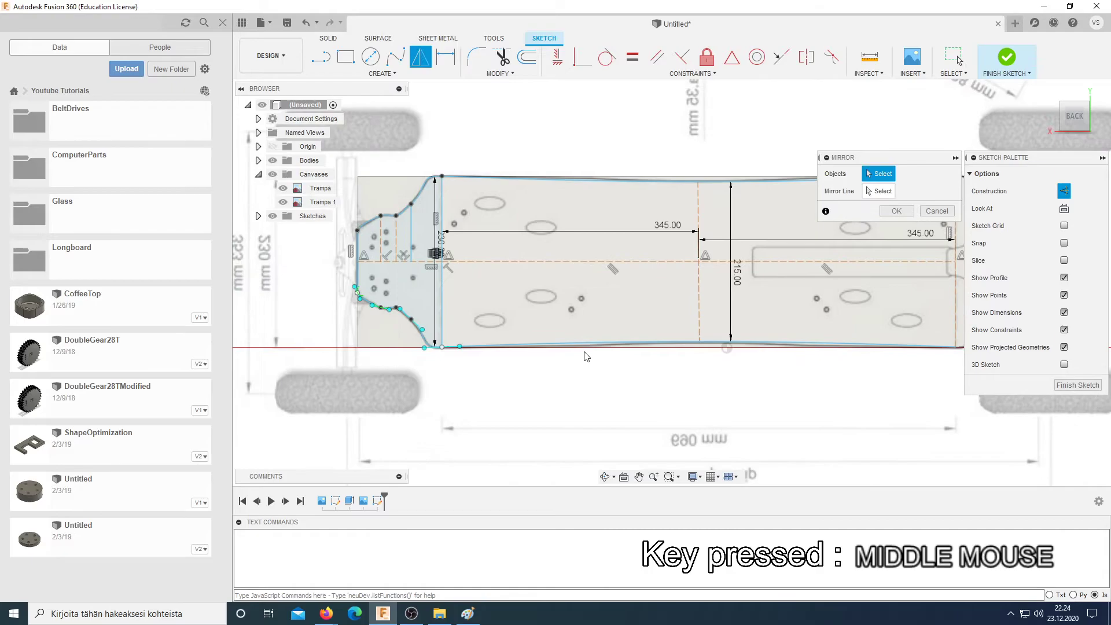
scroll(down, 3)
click(356, 275)
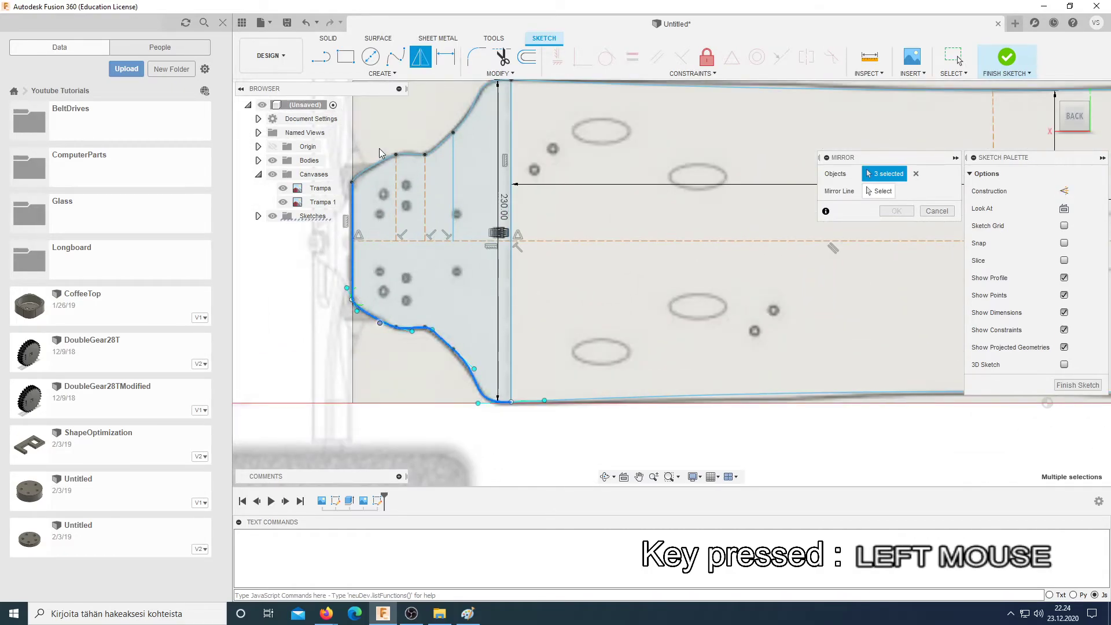
click(898, 195)
scroll(up, 3)
middle_click(834, 350)
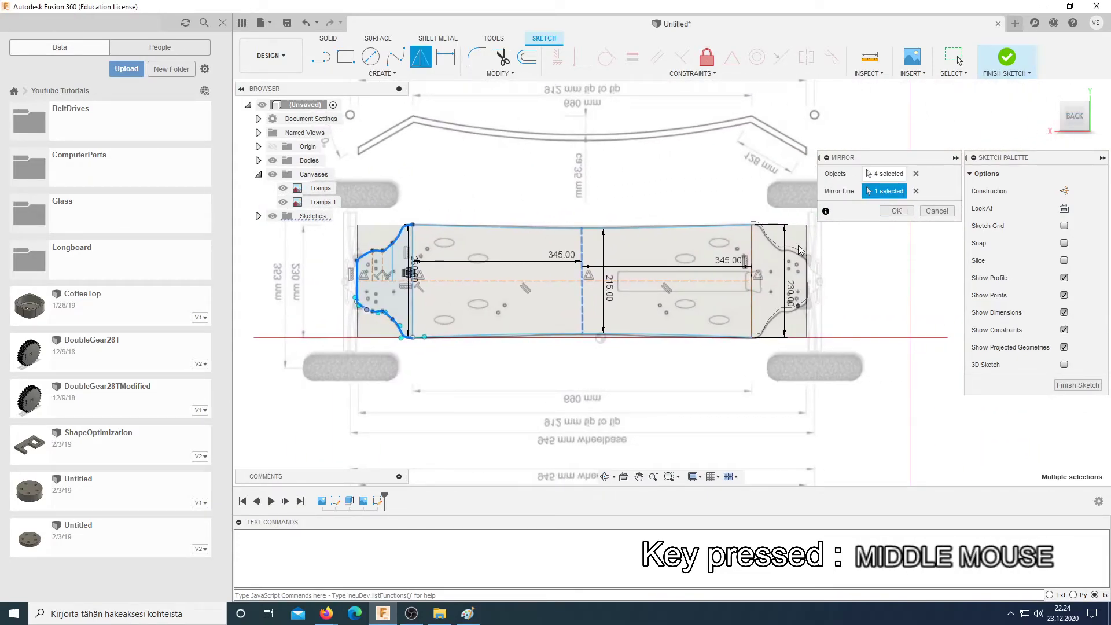
scroll(down, 3)
scroll(up, 3)
scroll(down, 3)
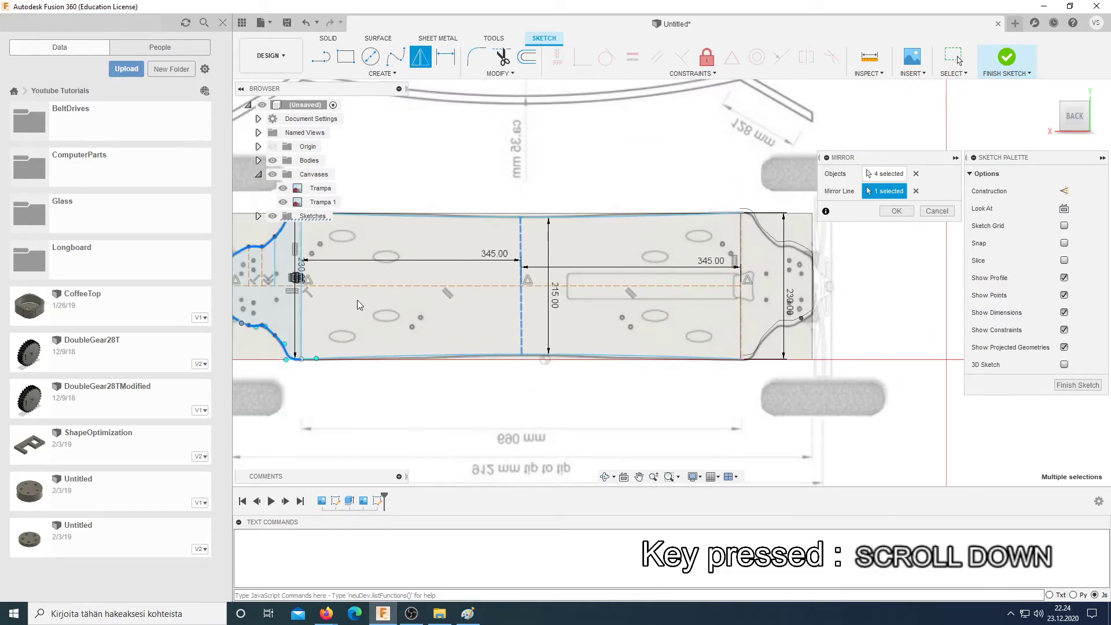
scroll(up, 3)
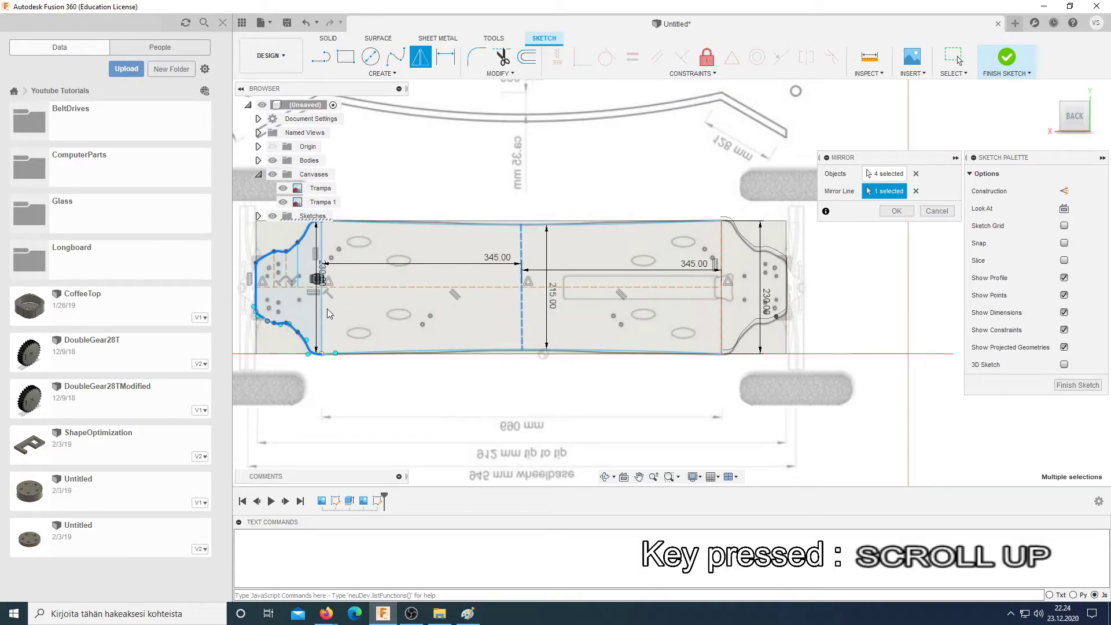
click(899, 213)
scroll(down, 3)
key(Escape)
Step: Undo the mirrored tail curves and look over the deck sketch around the middle cross line
click(700, 193)
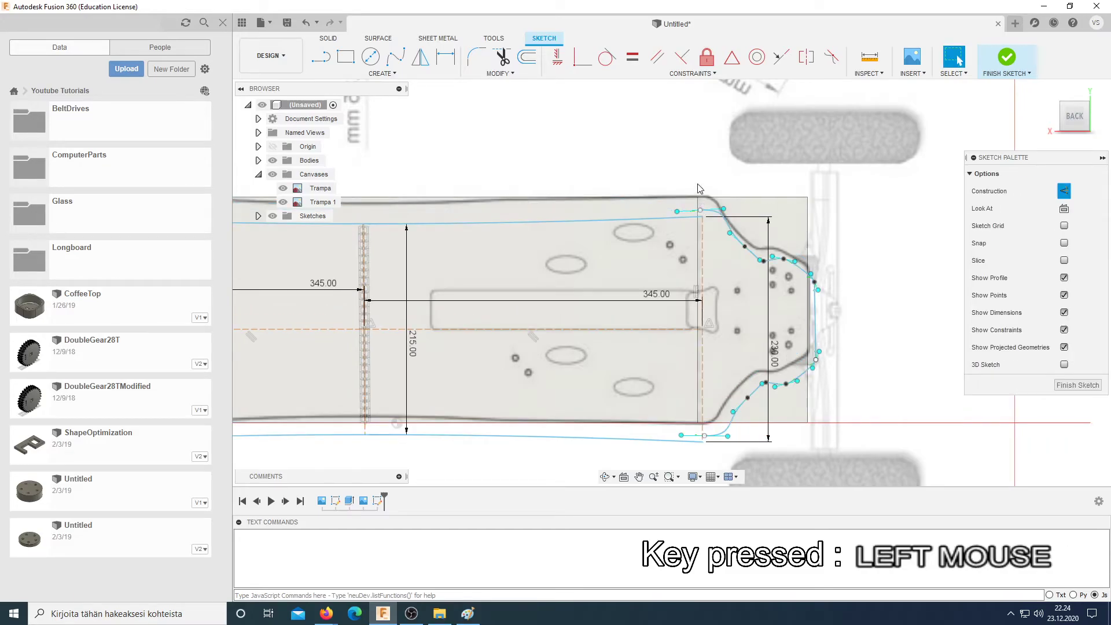
scroll(up, 3)
key(ctrl+z)
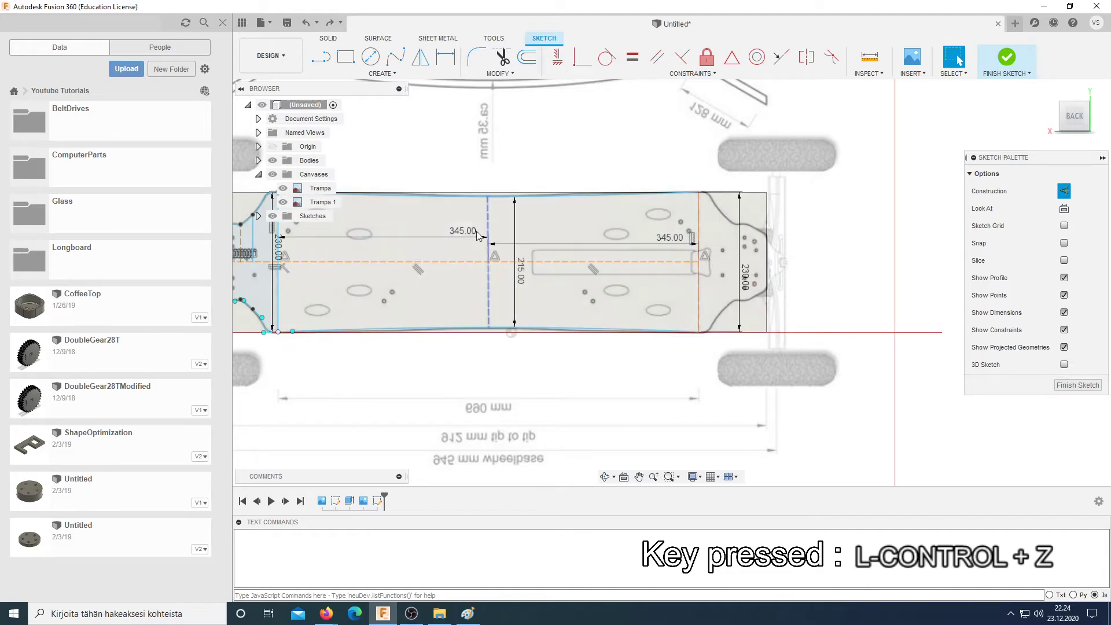
middle_click(462, 186)
scroll(down, 3)
scroll(up, 3)
click(758, 315)
scroll(down, 3)
key(Escape)
Step: Make the 215 mm middle cross line construction geometry and start Mirror again
click(752, 325)
scroll(up, 3)
middle_click(786, 294)
scroll(up, 3)
key(Escape)
click(414, 81)
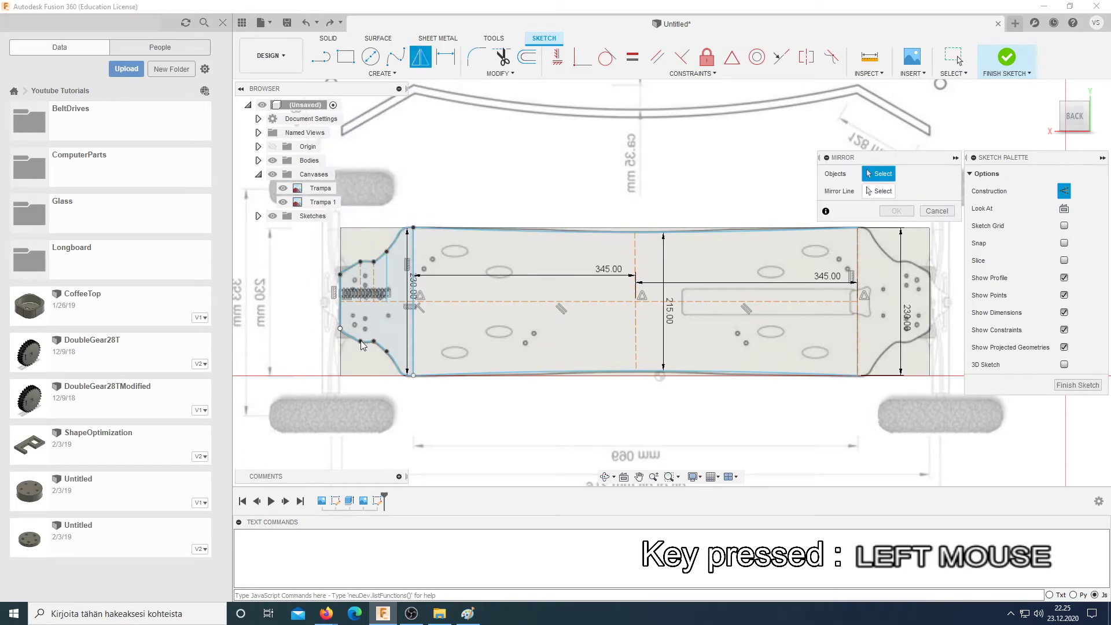
Step: Choose the nose outline curves to mirror about the vertical middle line
click(399, 372)
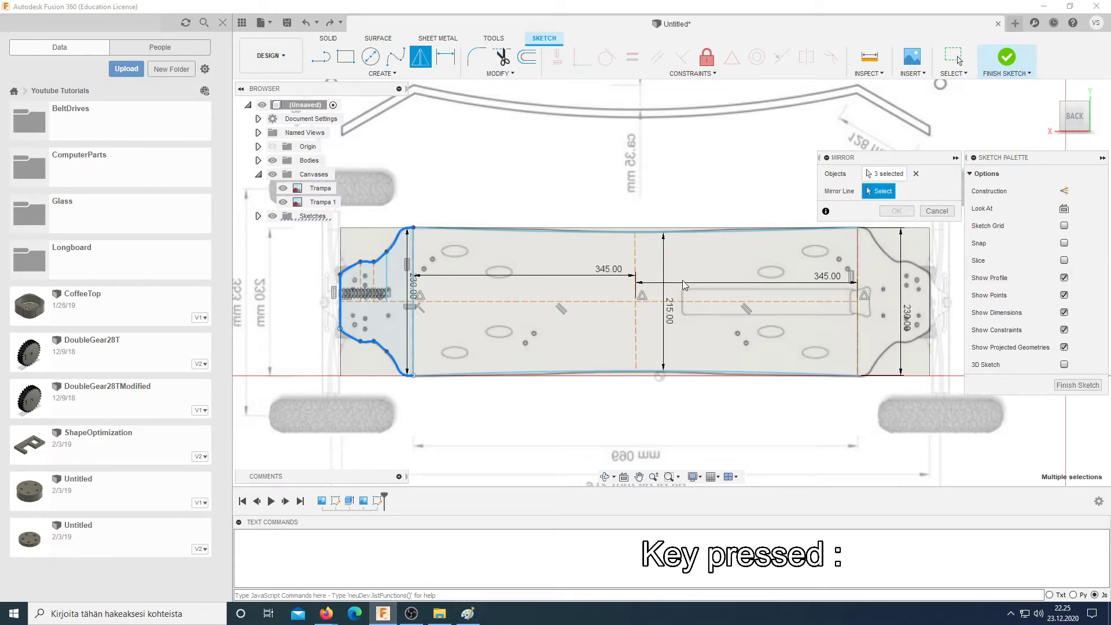
click(637, 321)
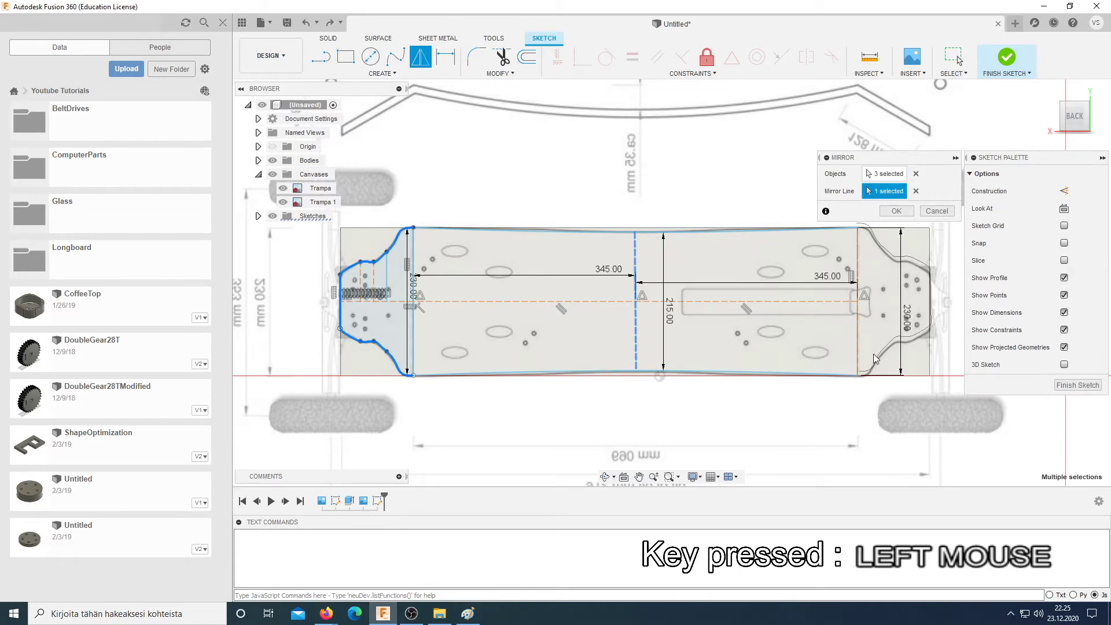
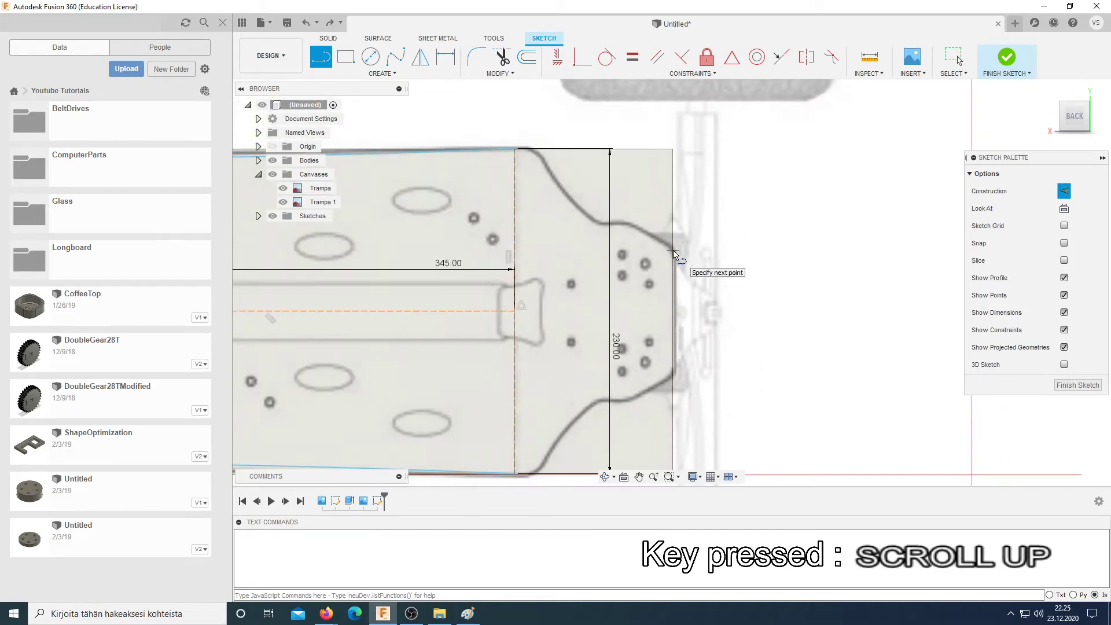
Step: Finish the short straight line across the tail tip, then reach for the sketch creation tools
scroll(down, 3)
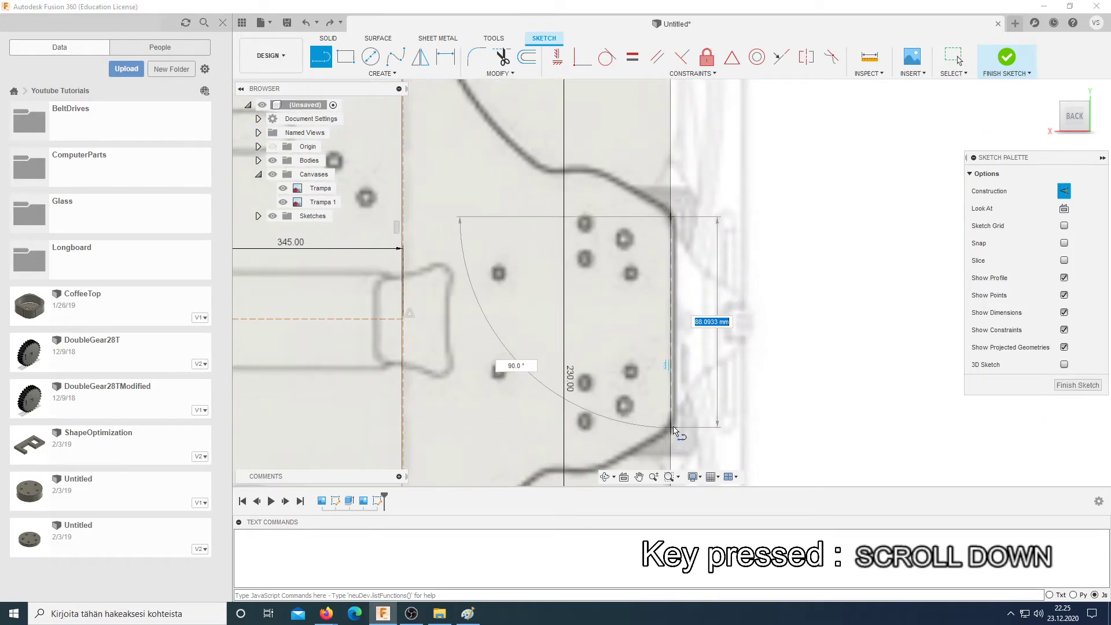
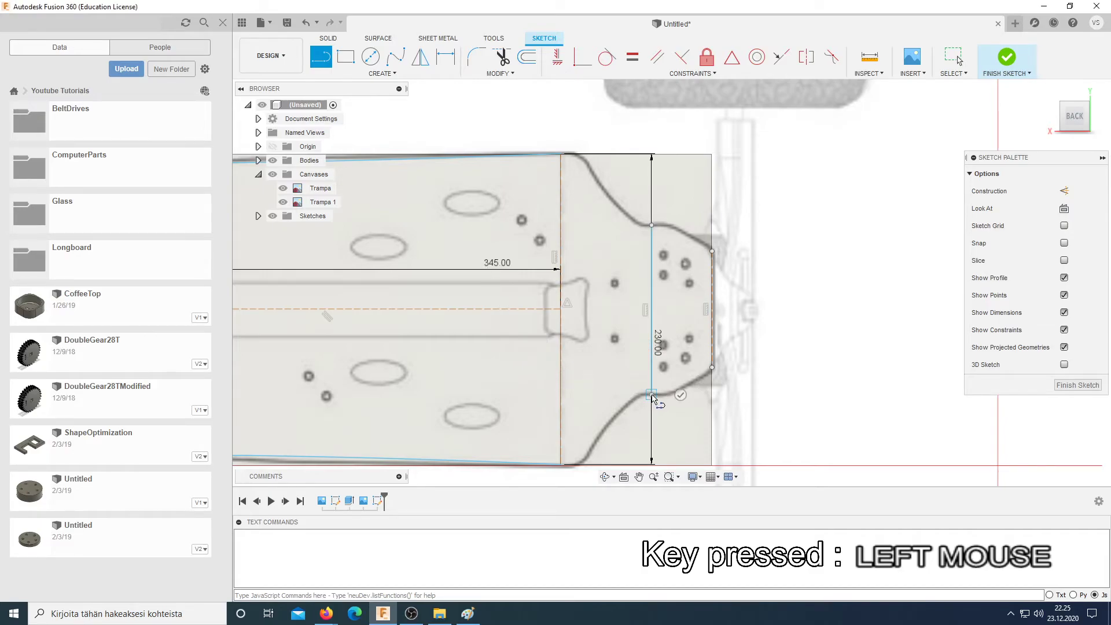
scroll(up, 3)
key(Escape)
click(653, 372)
key(x)
scroll(up, 3)
key(Escape)
click(479, 74)
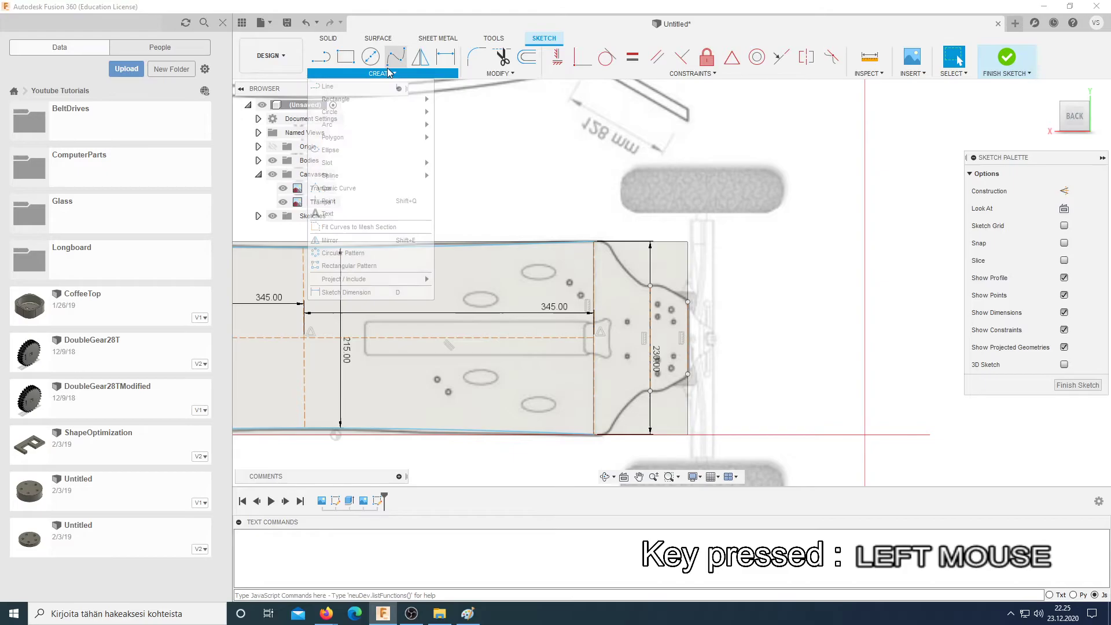
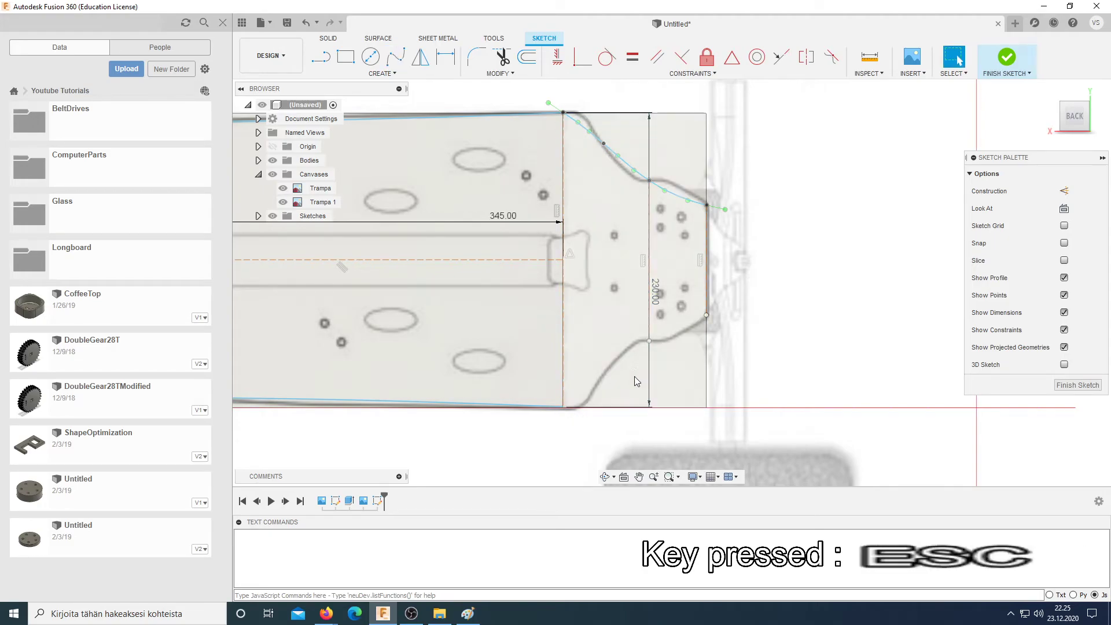
Step: Complete the fit-point spline tracing the upper tail curve
right_click(791, 297)
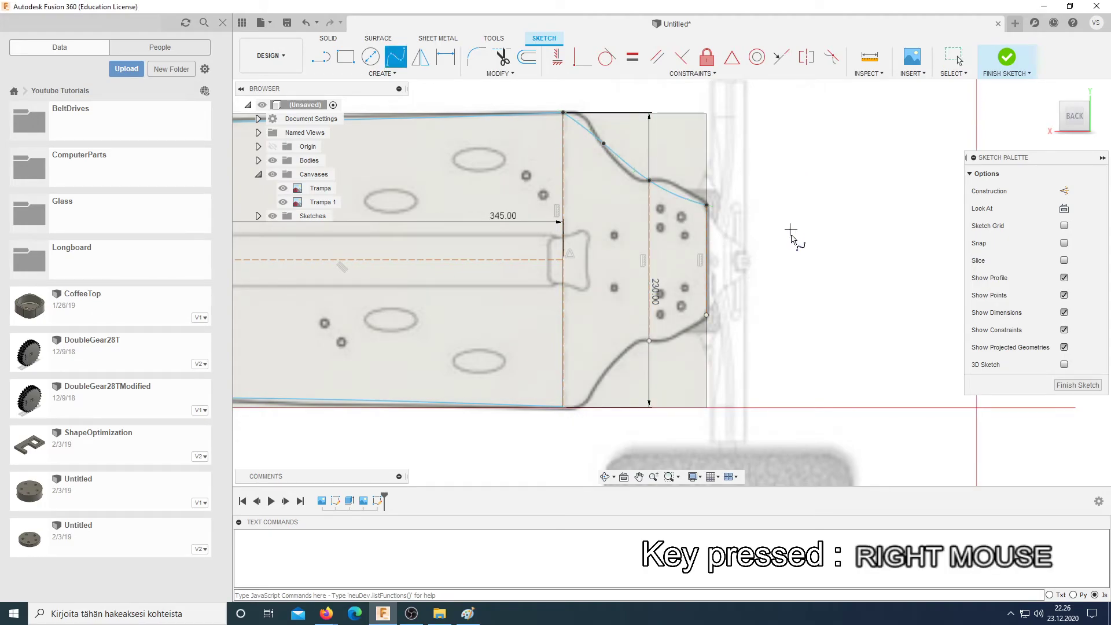
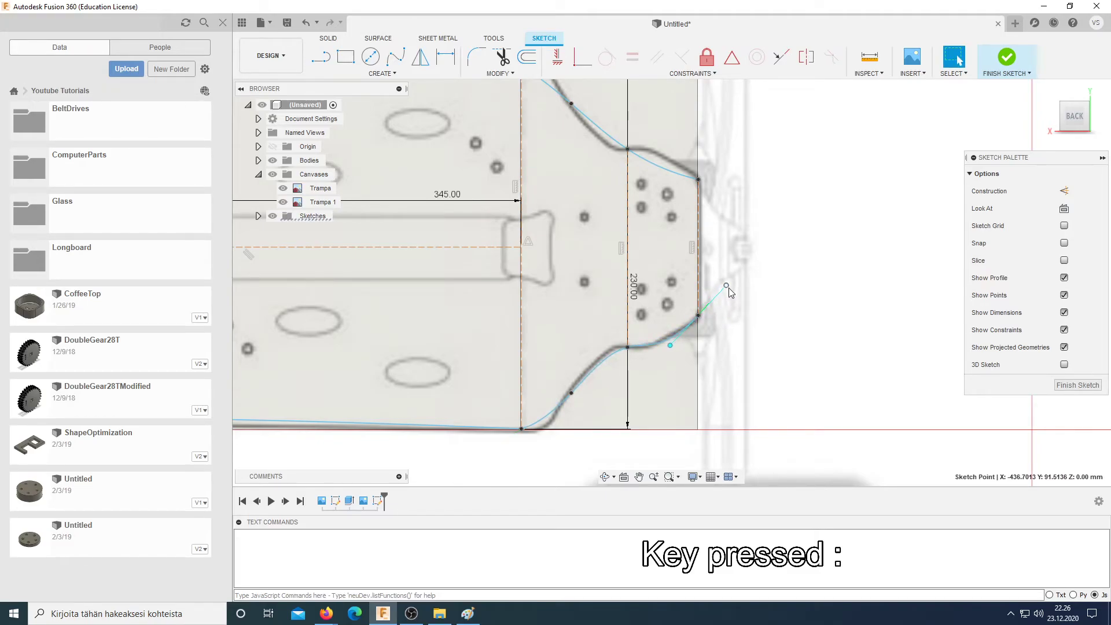
Step: Drag the lower spline's fit points onto the traced board edge near the bottom
click(729, 287)
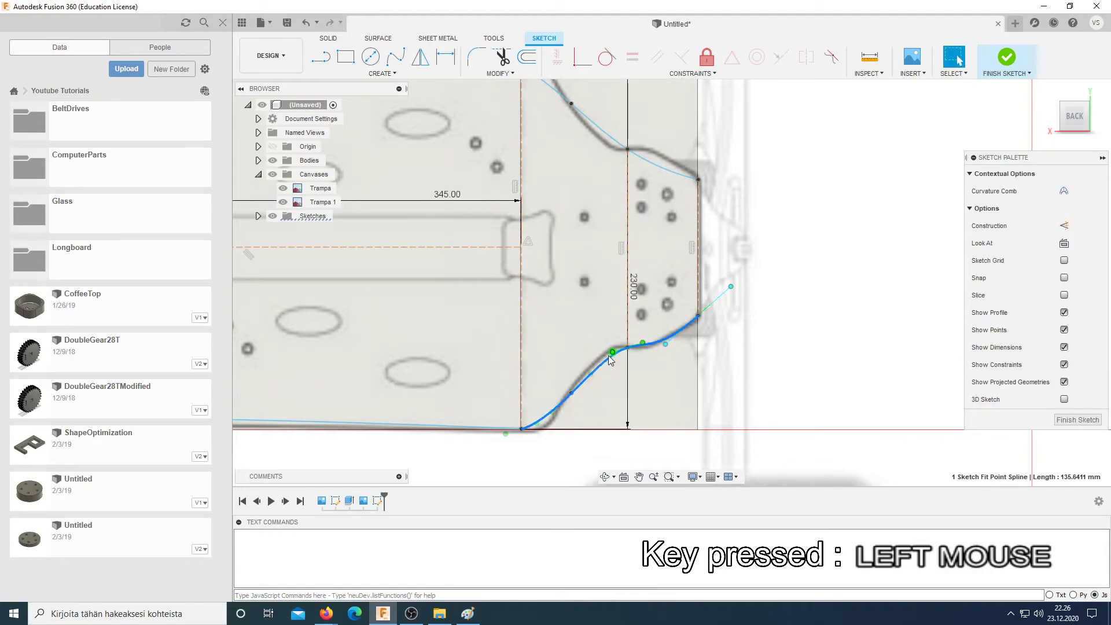
click(614, 358)
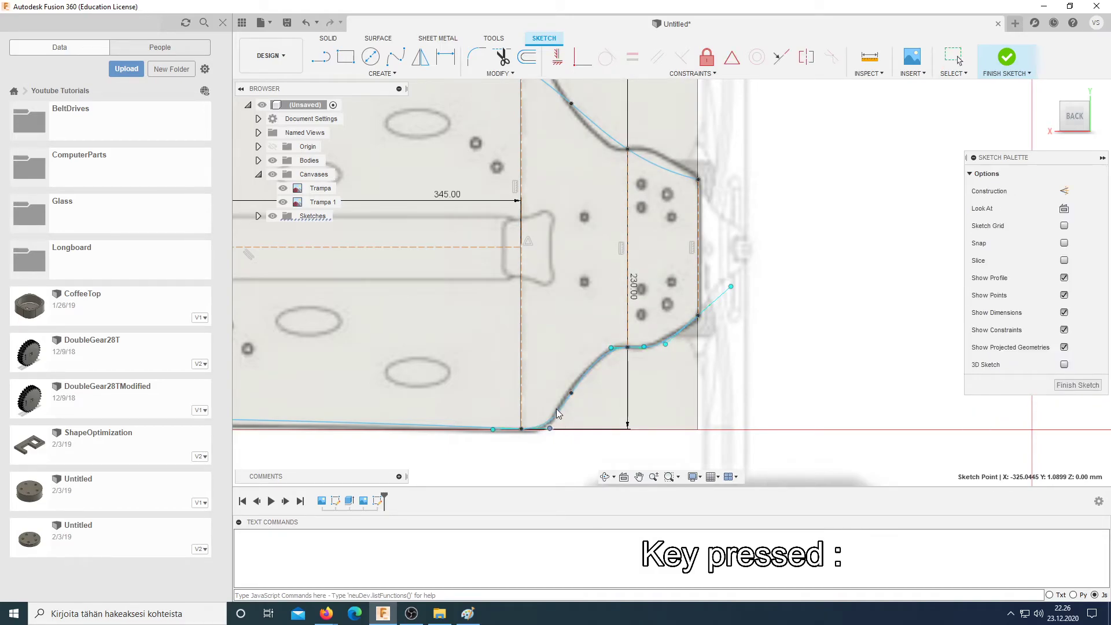
click(496, 433)
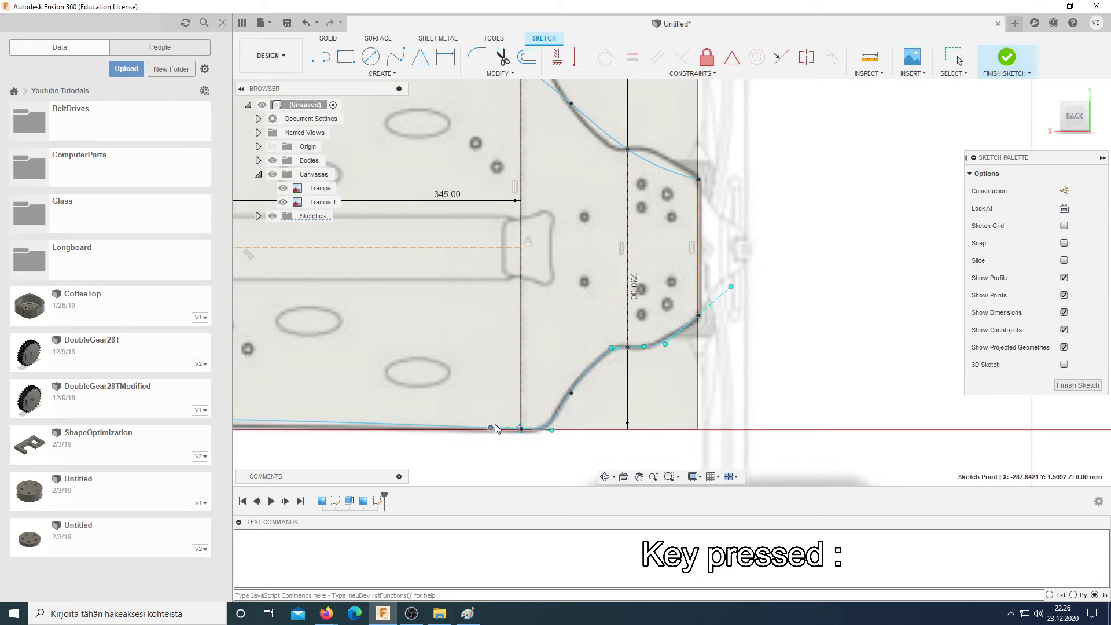
click(576, 396)
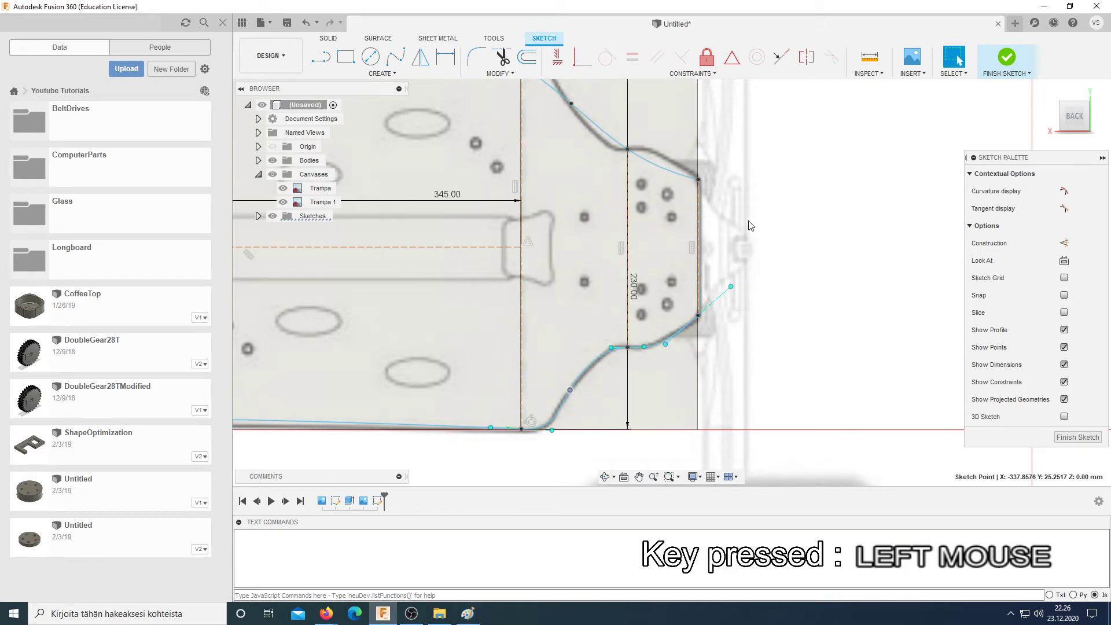
middle_click(763, 178)
Step: Reshape the upper spline's points and tangent to the dark edge, then finish the sketch
click(671, 324)
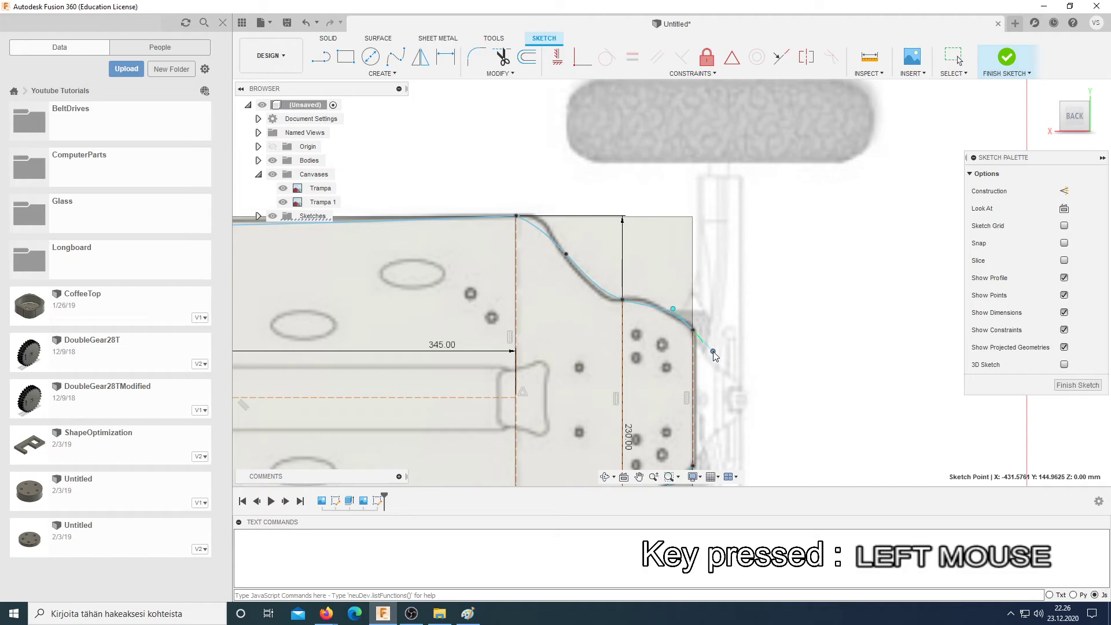
click(647, 308)
scroll(down, 3)
click(614, 298)
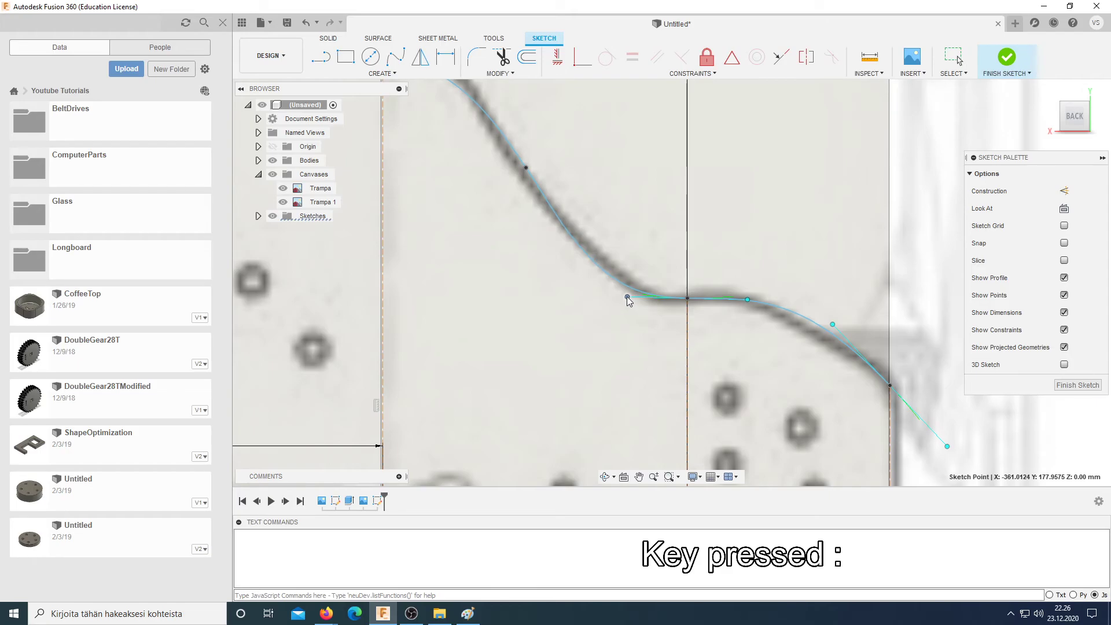
click(835, 327)
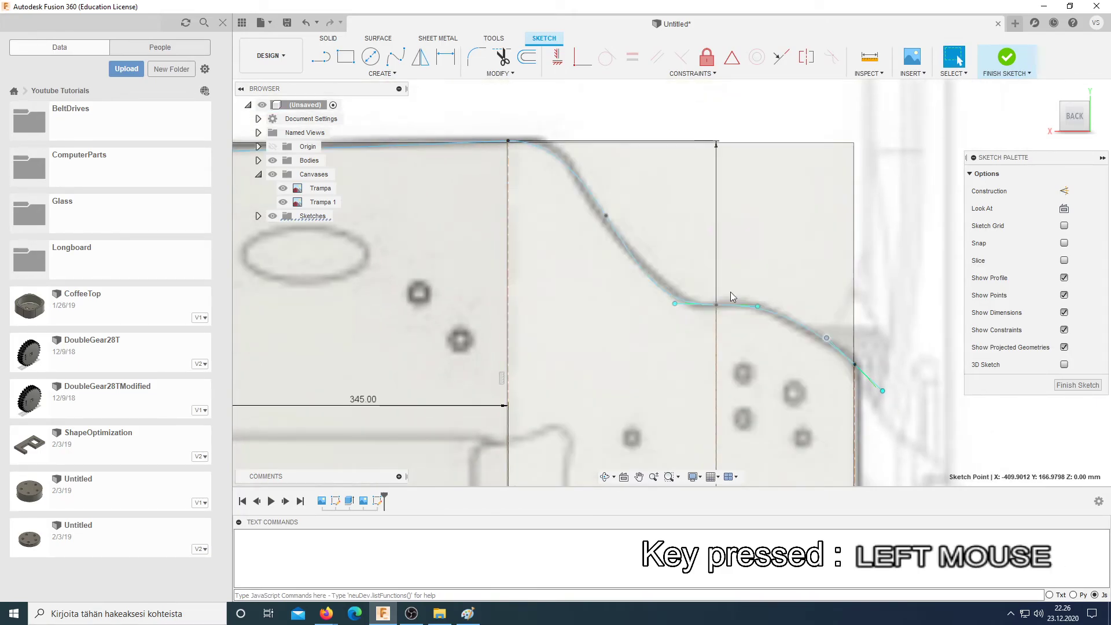
click(611, 222)
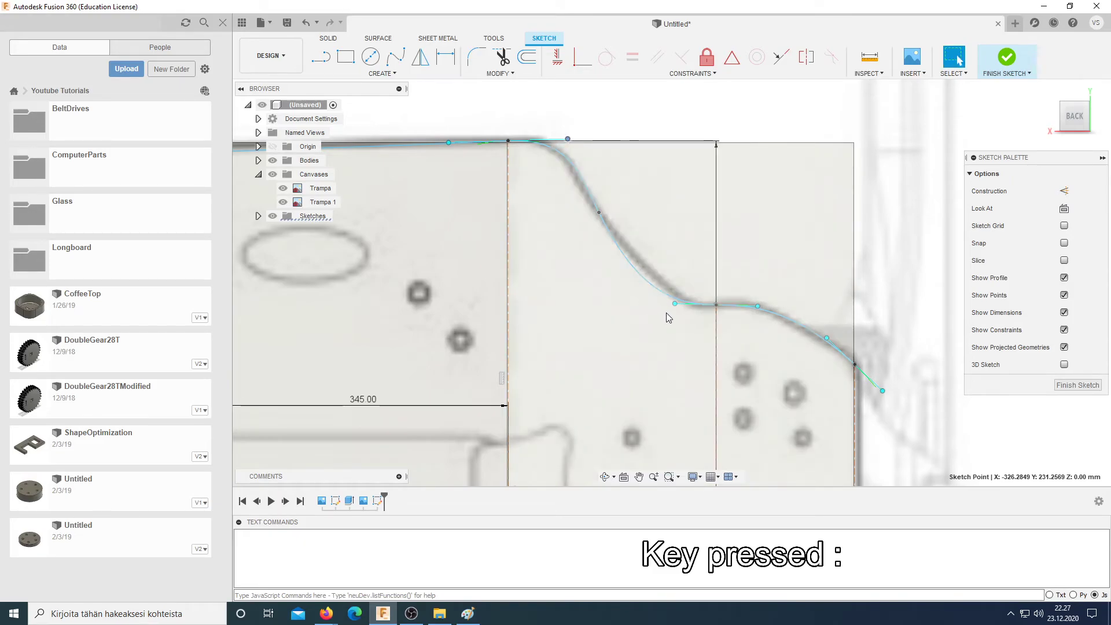
click(676, 308)
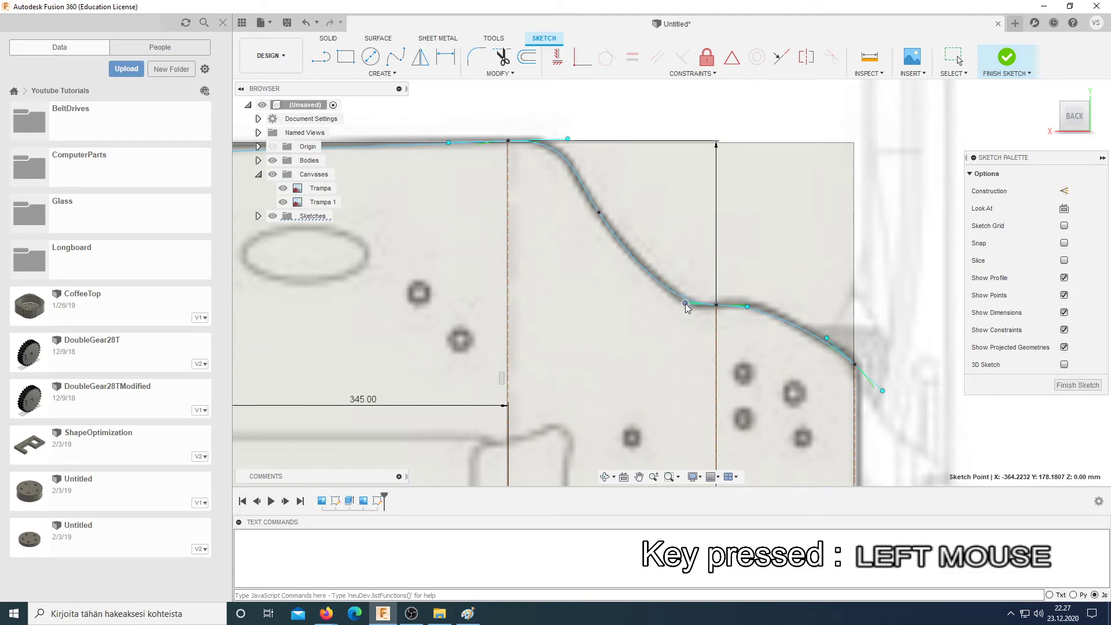
scroll(up, 3)
click(1008, 70)
Step: Start Extrude, hide the reference canvases and pick the first deck outline profile
key(e)
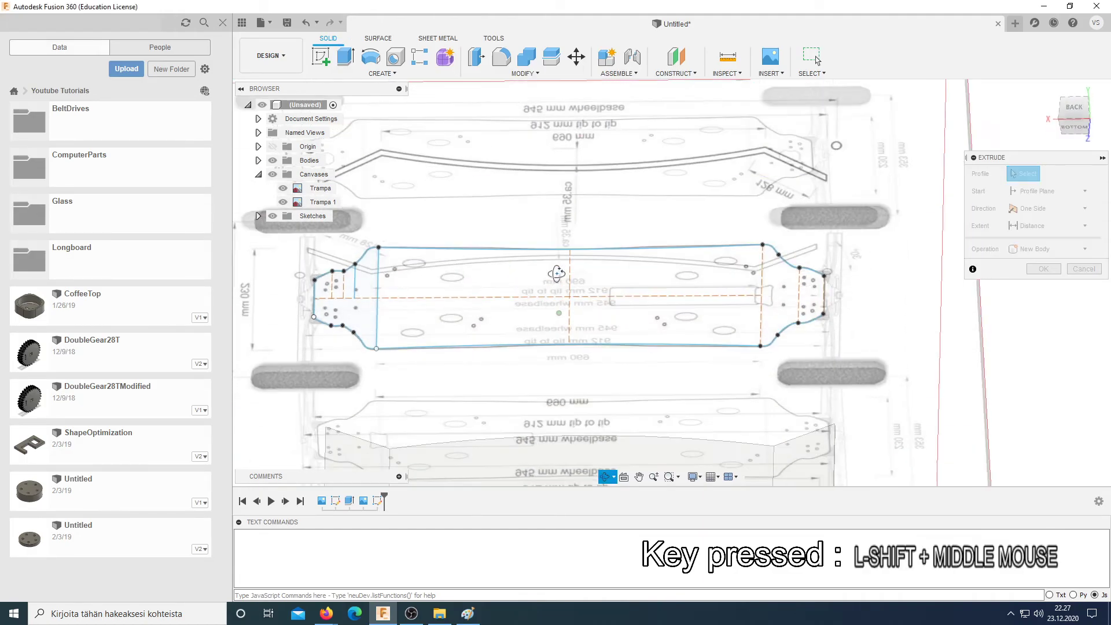
click(288, 209)
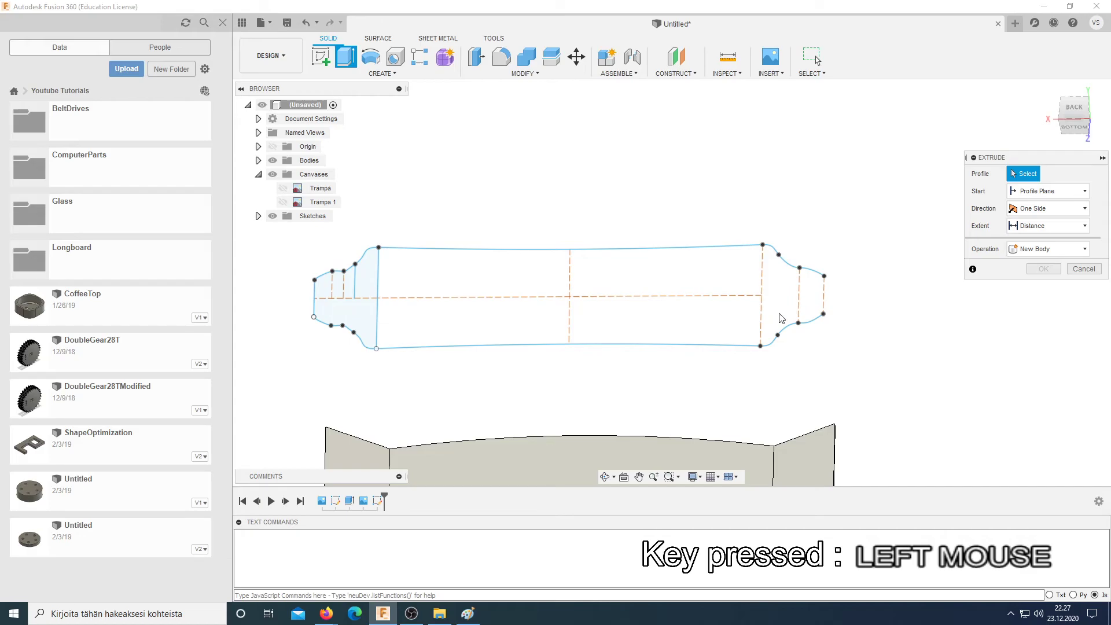
key(Escape)
click(831, 298)
key(x)
click(828, 298)
key(x)
key(Escape)
Step: Add the remaining deck outline profiles to the extrude selection, distance left at 0 mm
click(384, 500)
key(r)
key(Escape)
click(931, 141)
key(x)
click(1005, 55)
key(e)
scroll(up, 3)
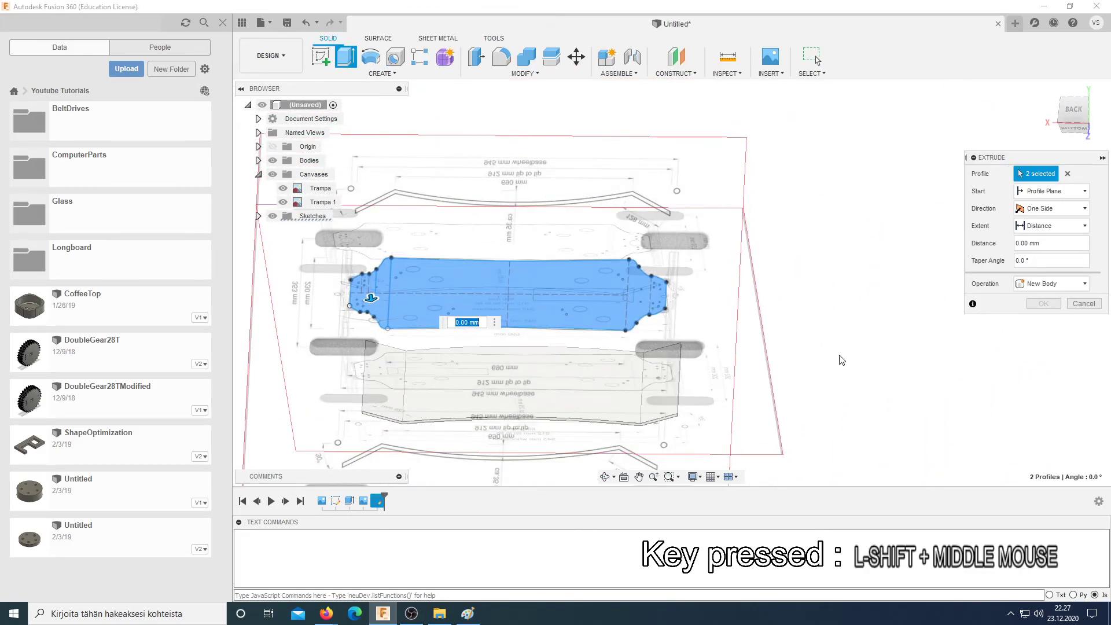
scroll(up, 3)
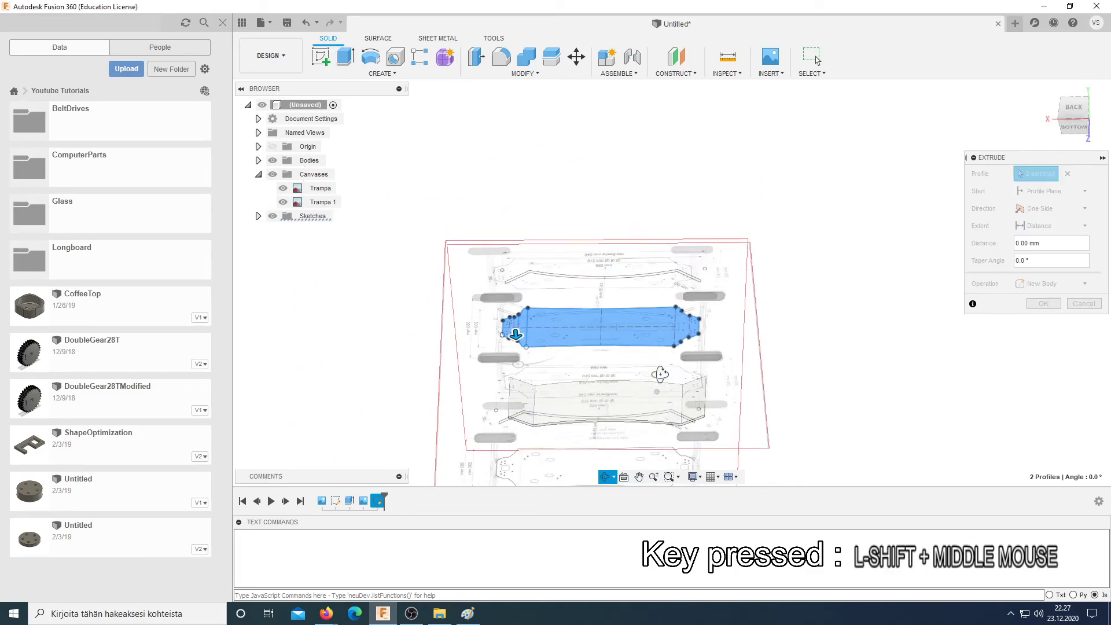
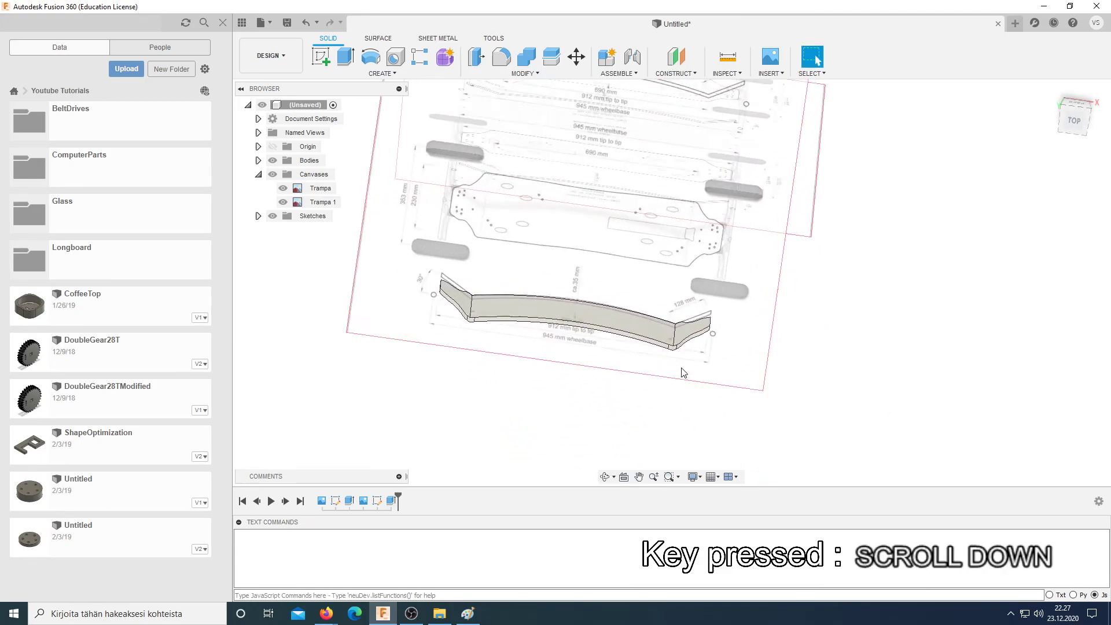
Step: Hide the Trampa reference canvas so only the shaped deck body shows
click(290, 205)
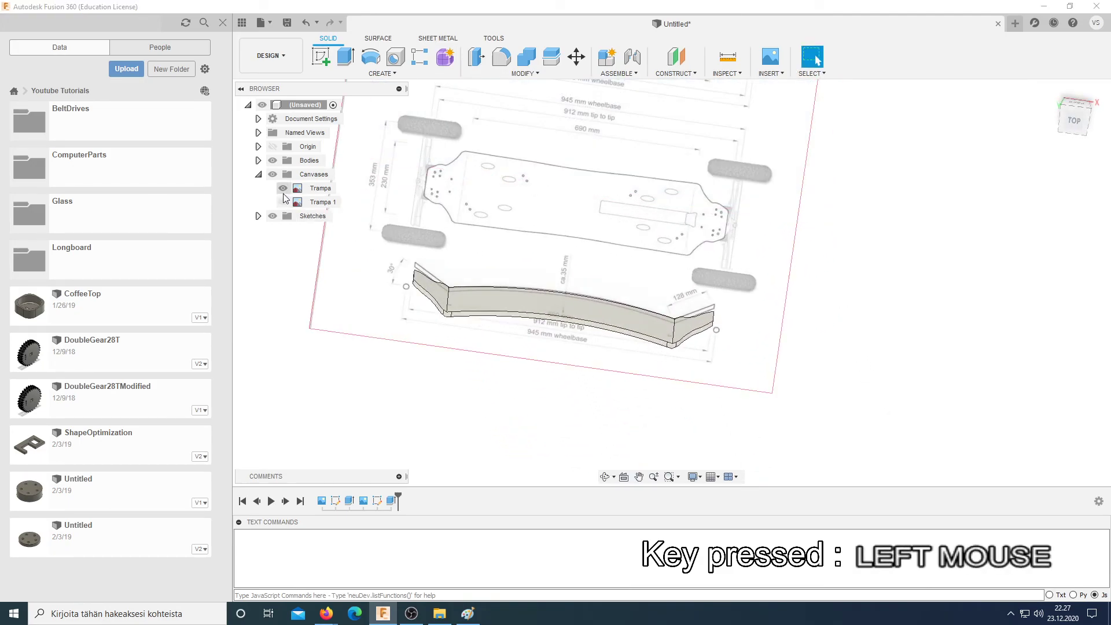
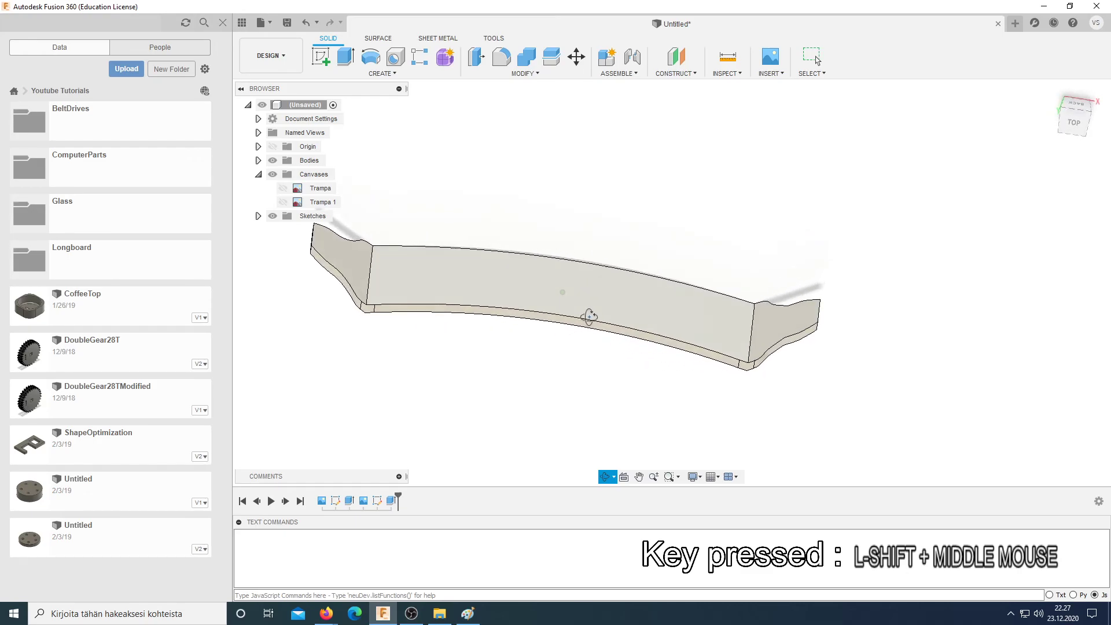
scroll(up, 3)
Step: Apply Carbon Fiber from the appearance library to the deck body and view the whole deck
key(a)
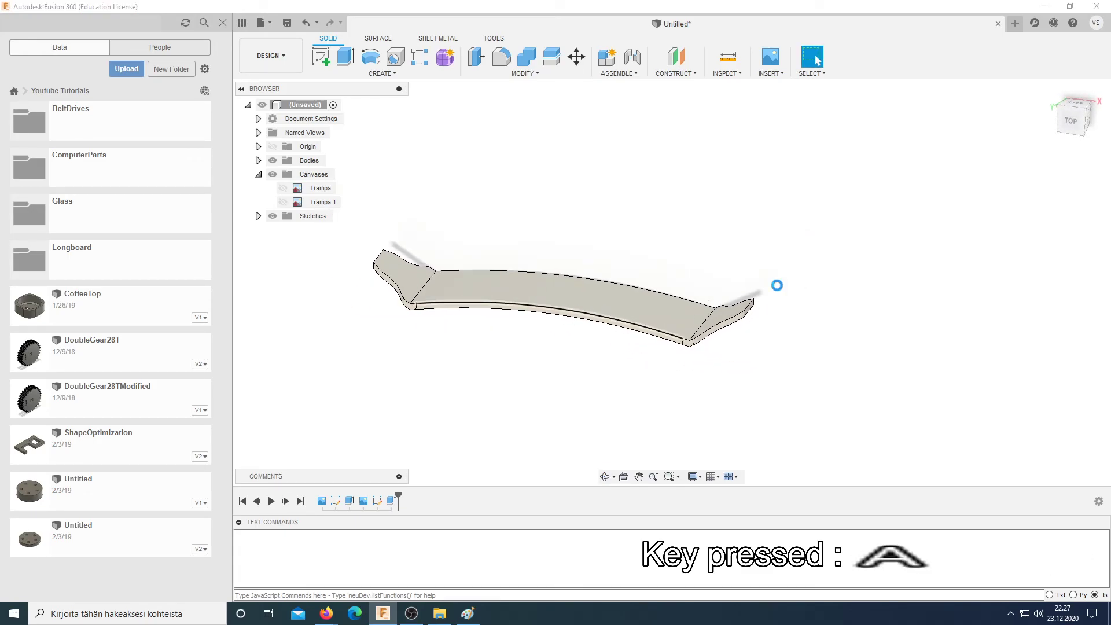
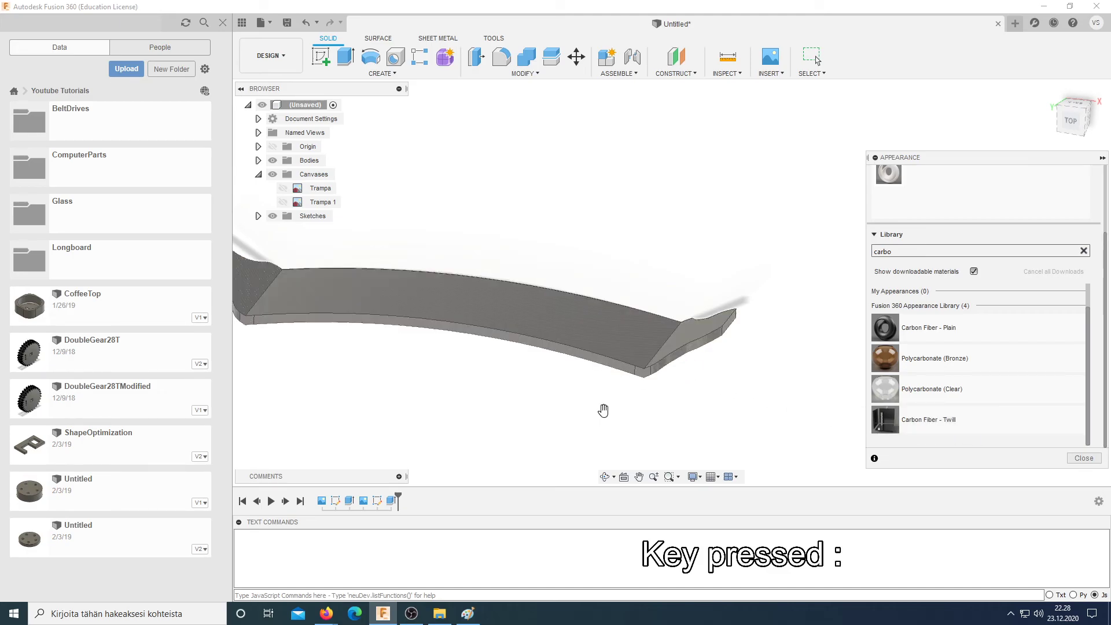
middle_click(521, 411)
scroll(up, 3)
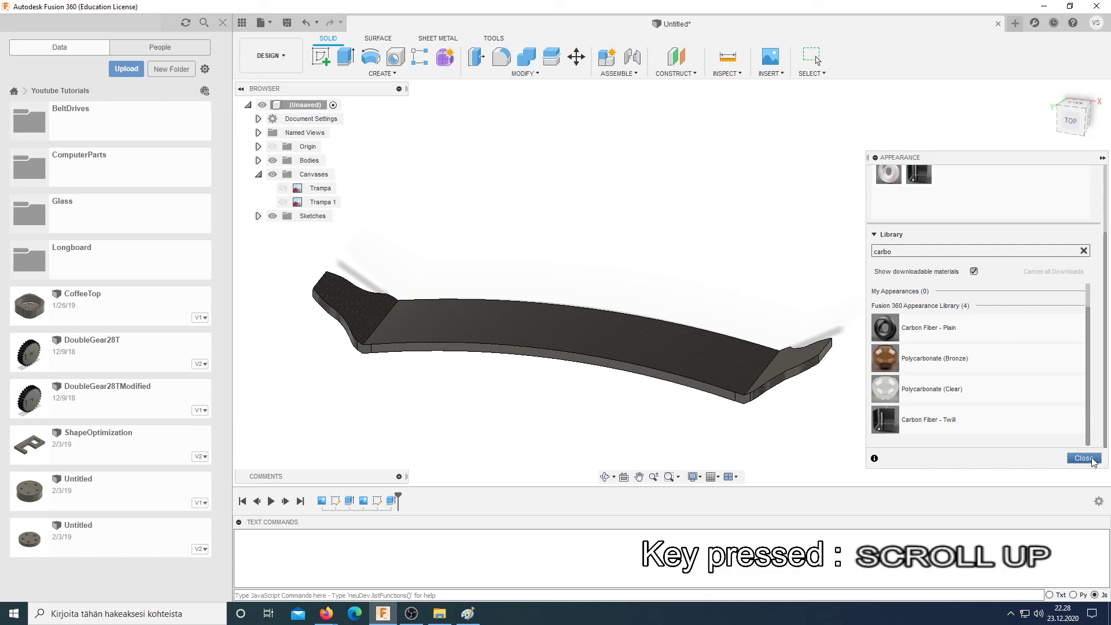
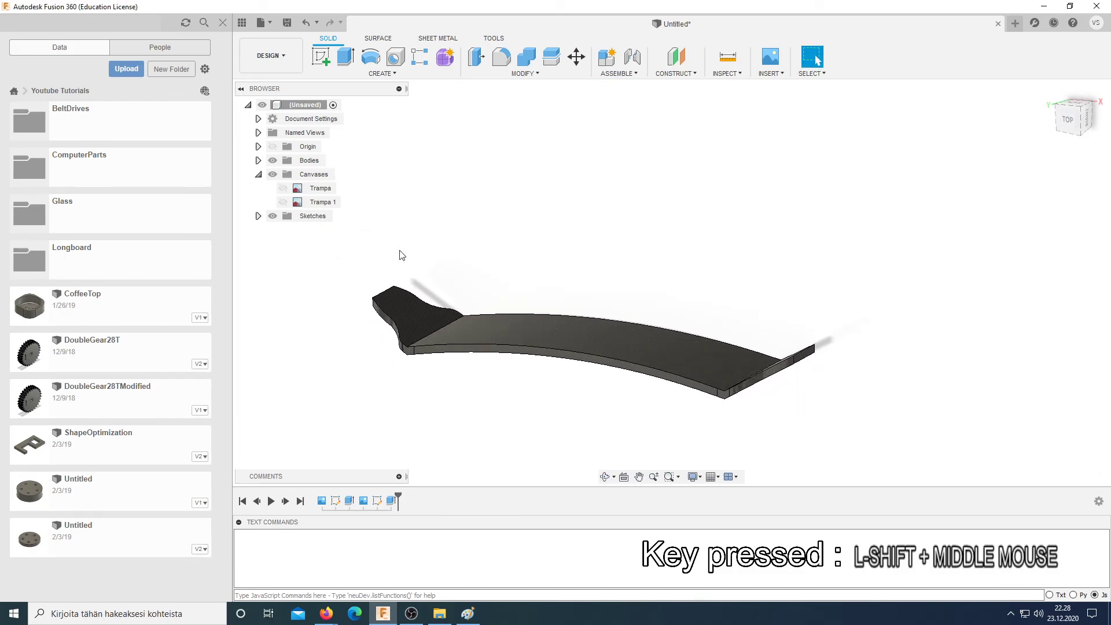
Step: Switch to the RENDER workspace and turn the ground plane off in Scene Settings
click(299, 61)
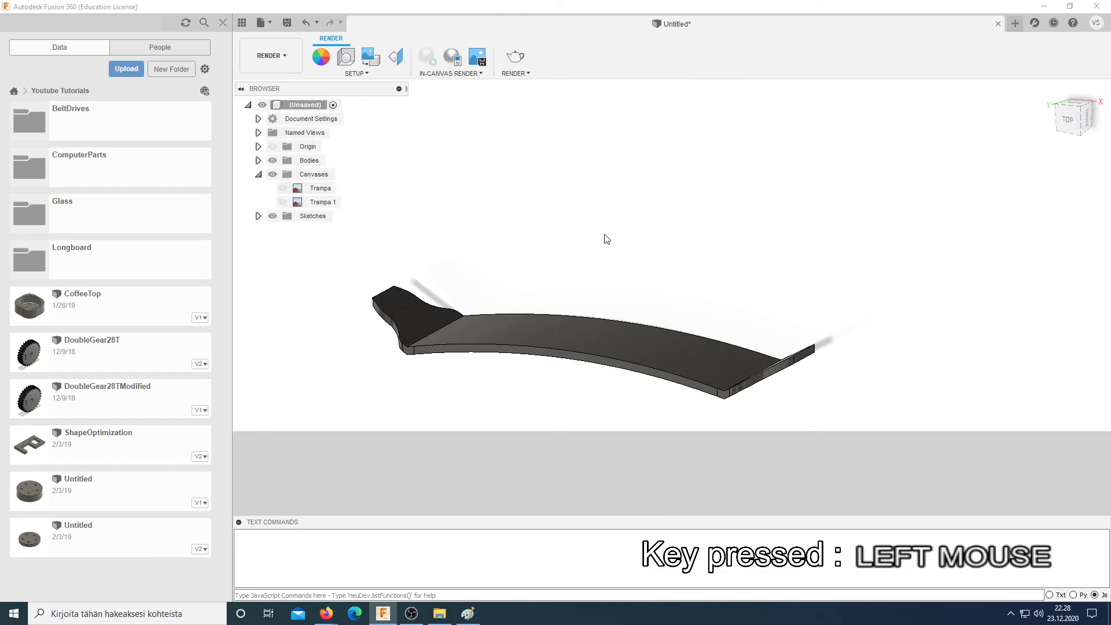
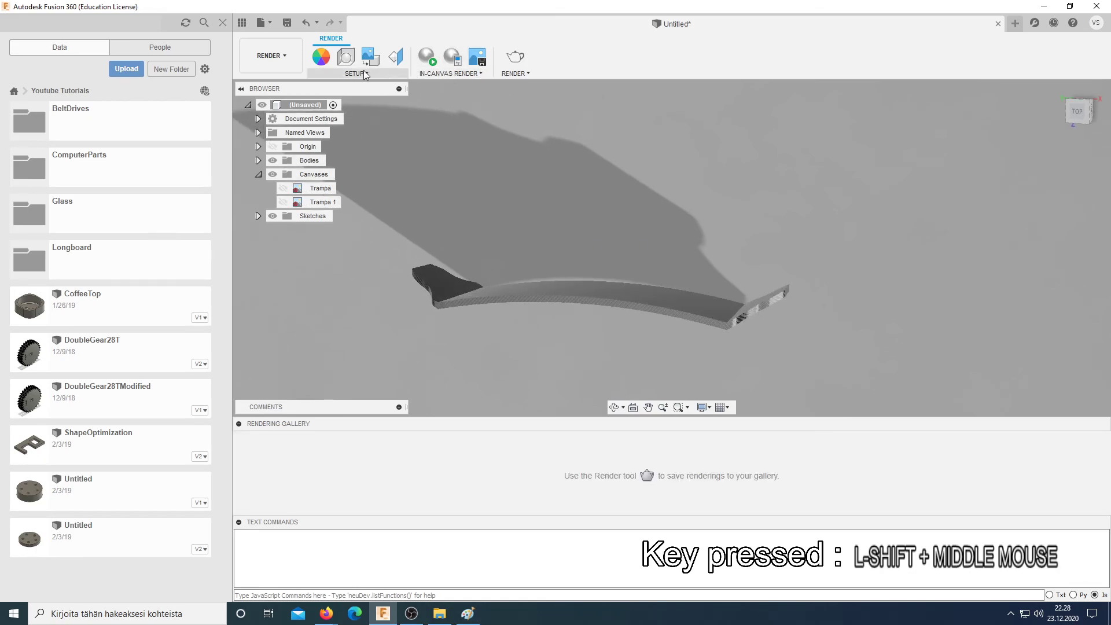
click(362, 75)
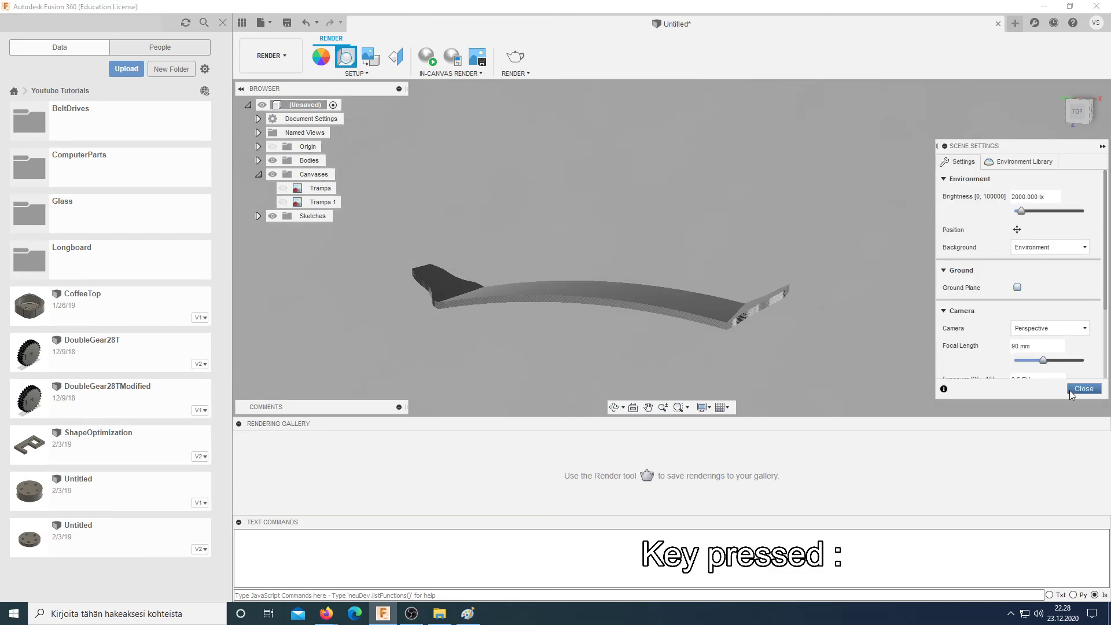
click(1080, 393)
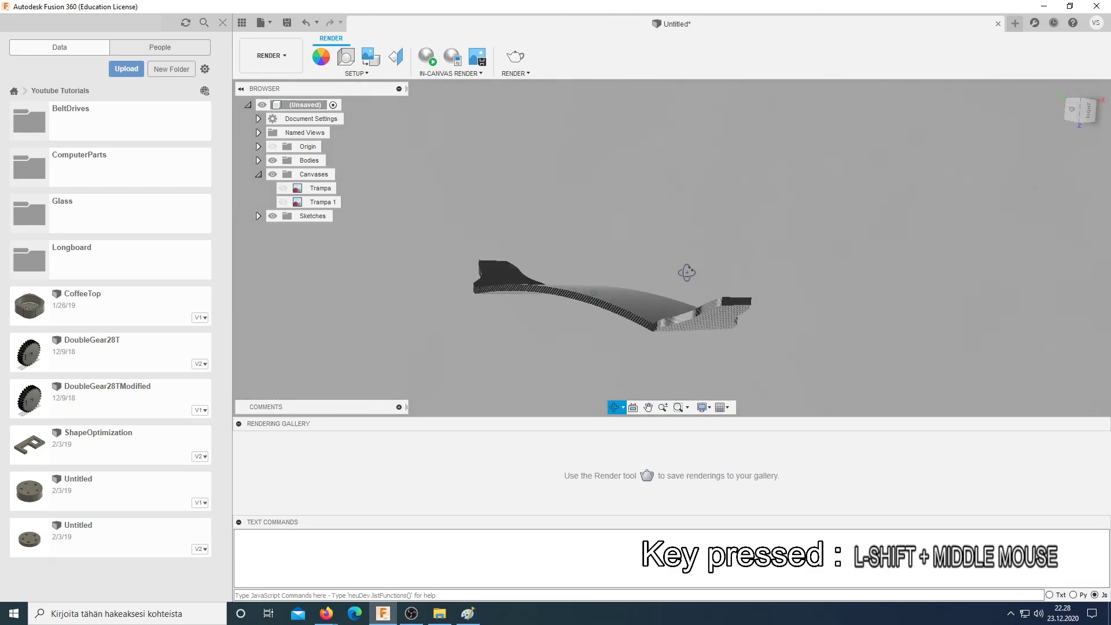
Step: Reposition the deck view while the in-canvas render refines
middle_click(423, 59)
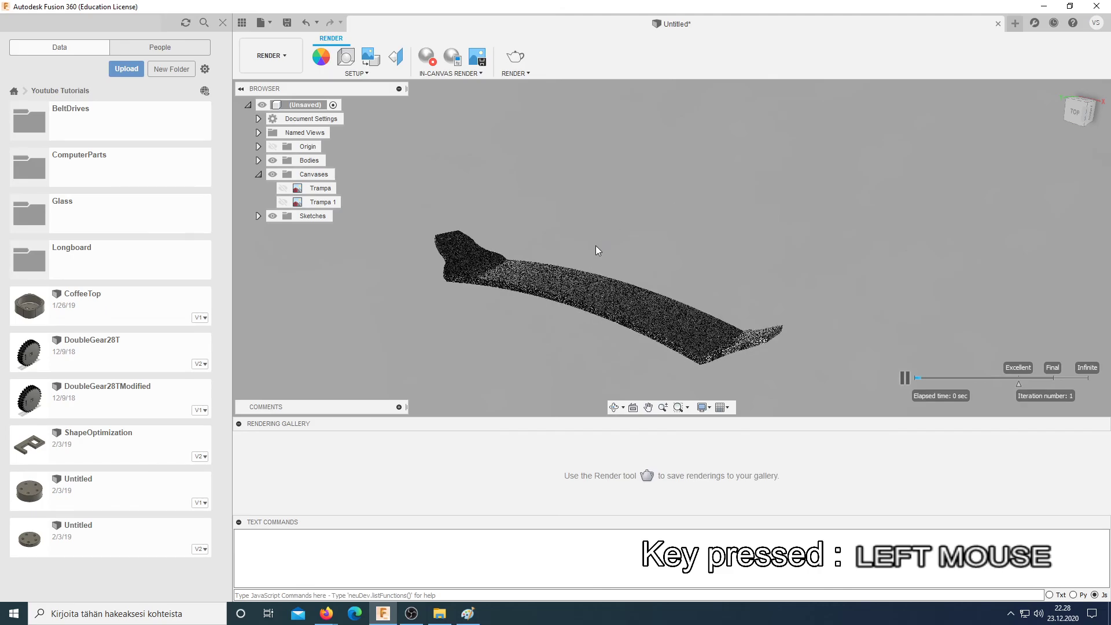
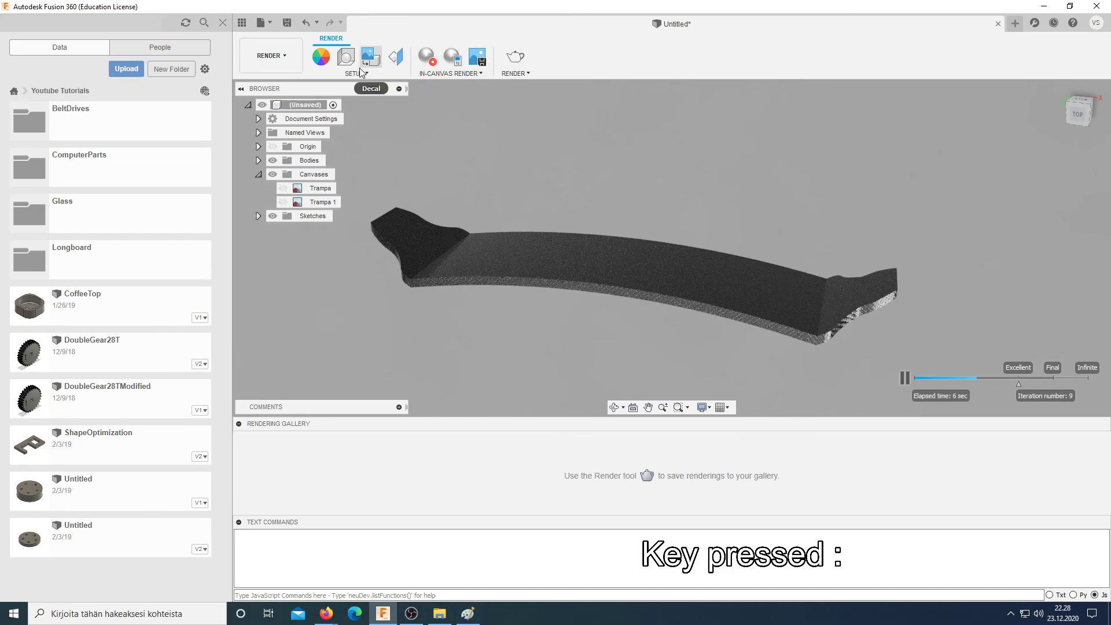
Step: Raise environment brightness to 3500 lx with a perspective 9.5 EV camera, then close Scene Settings
click(355, 70)
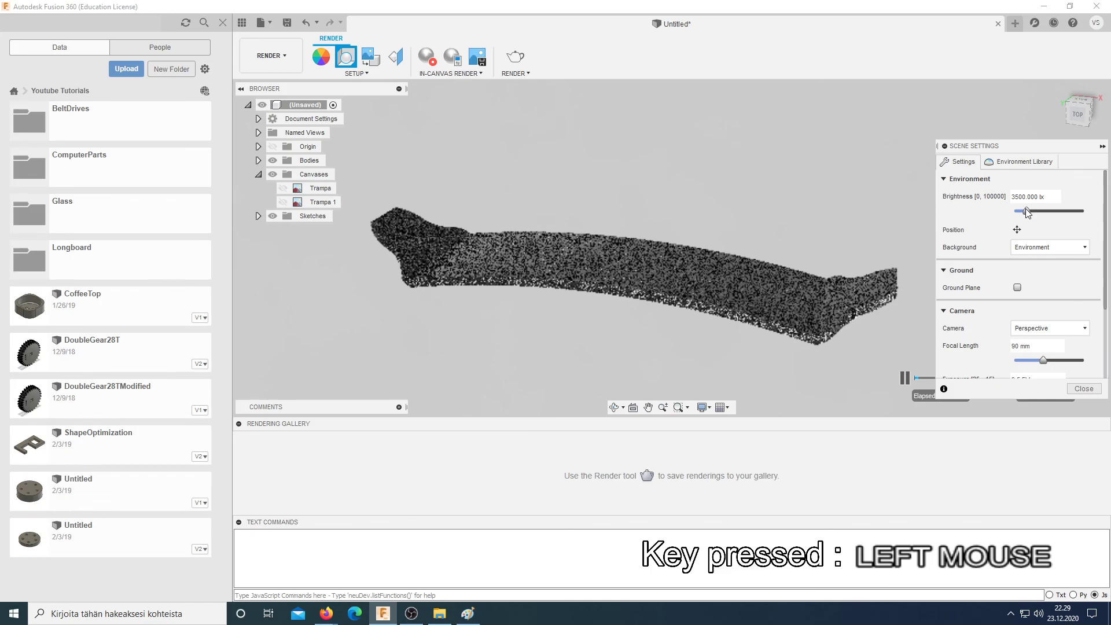
scroll(down, 3)
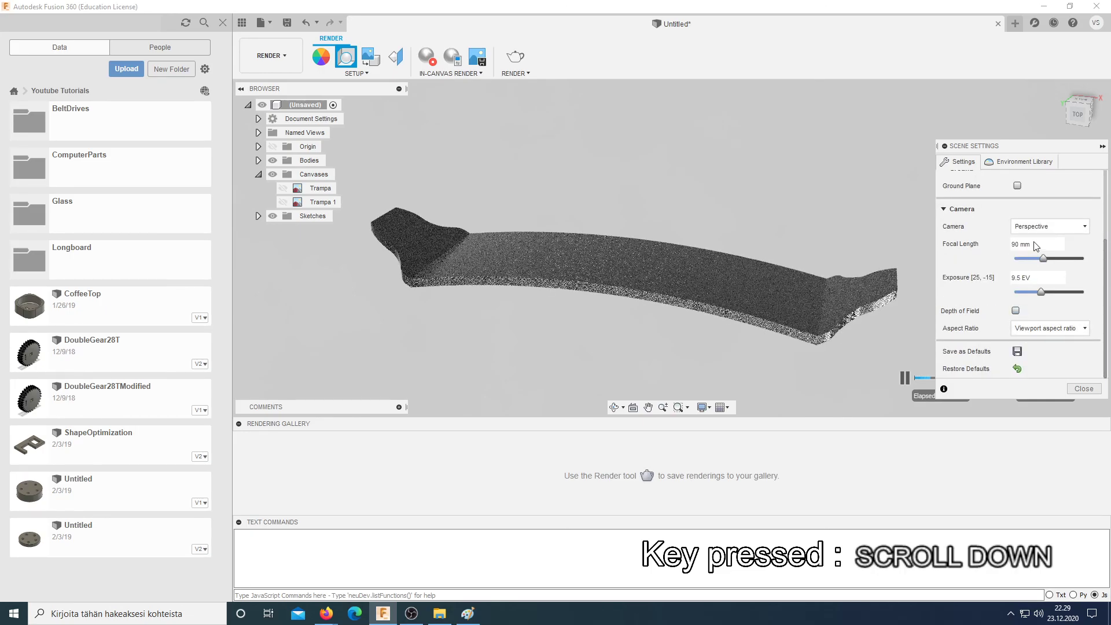
click(1084, 391)
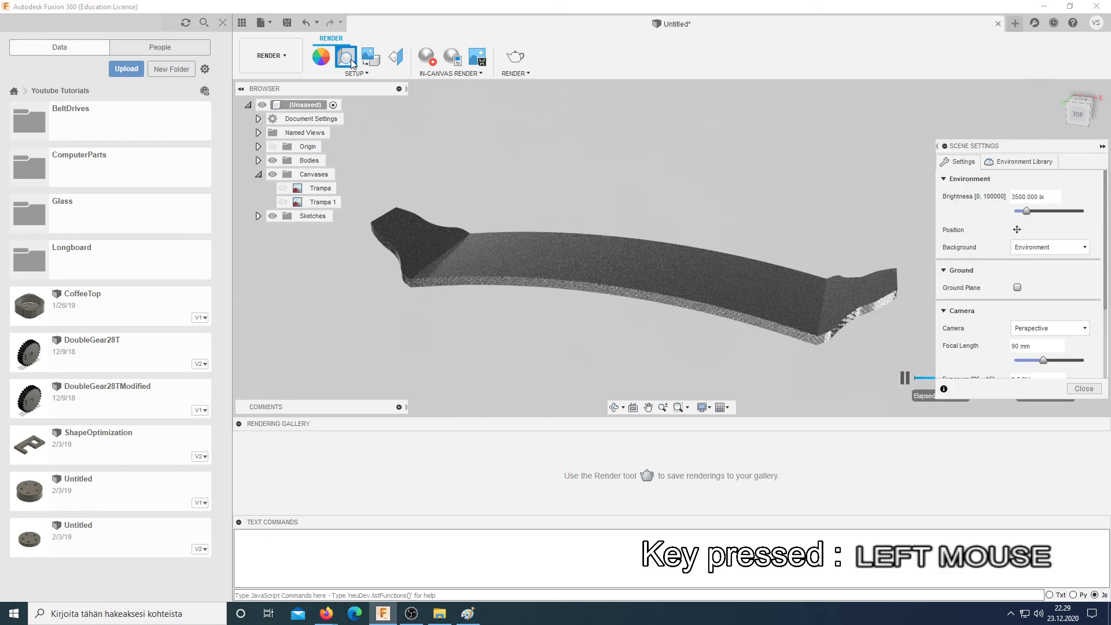
click(1081, 254)
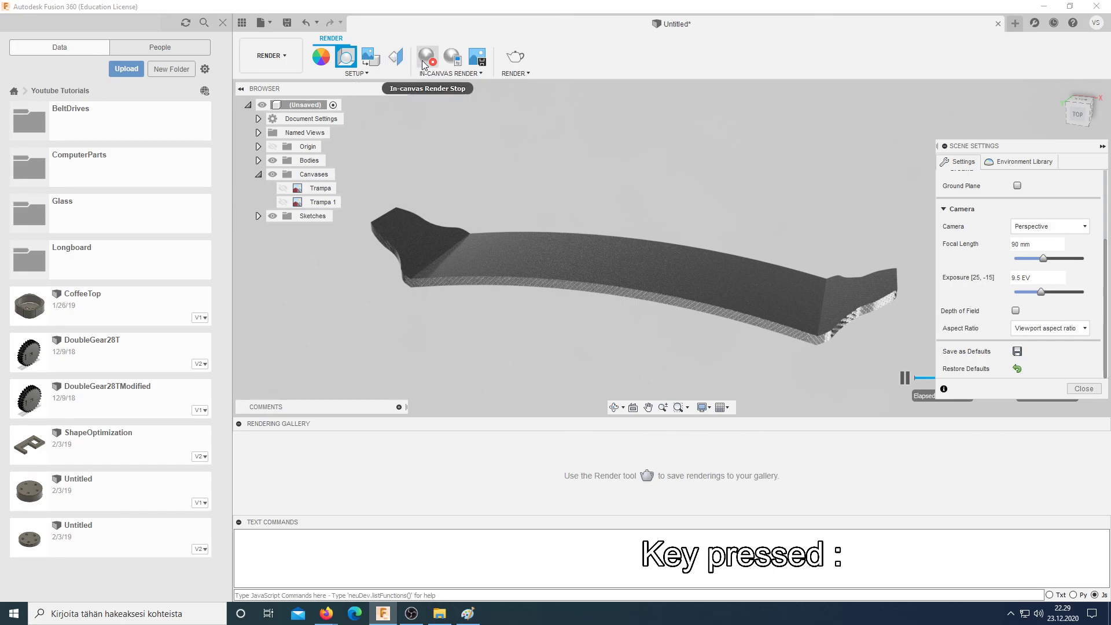
click(784, 84)
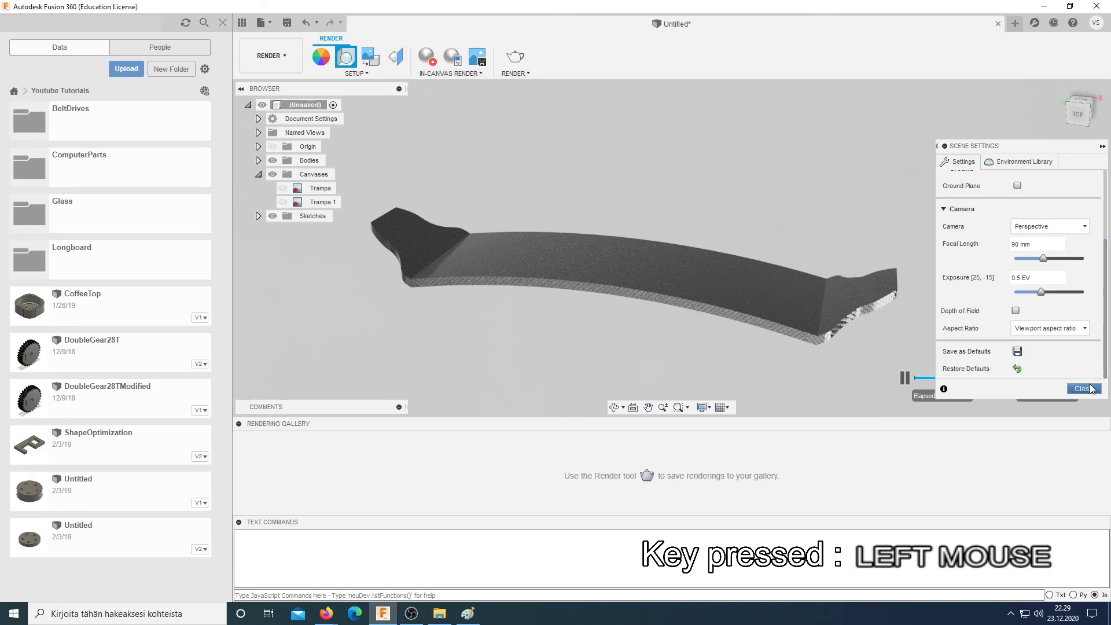